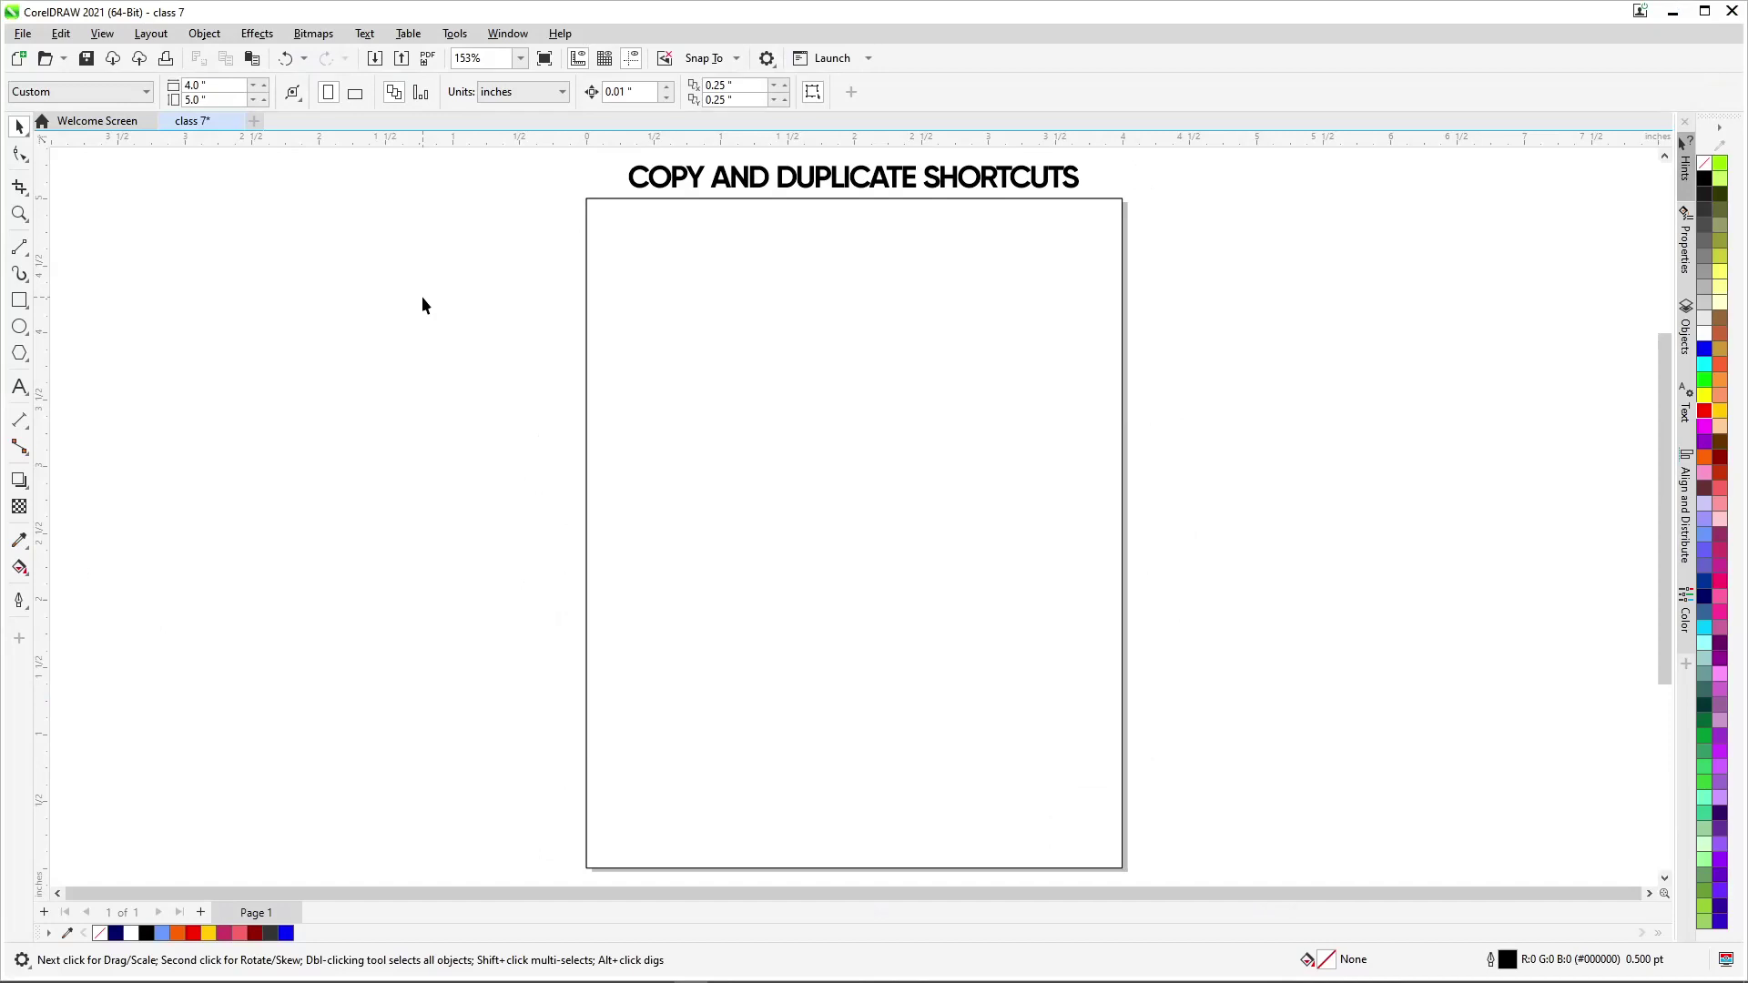
# Step: Draw a small outlined square near the top-left of the 'Copy and Duplicate Shortcuts' page
pyautogui.click(23, 311)
pyautogui.scroll(3)
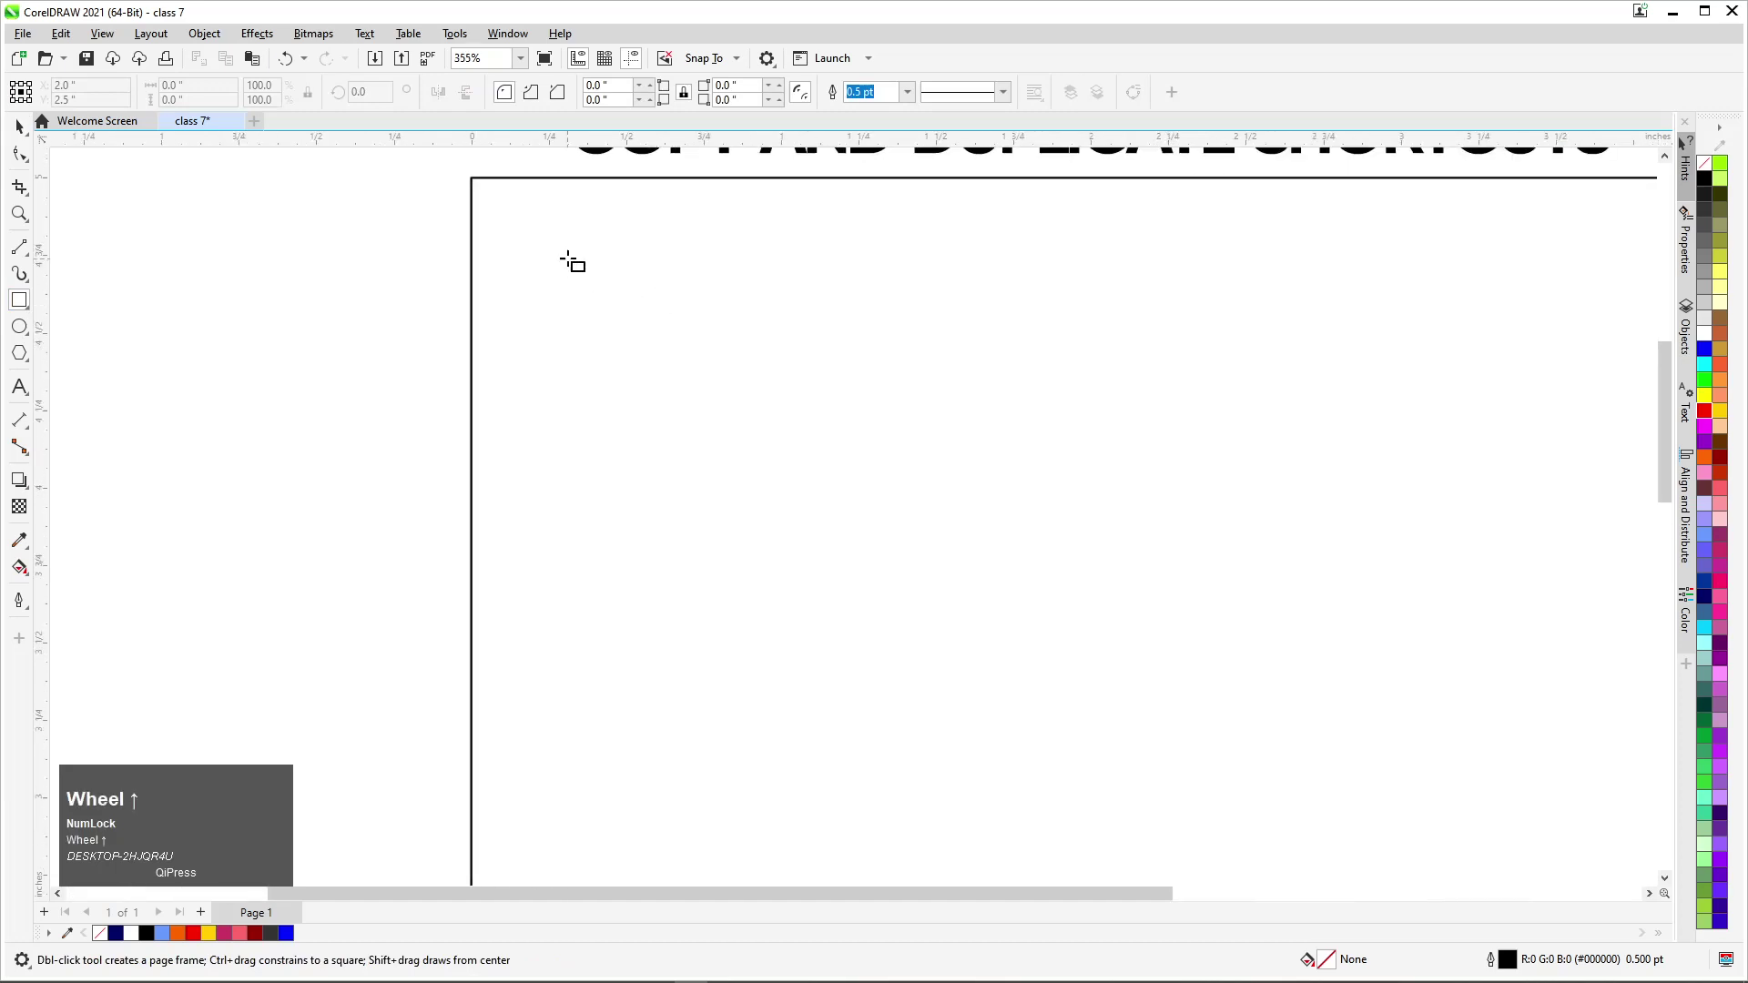
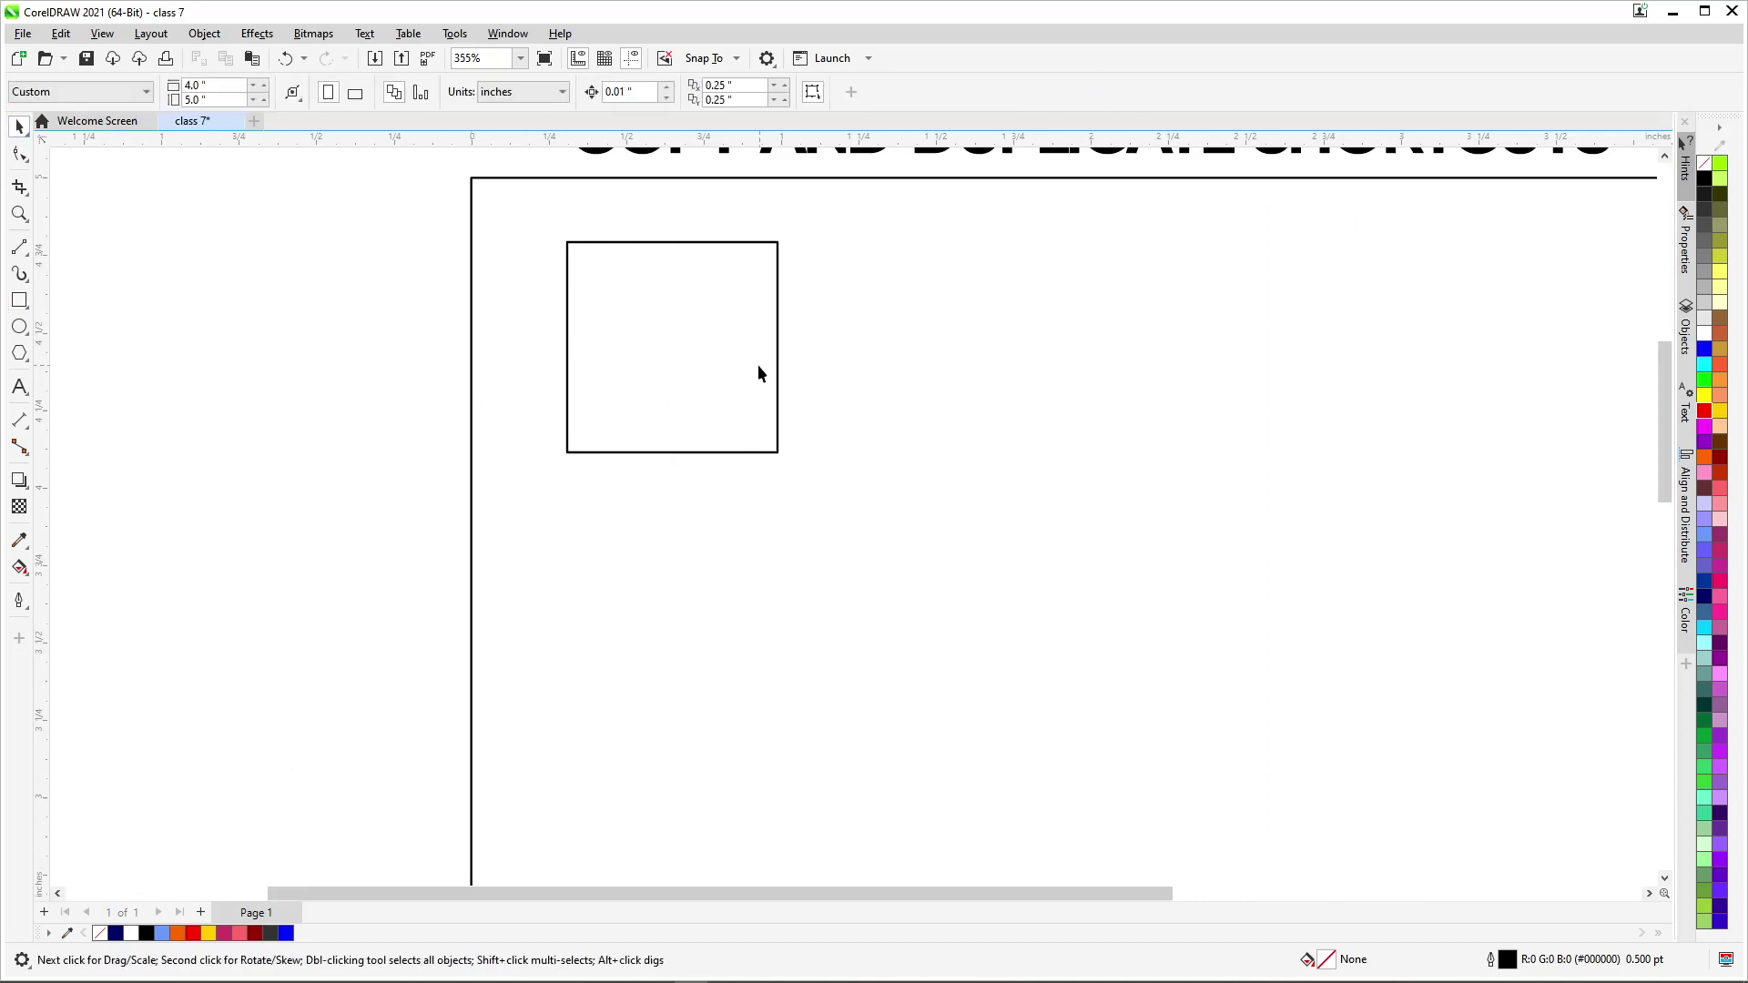
pyautogui.scroll(-3)
pyautogui.scroll(3)
# Step: Copy the selected square via the context menu and paste a copy onto the canvas to its right
pyautogui.click(585, 466)
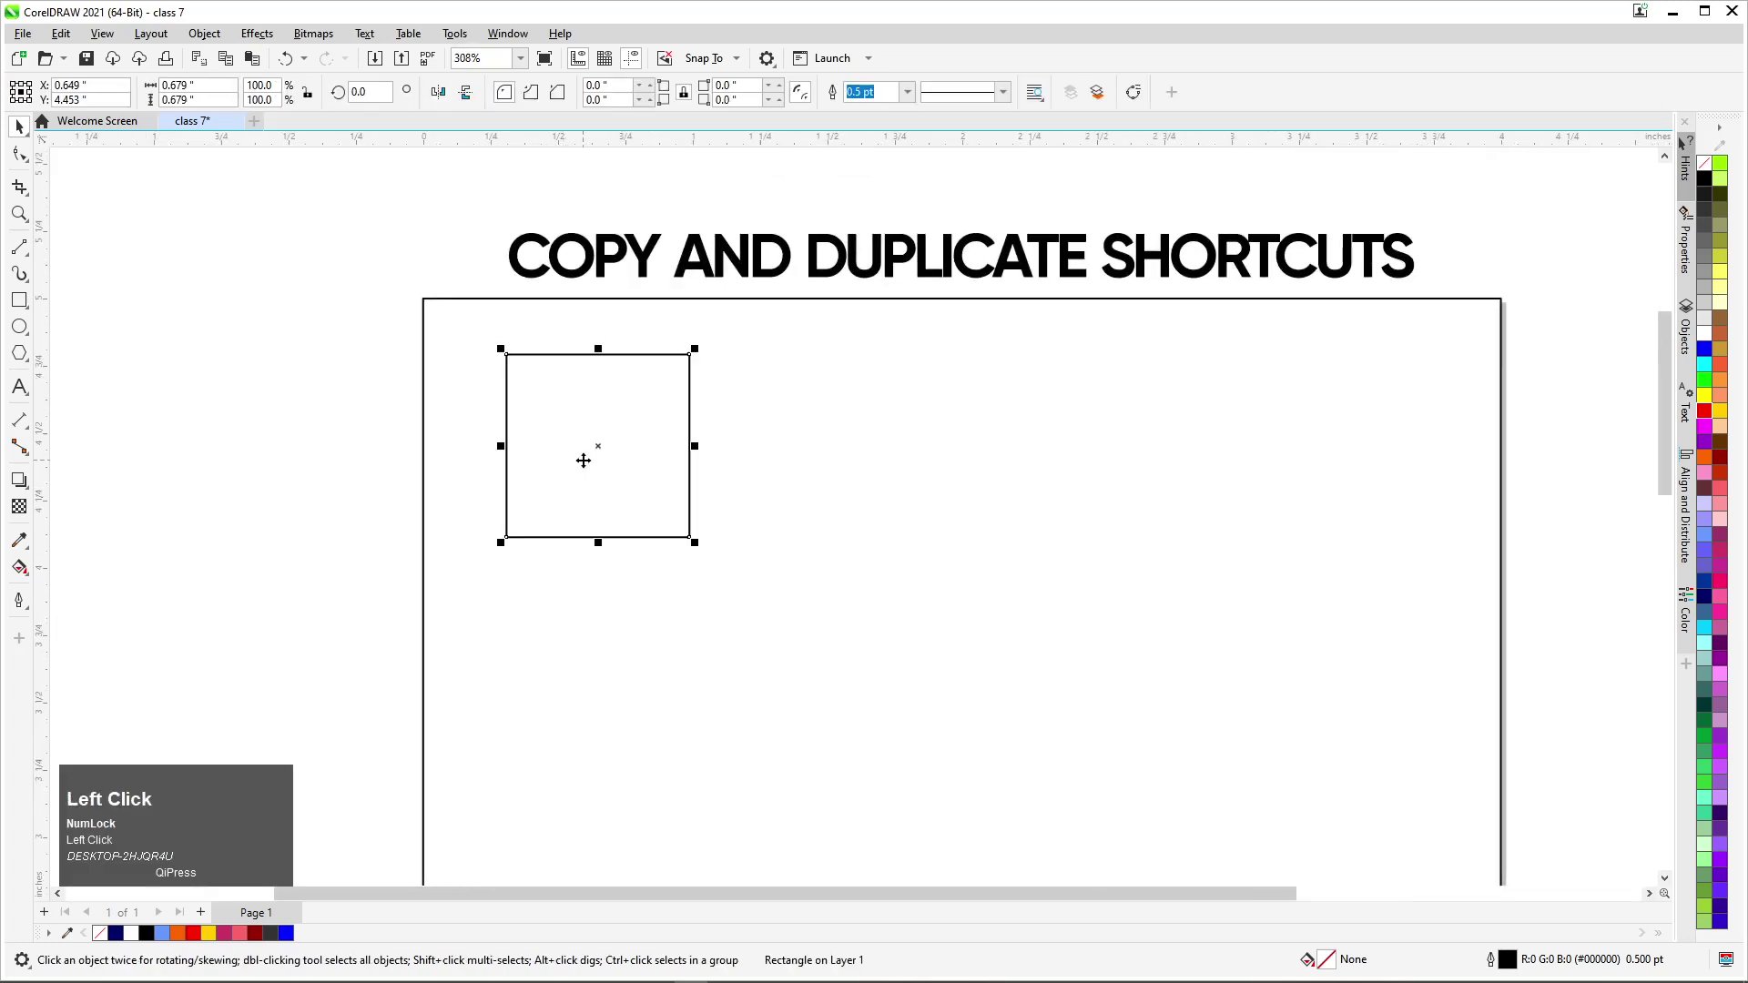
pyautogui.rightClick(566, 398)
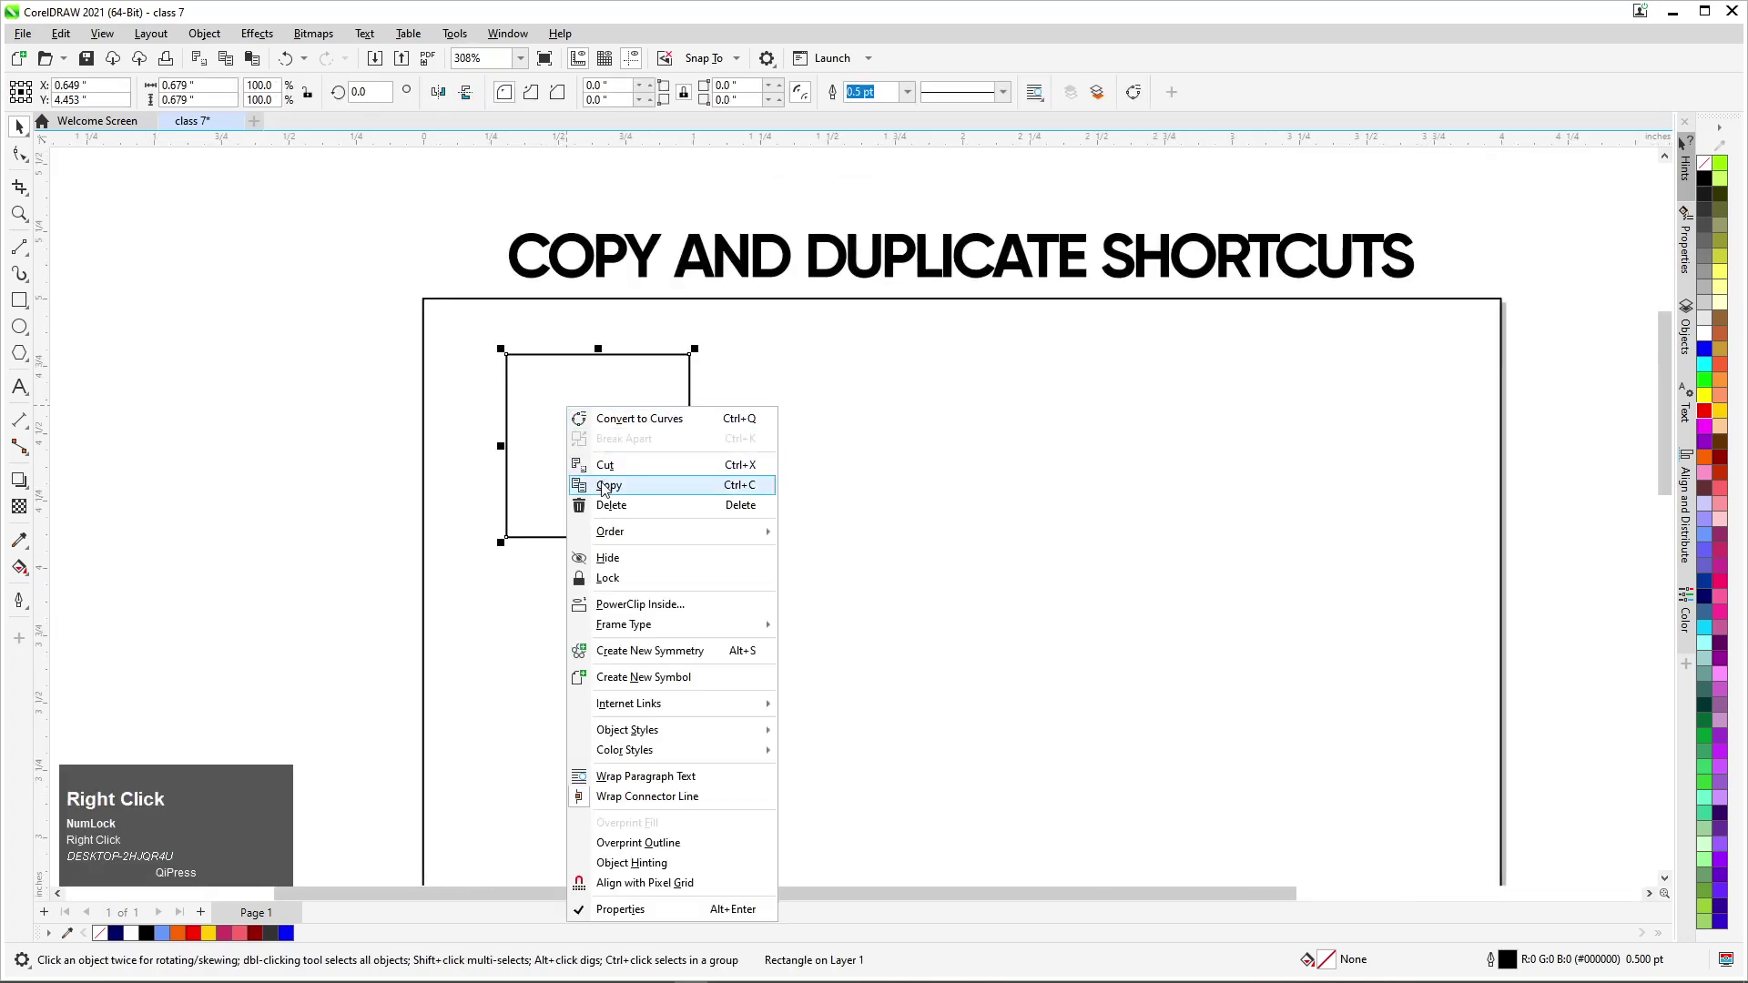
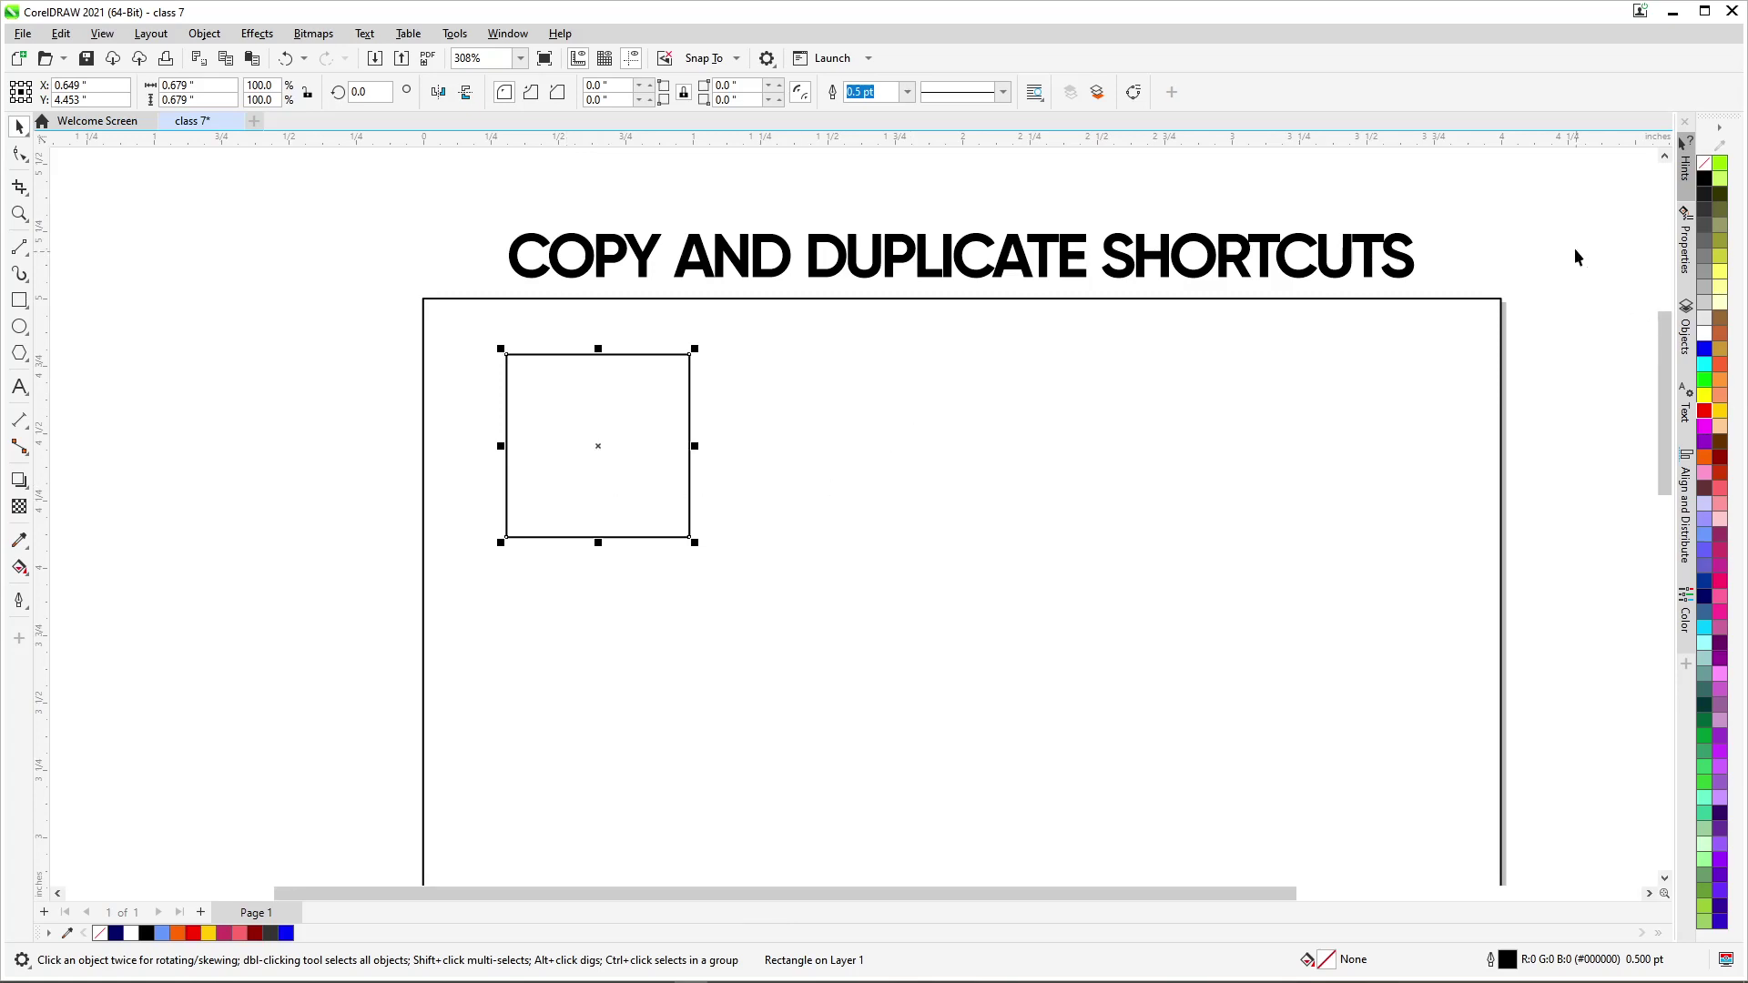
pyautogui.rightClick(1568, 213)
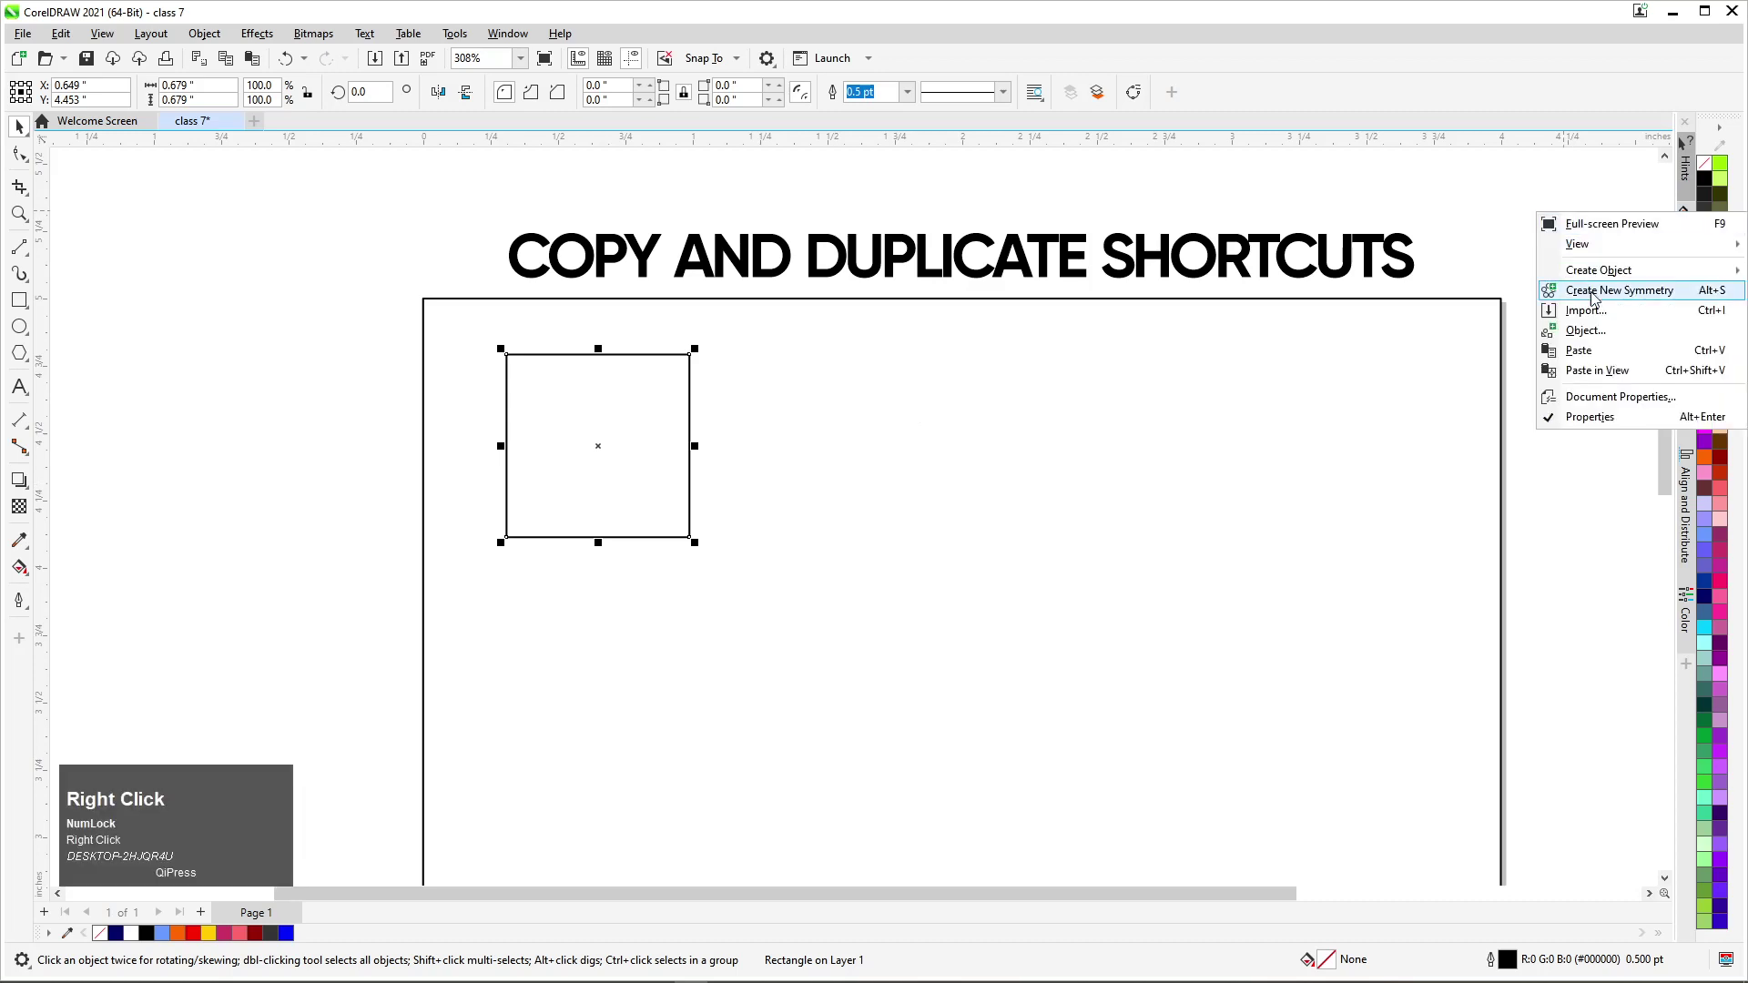
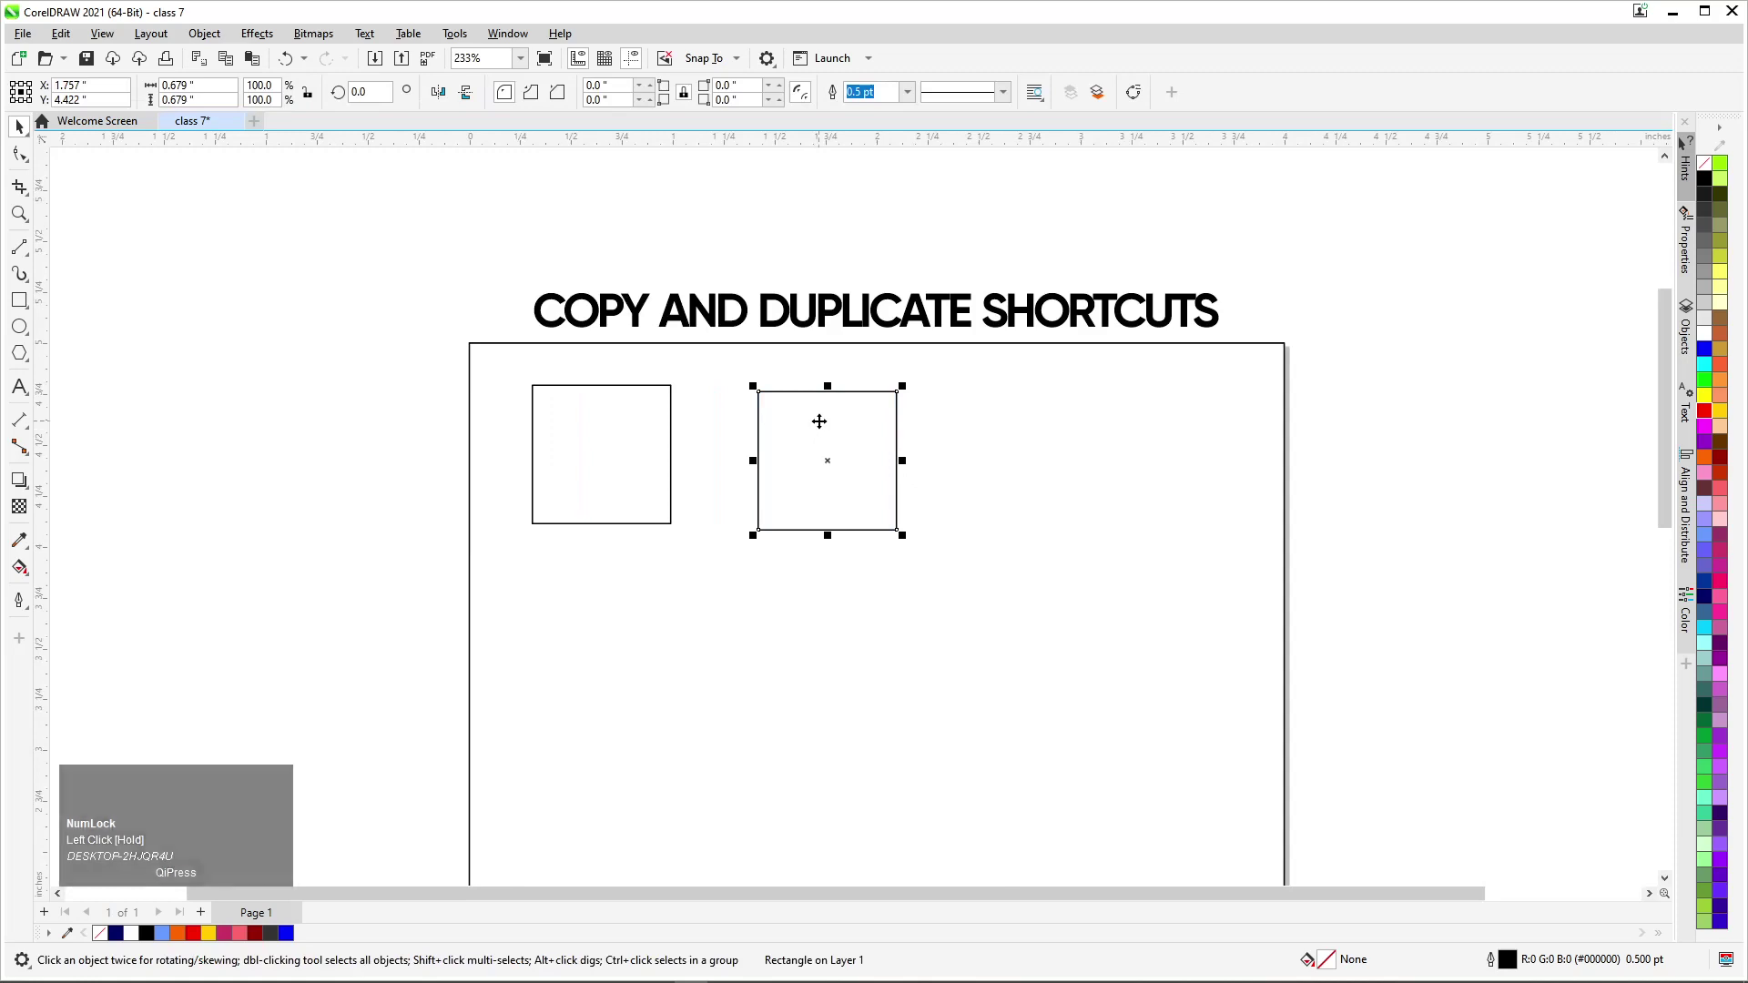
# Step: Delete the pasted copy, then Ctrl+C the original square and drop a duplicate to its right
pyautogui.press('Delete')
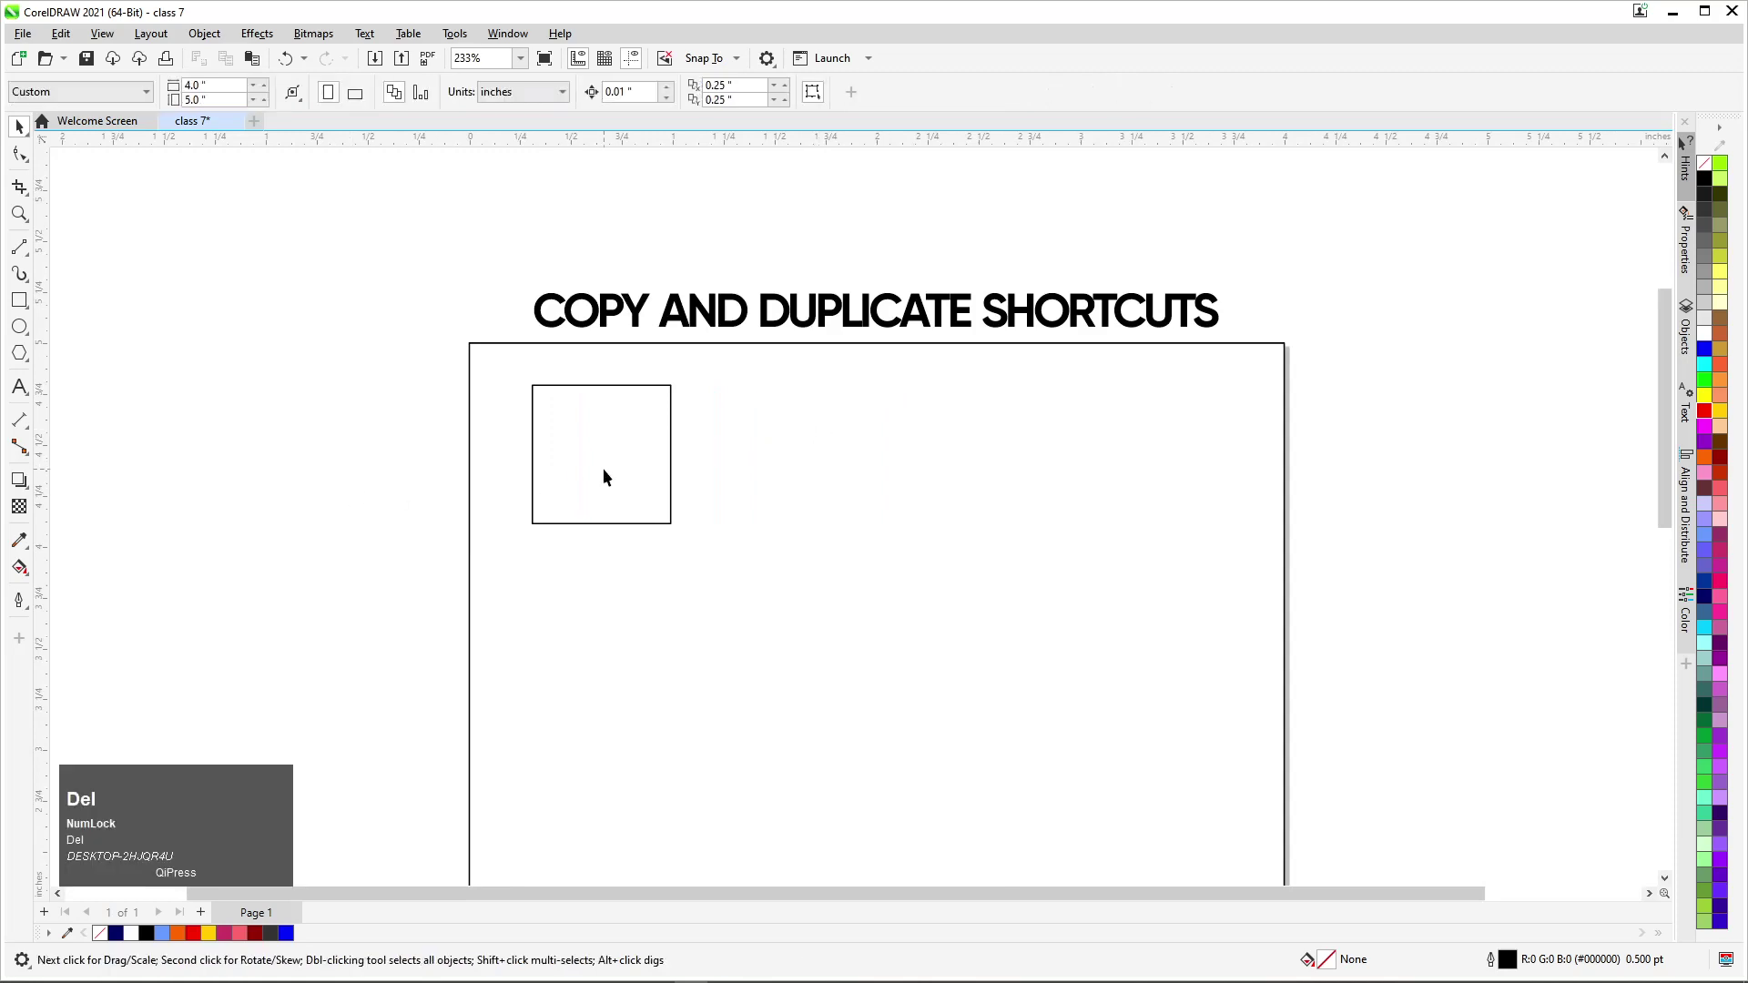
pyautogui.click(607, 472)
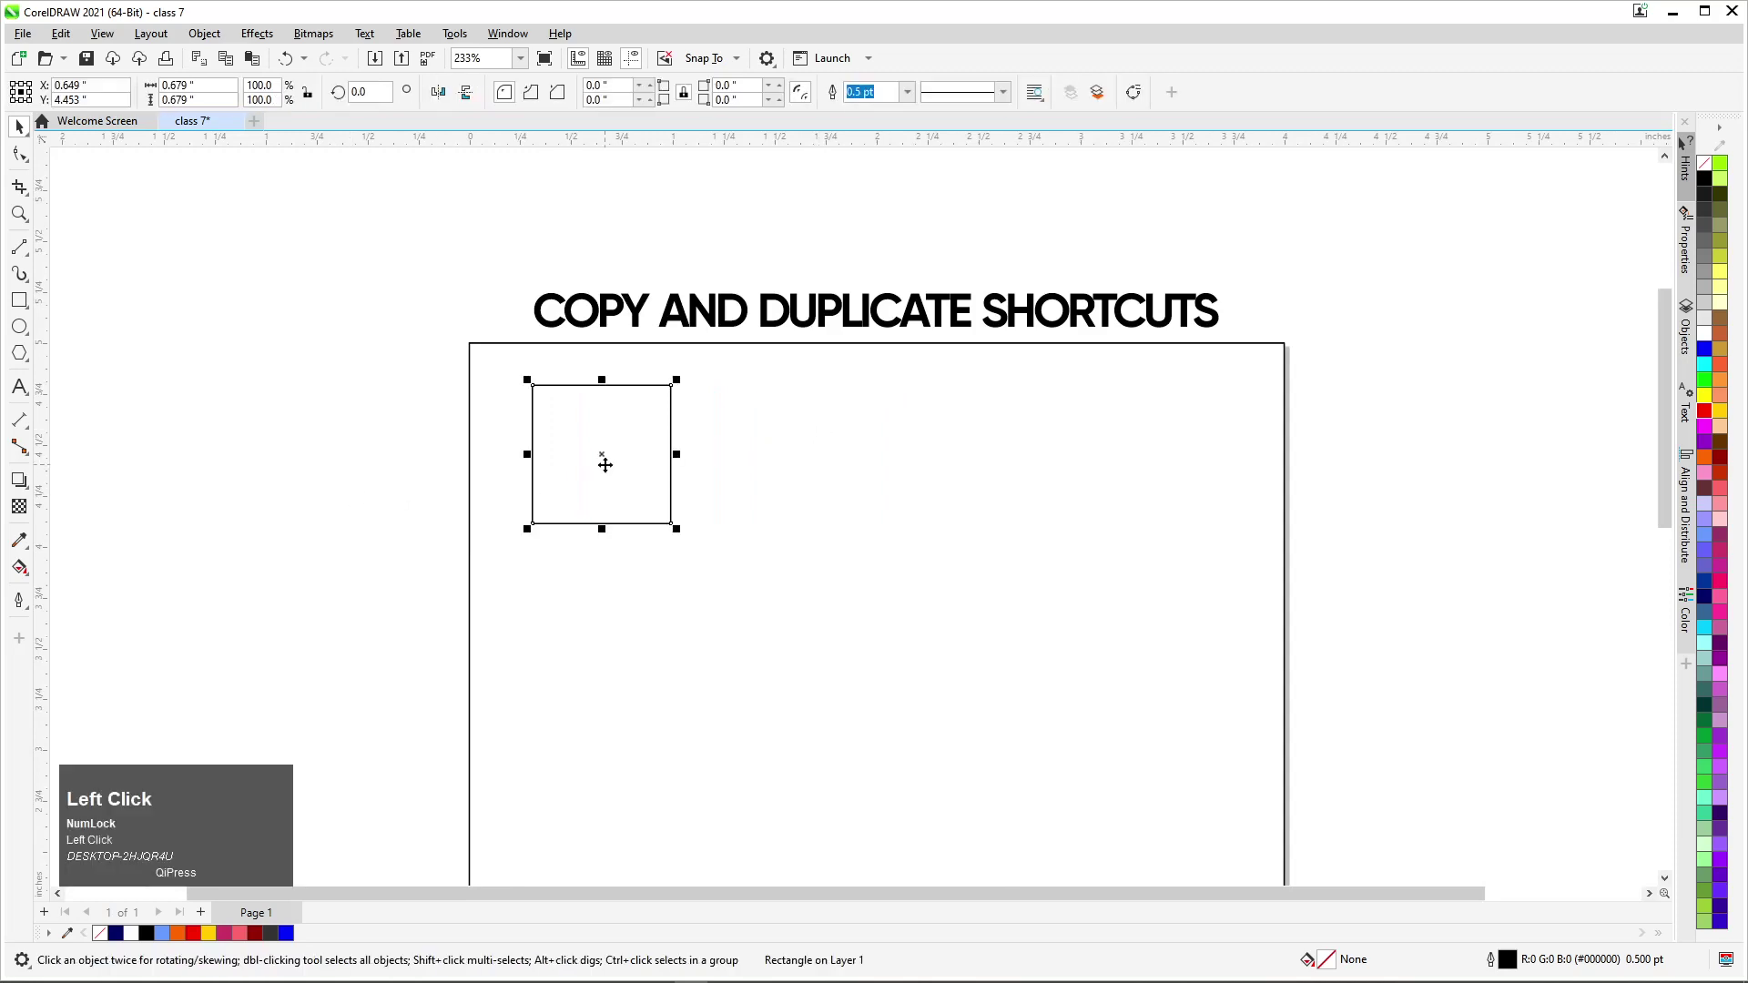
pyautogui.press('ctrl+c')
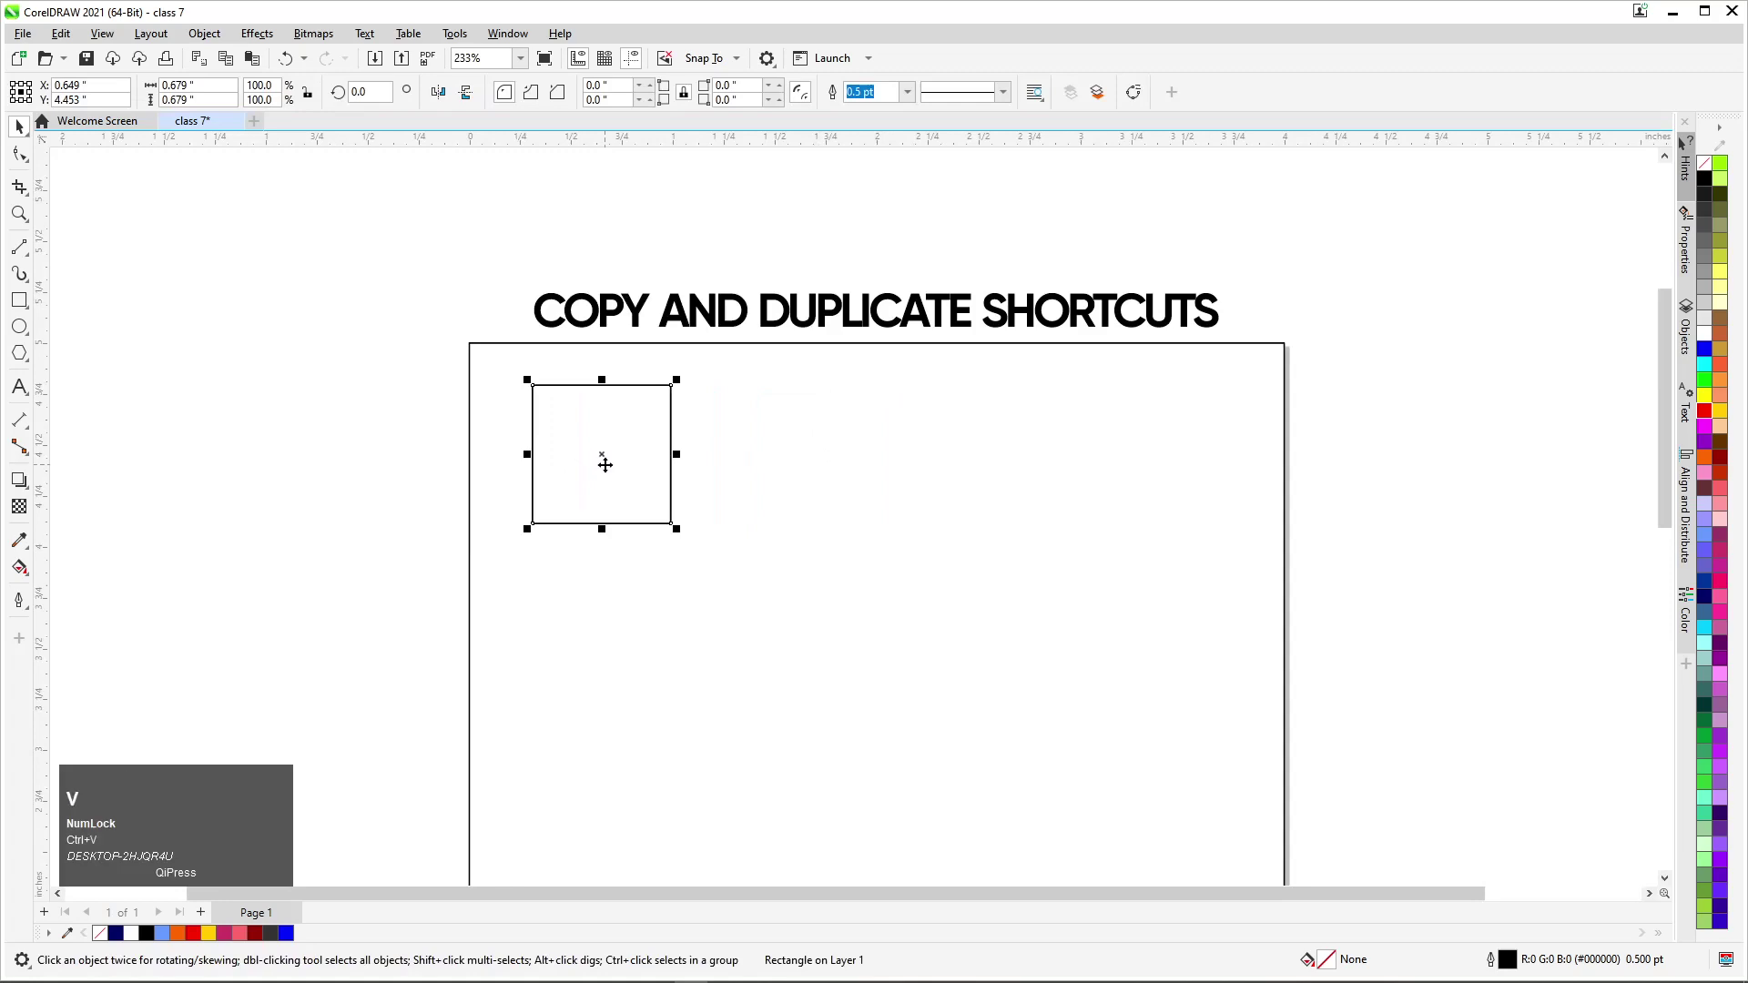
pyautogui.moveTo(309, 403); pyautogui.dragTo(846, 394)
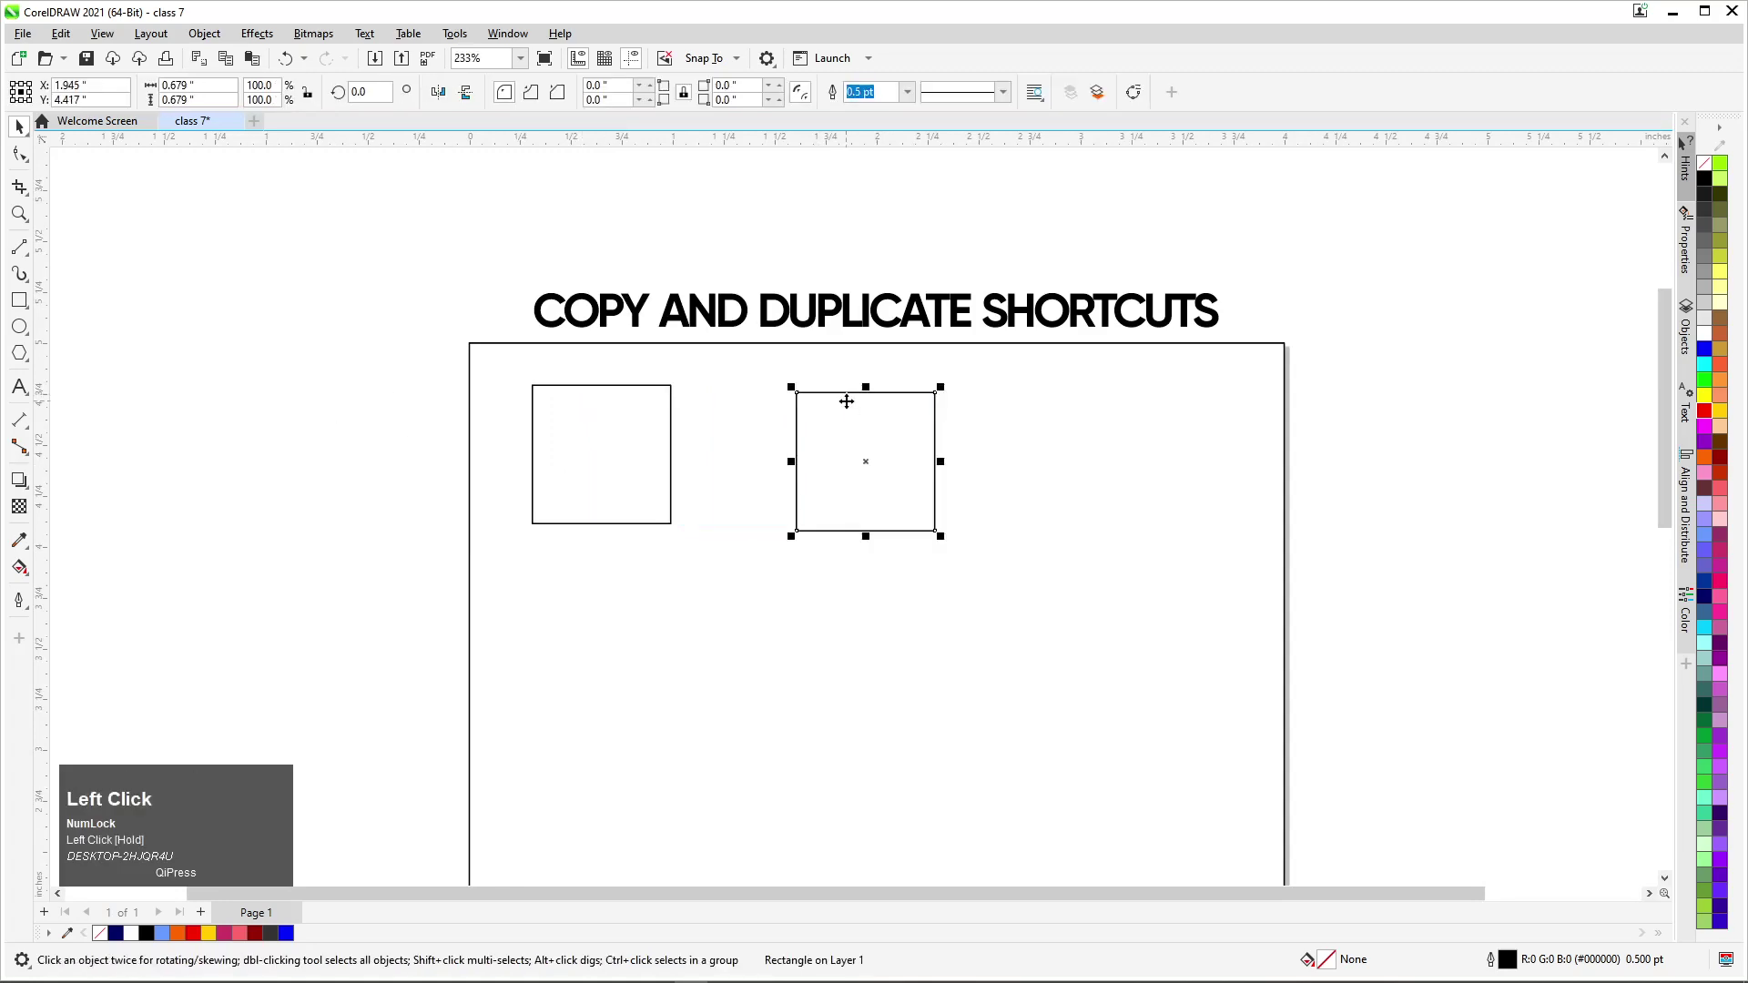
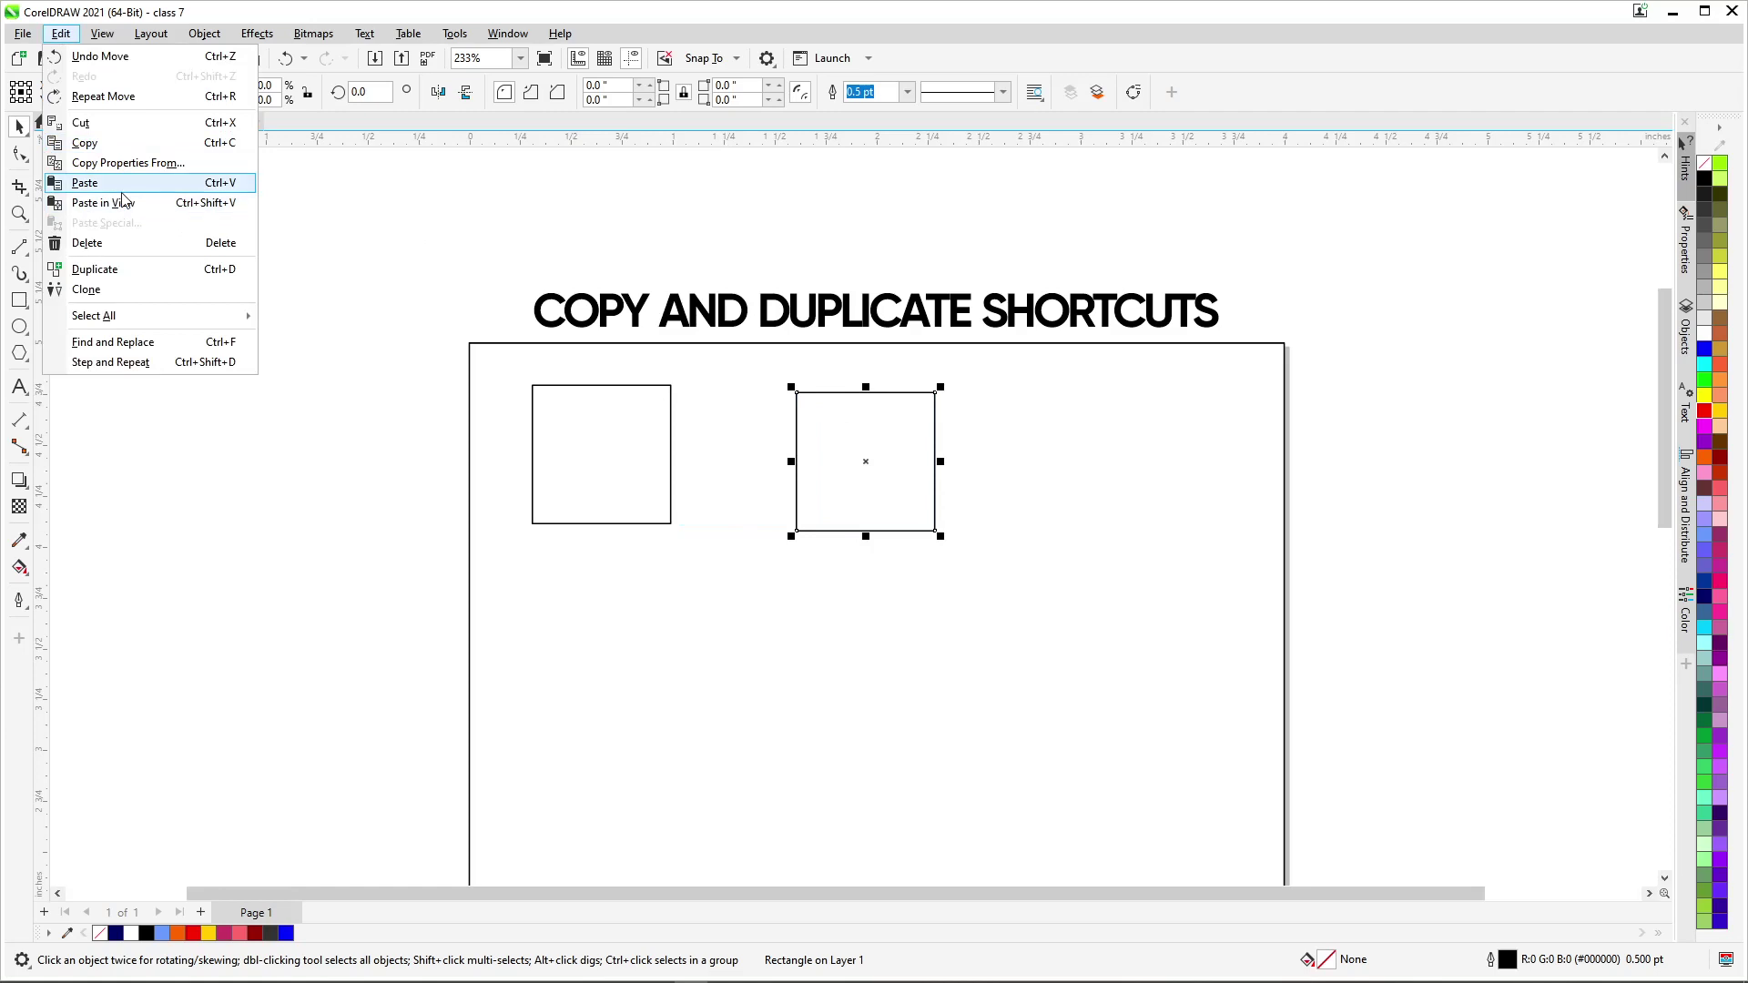
pyautogui.click(498, 275)
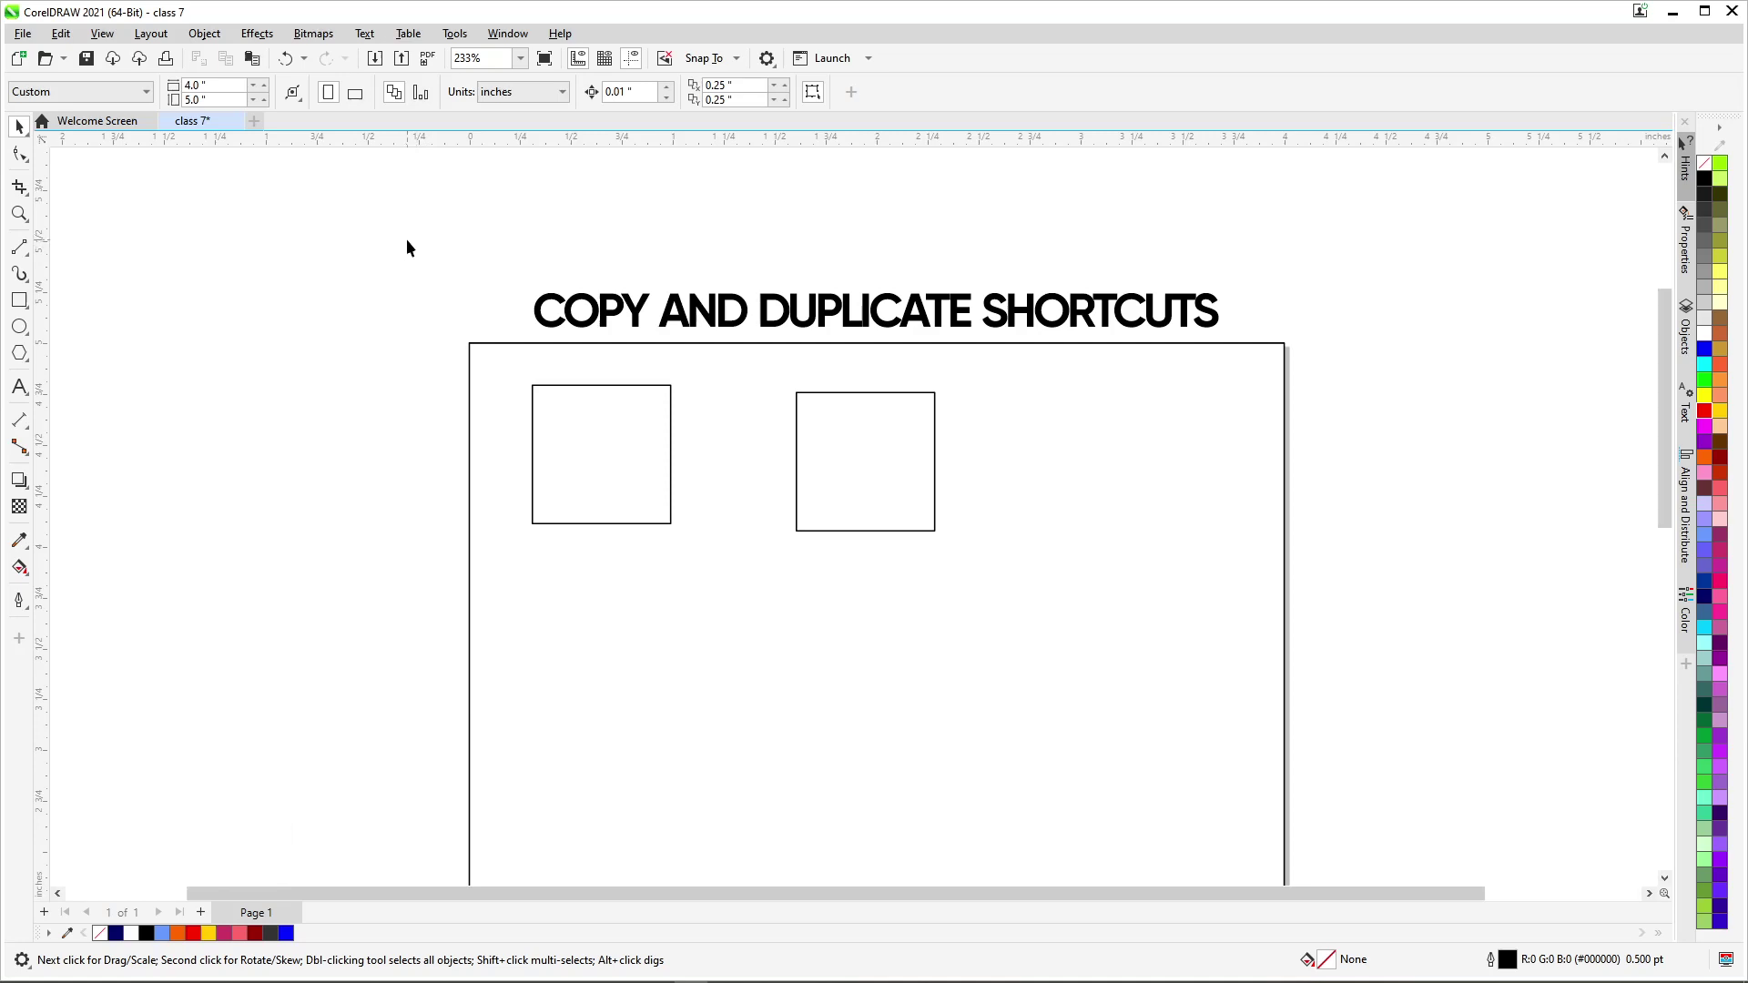
# Step: Duplicate both squares into many copies, then marquee-select every square and delete them all
pyautogui.moveTo(810, 606); pyautogui.dragTo(417, 465)
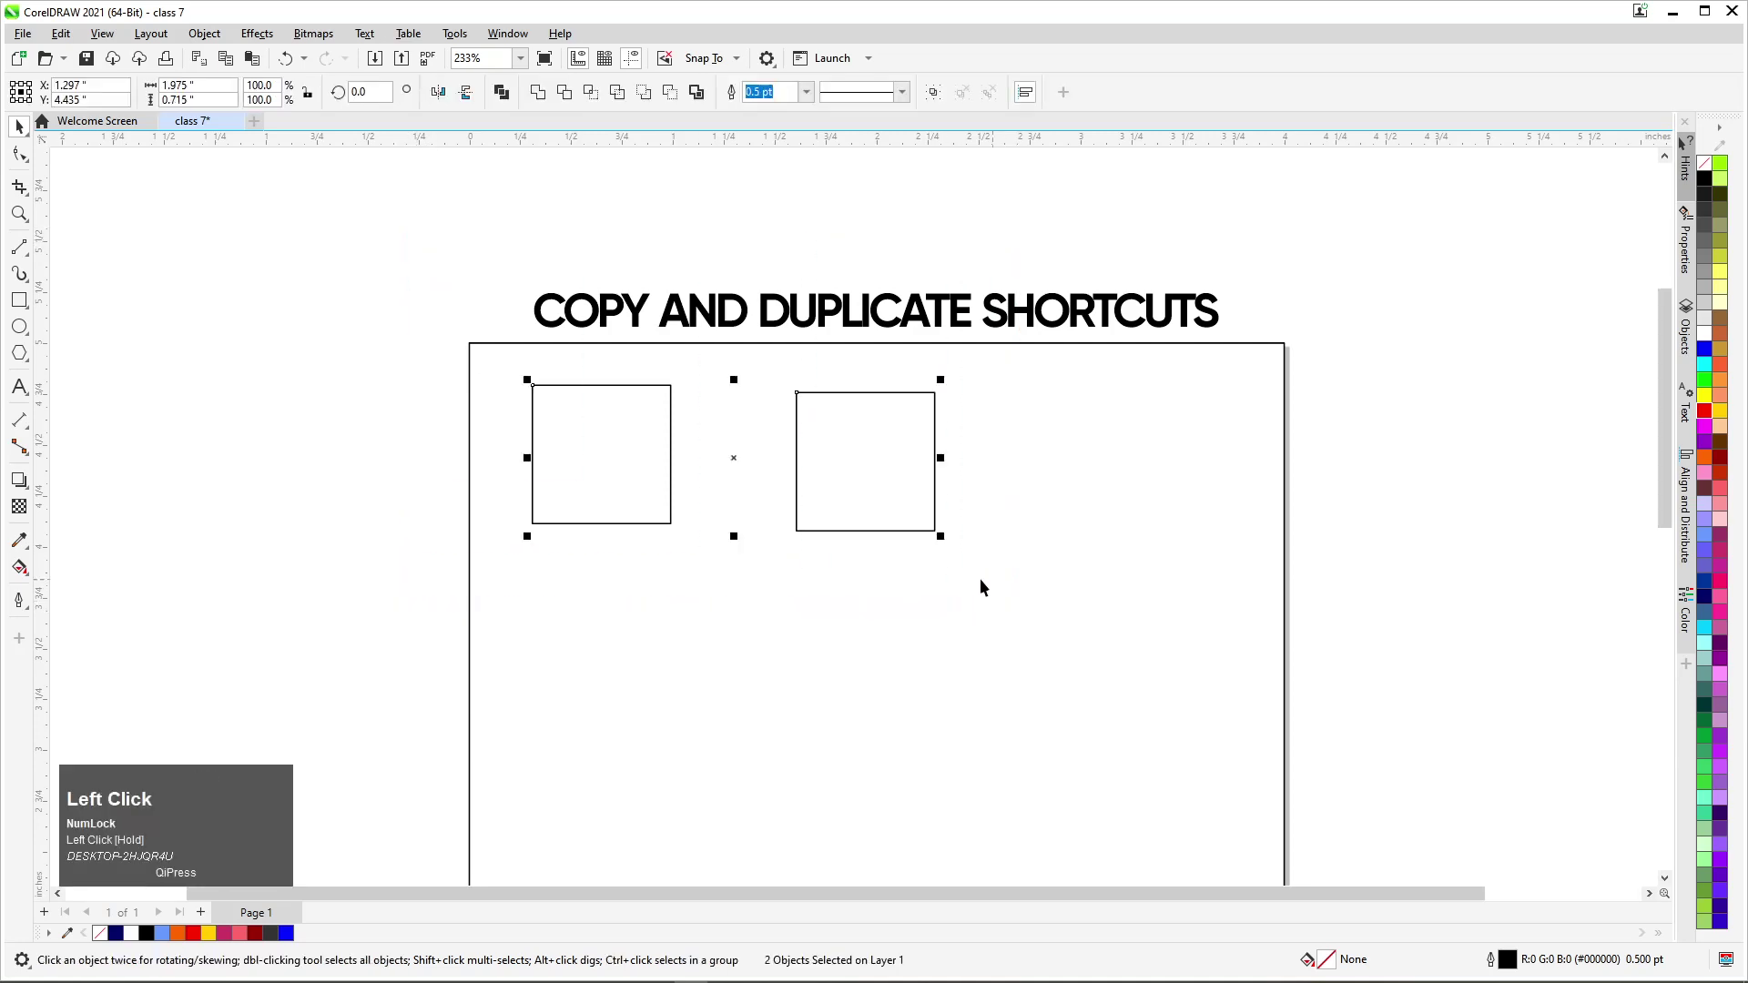
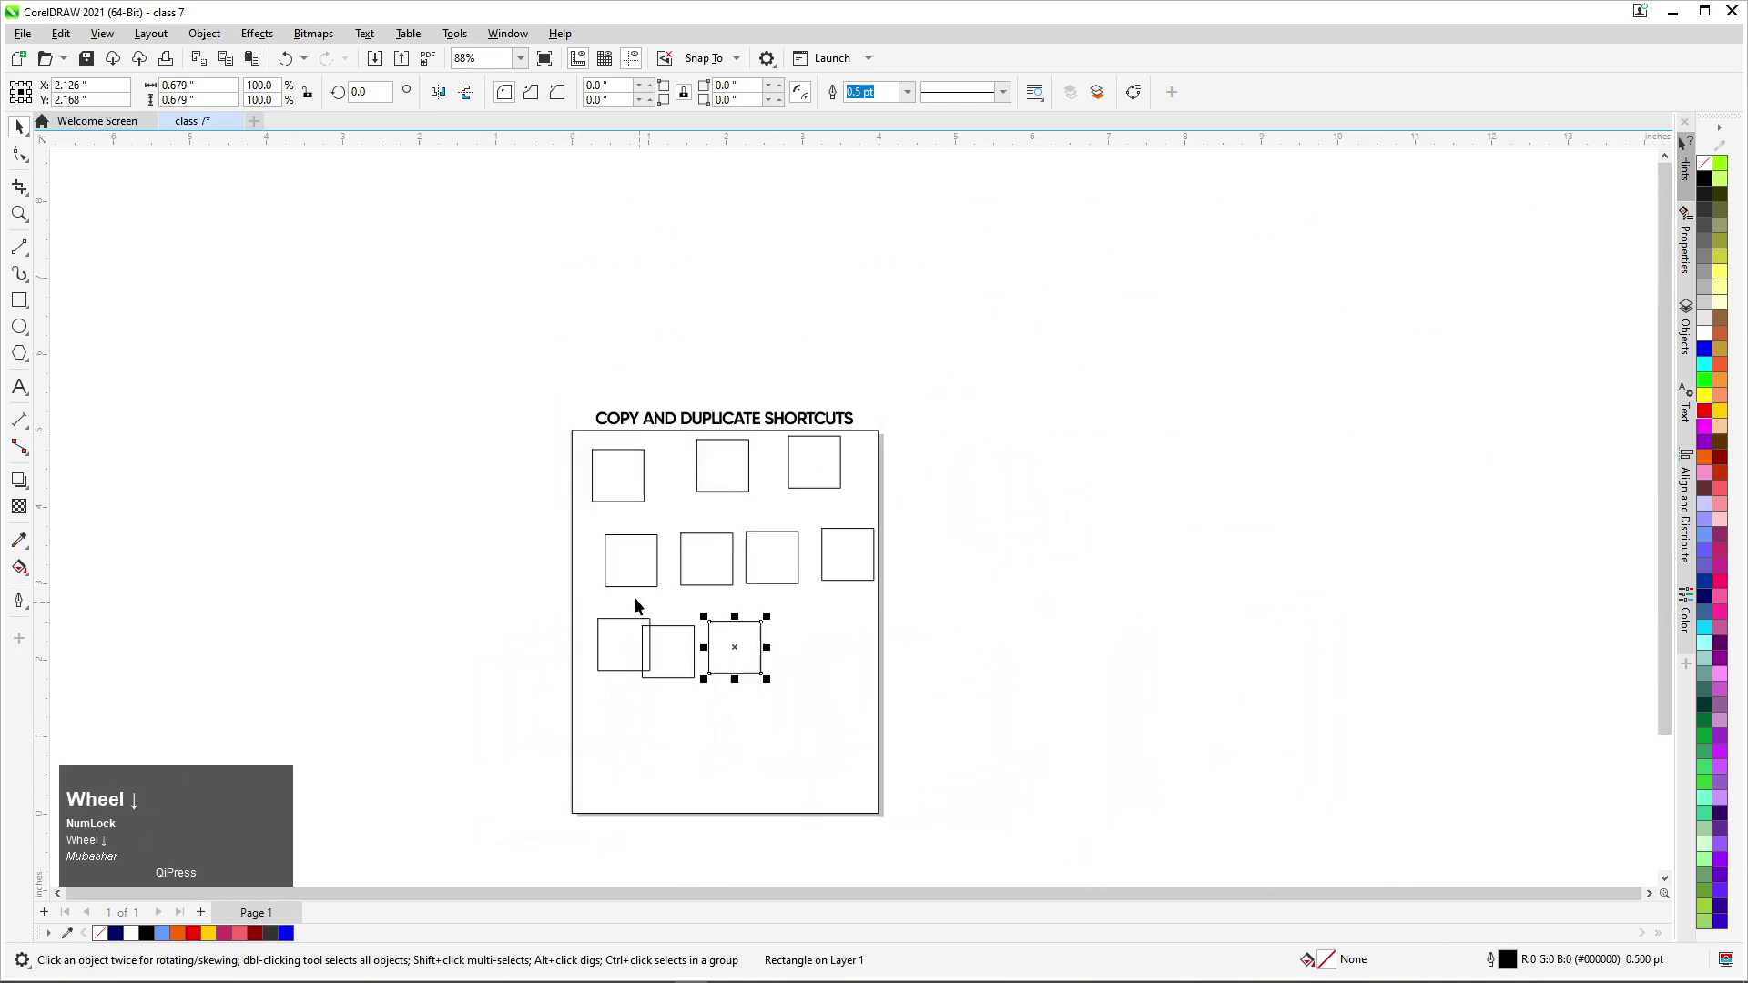
pyautogui.moveTo(497, 426); pyautogui.dragTo(560, 641)
pyautogui.click(1040, 755)
pyautogui.scroll(3)
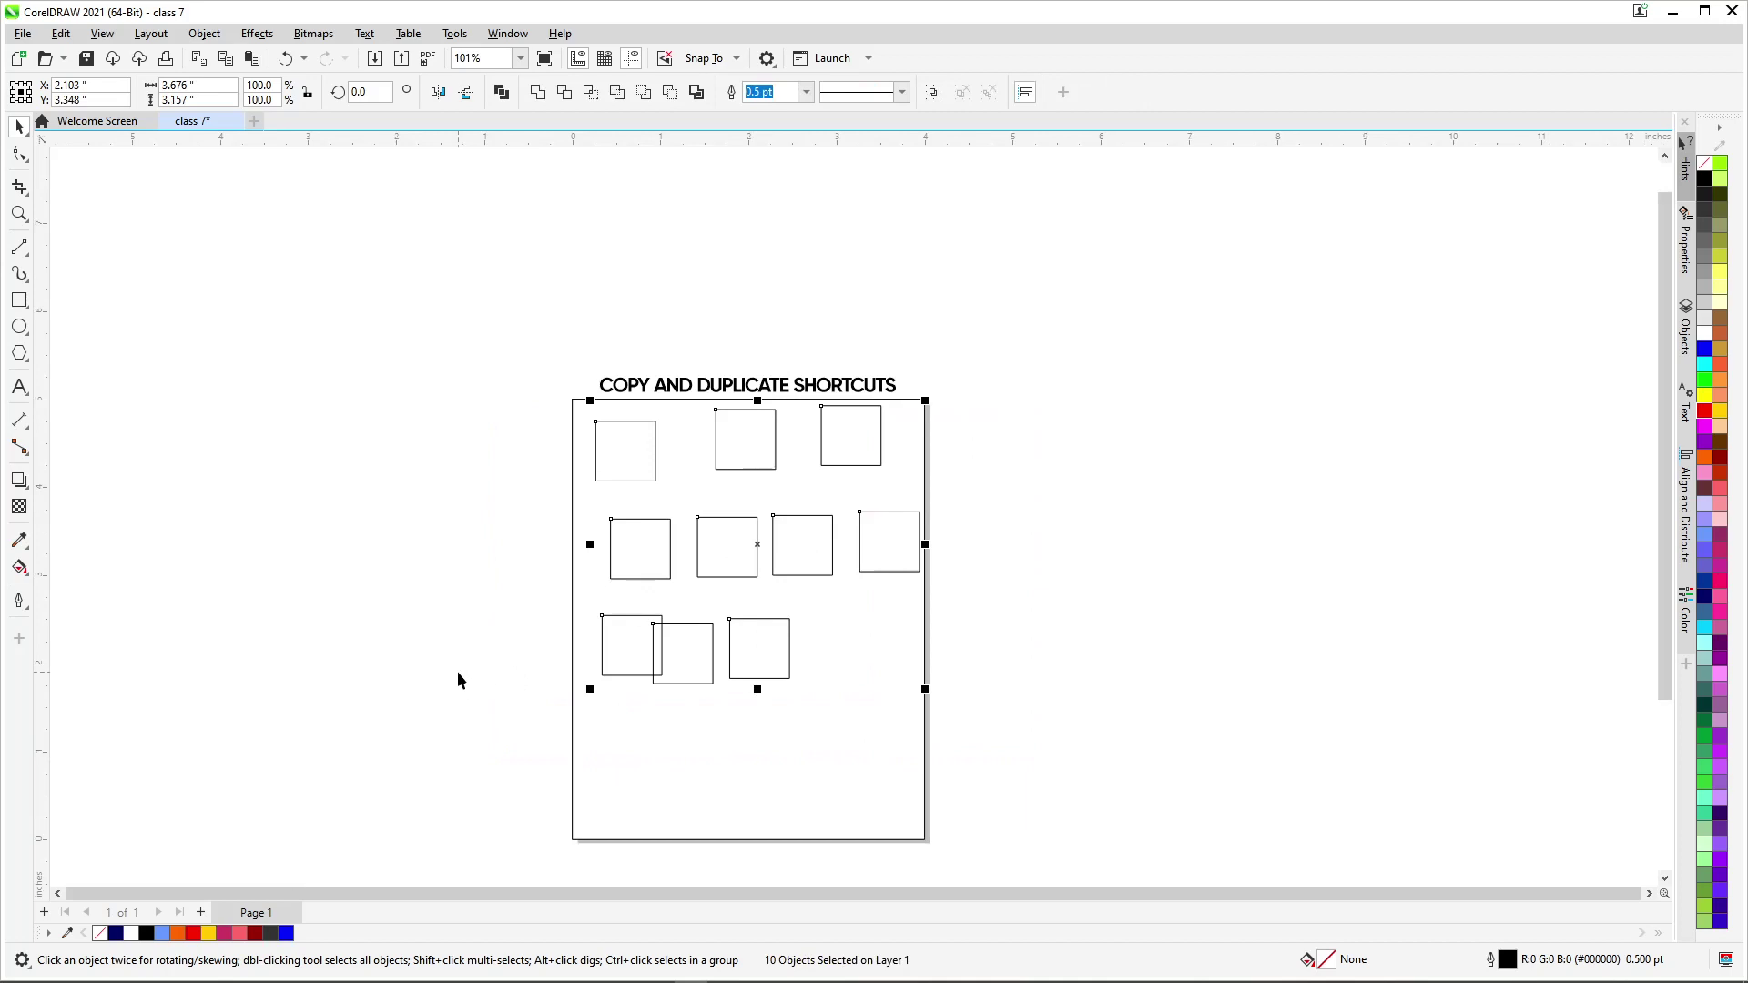
pyautogui.scroll(-3)
pyautogui.press('Delete')
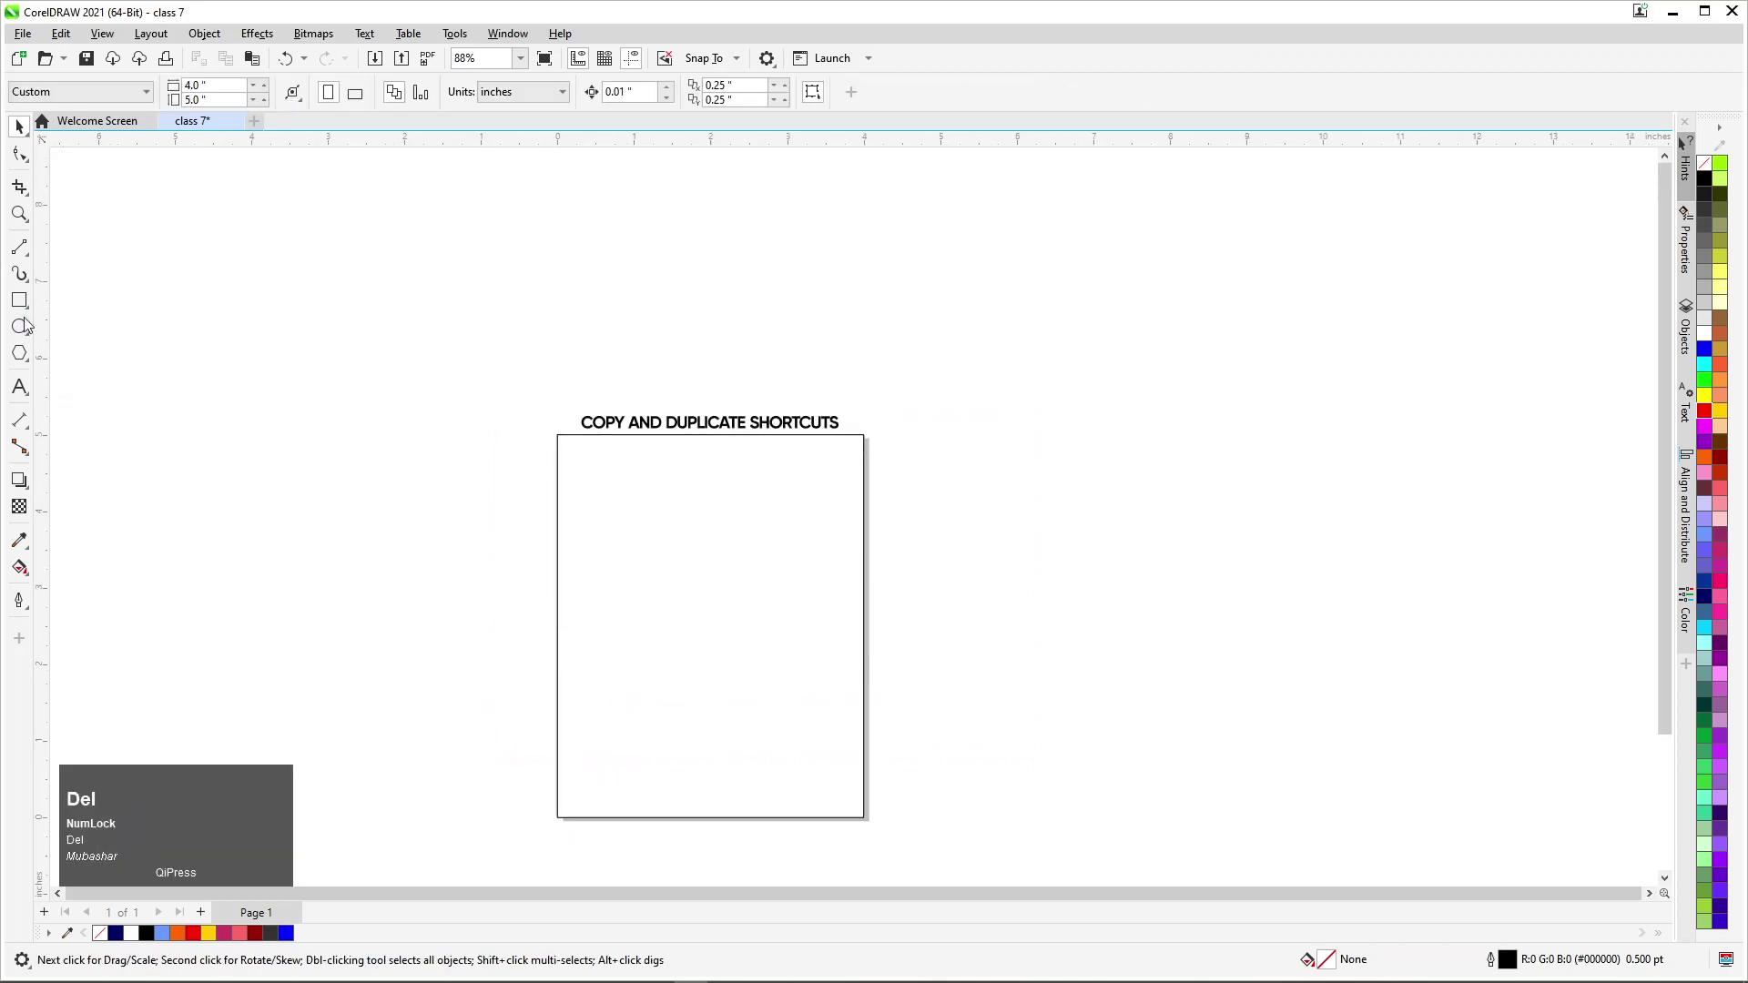
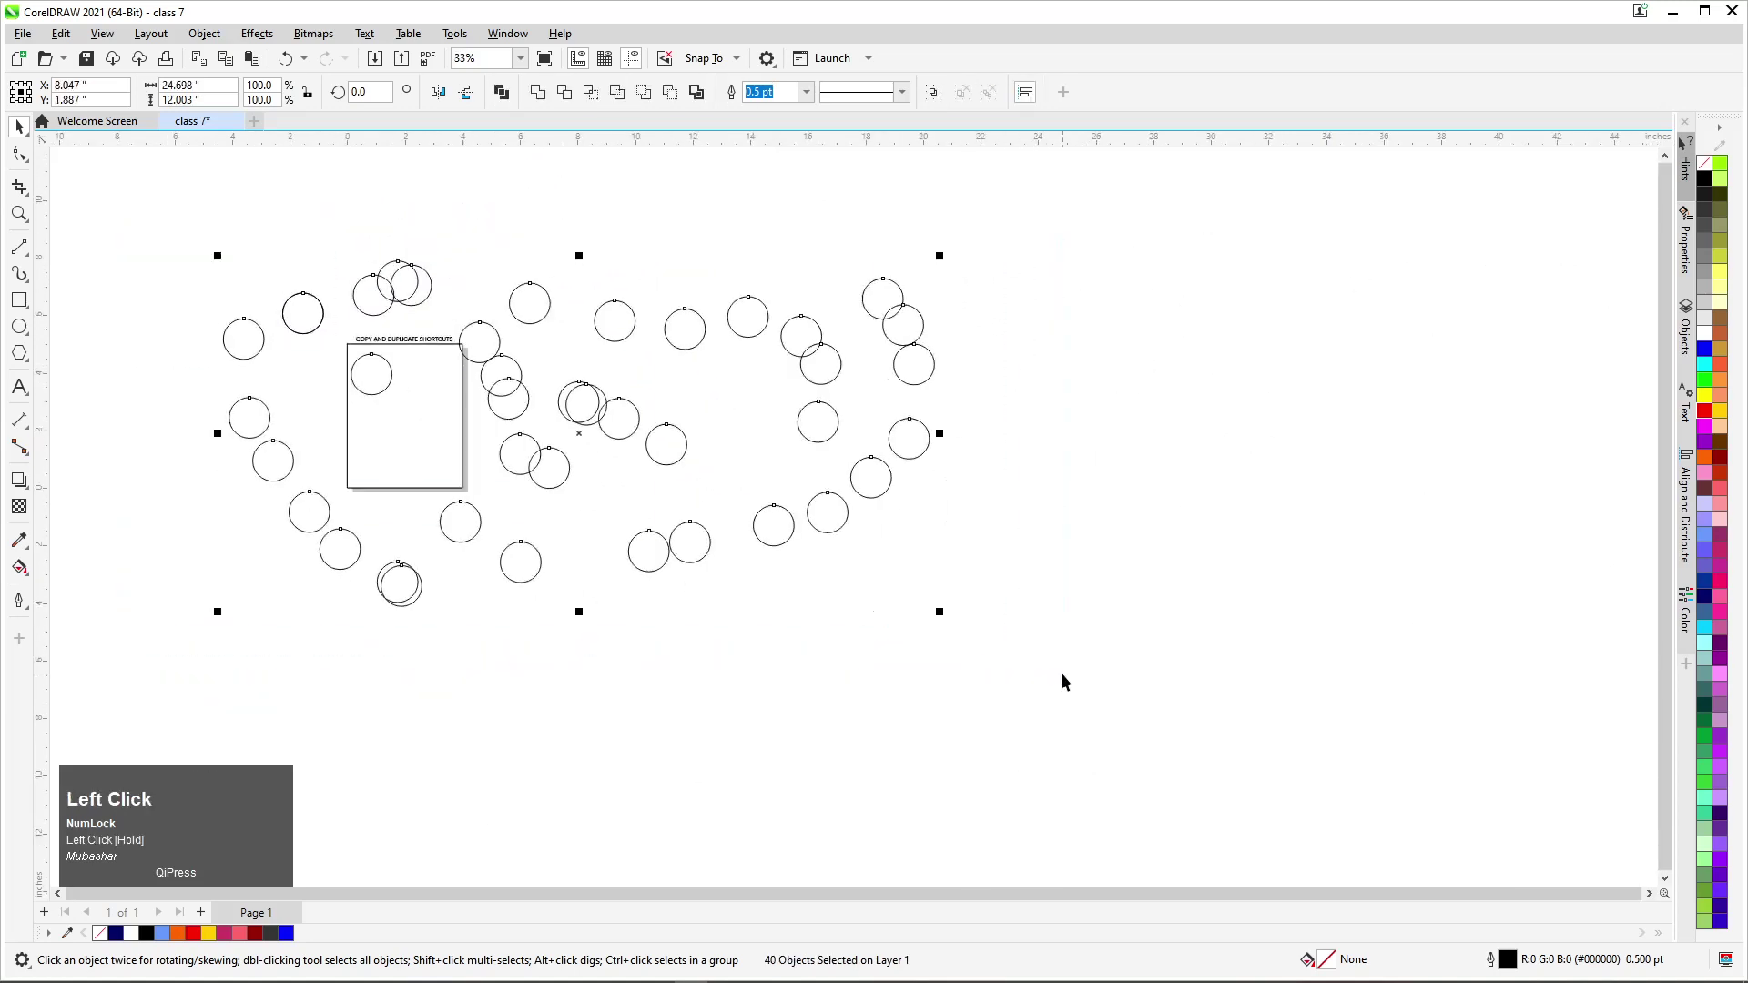
pyautogui.press('Delete')
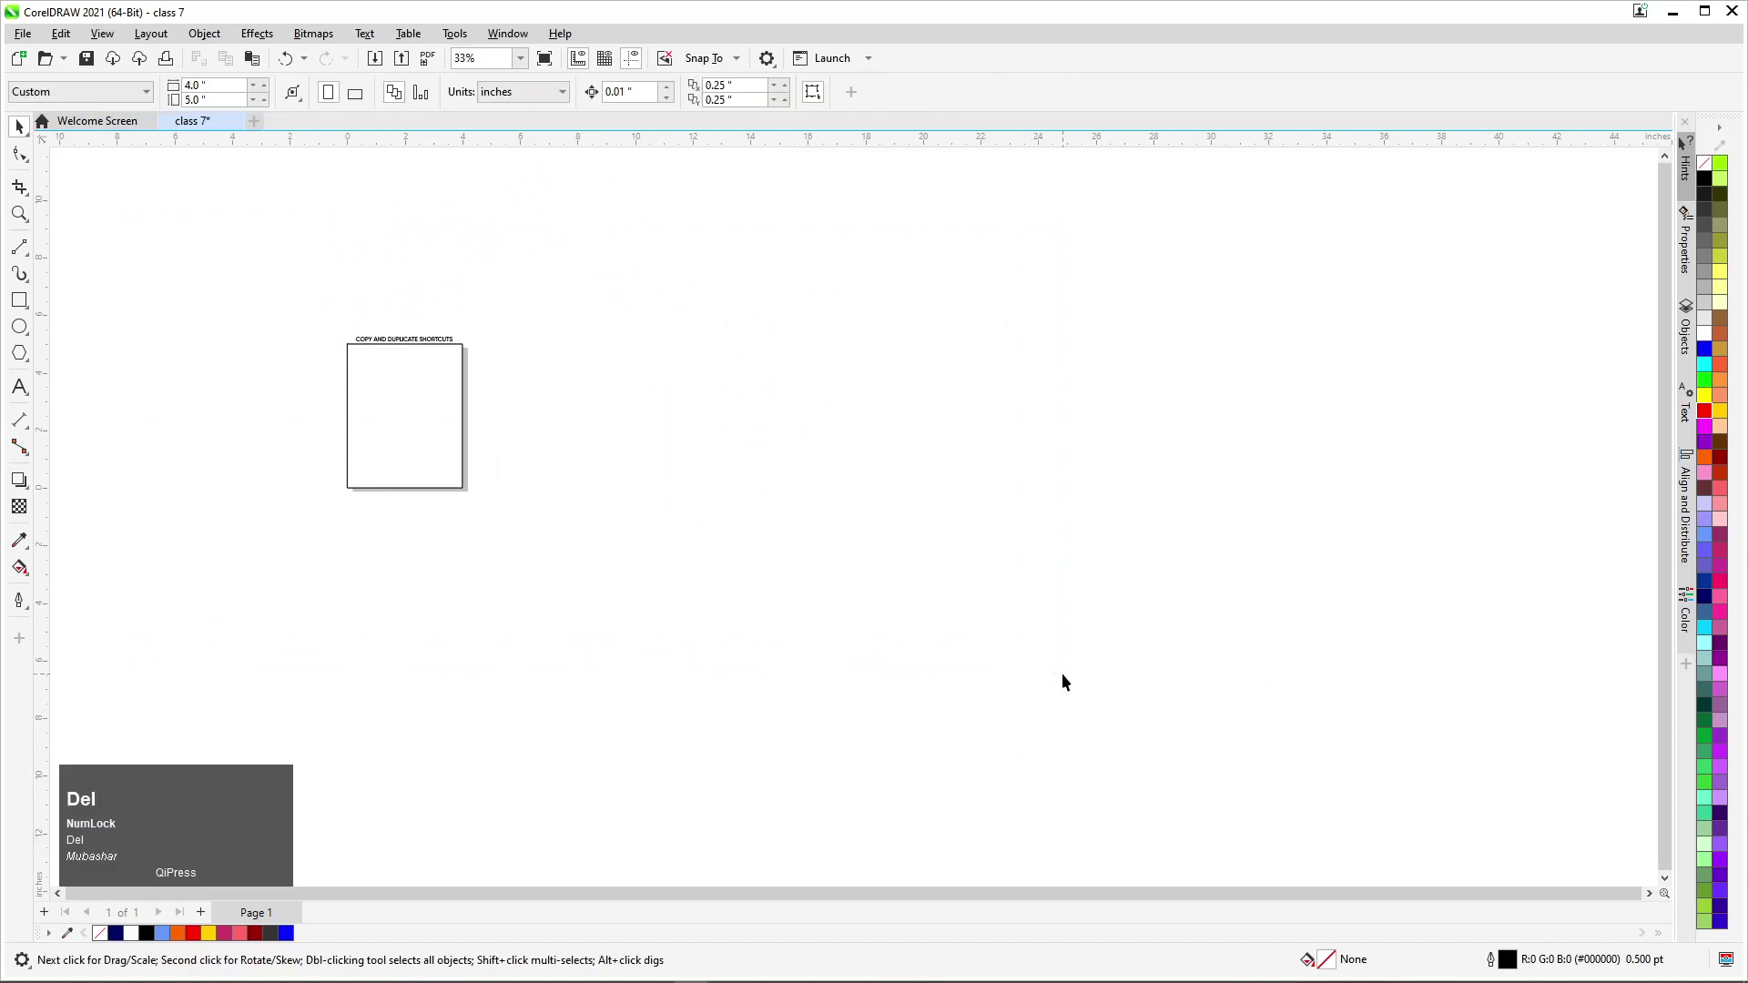
pyautogui.press('F4')
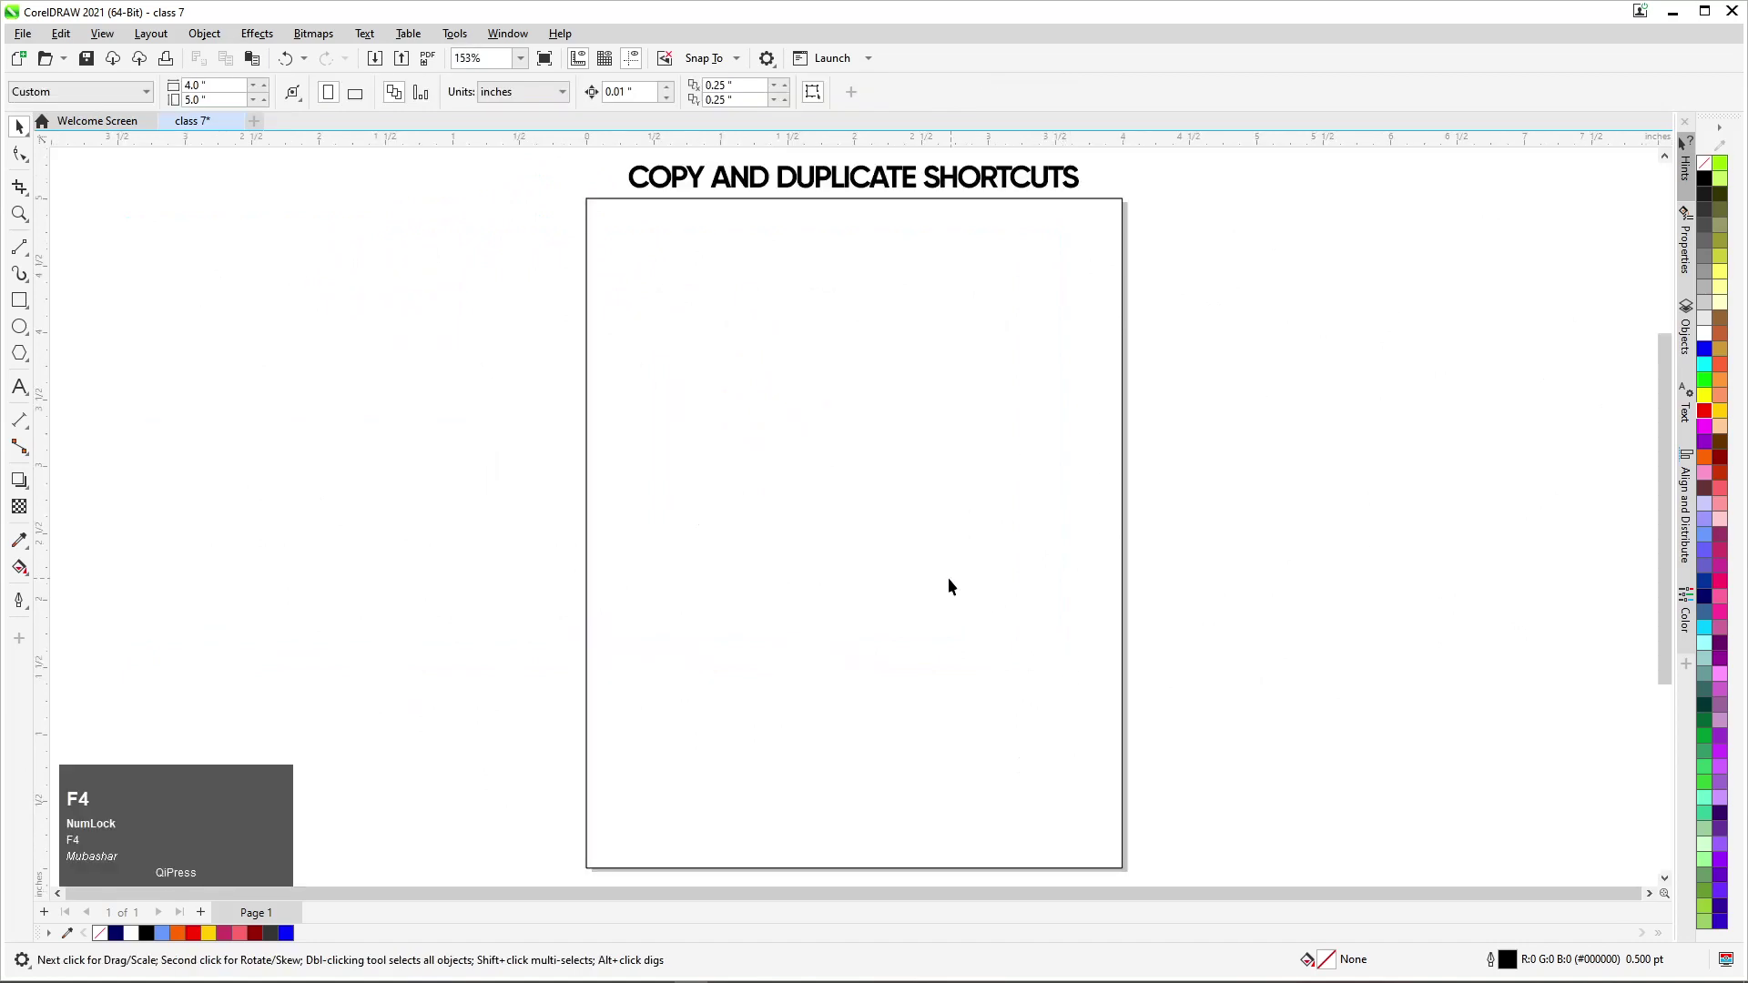
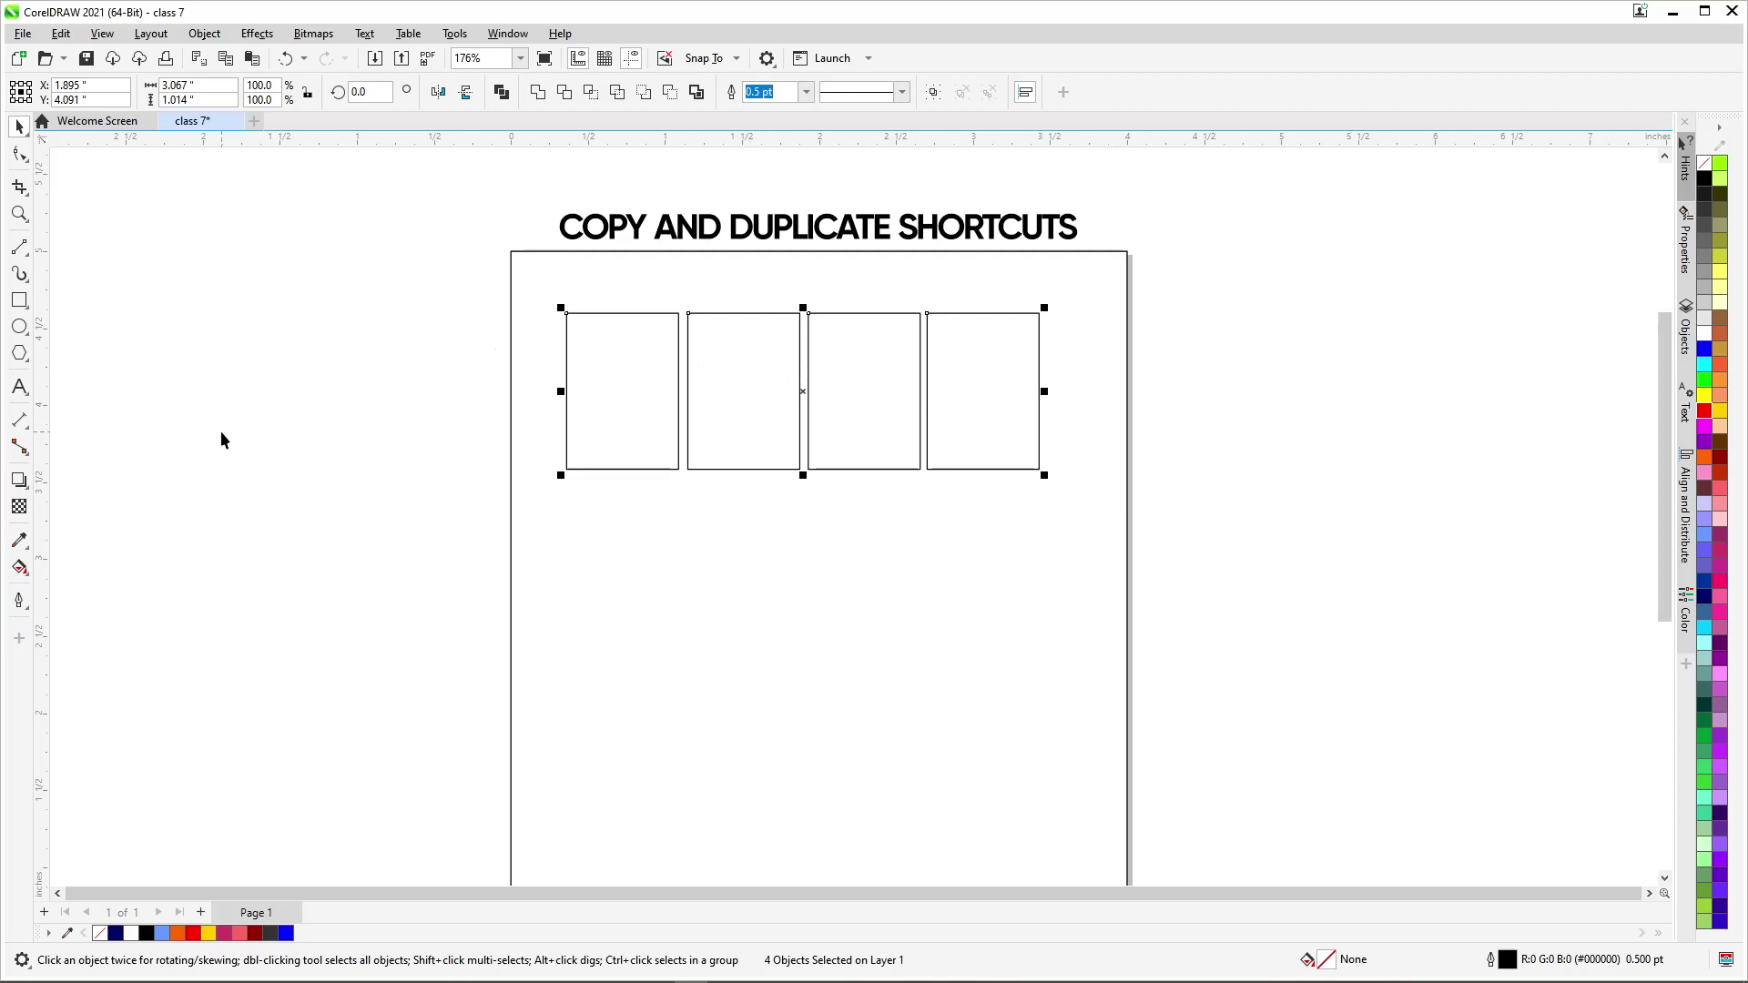
pyautogui.click(1075, 607)
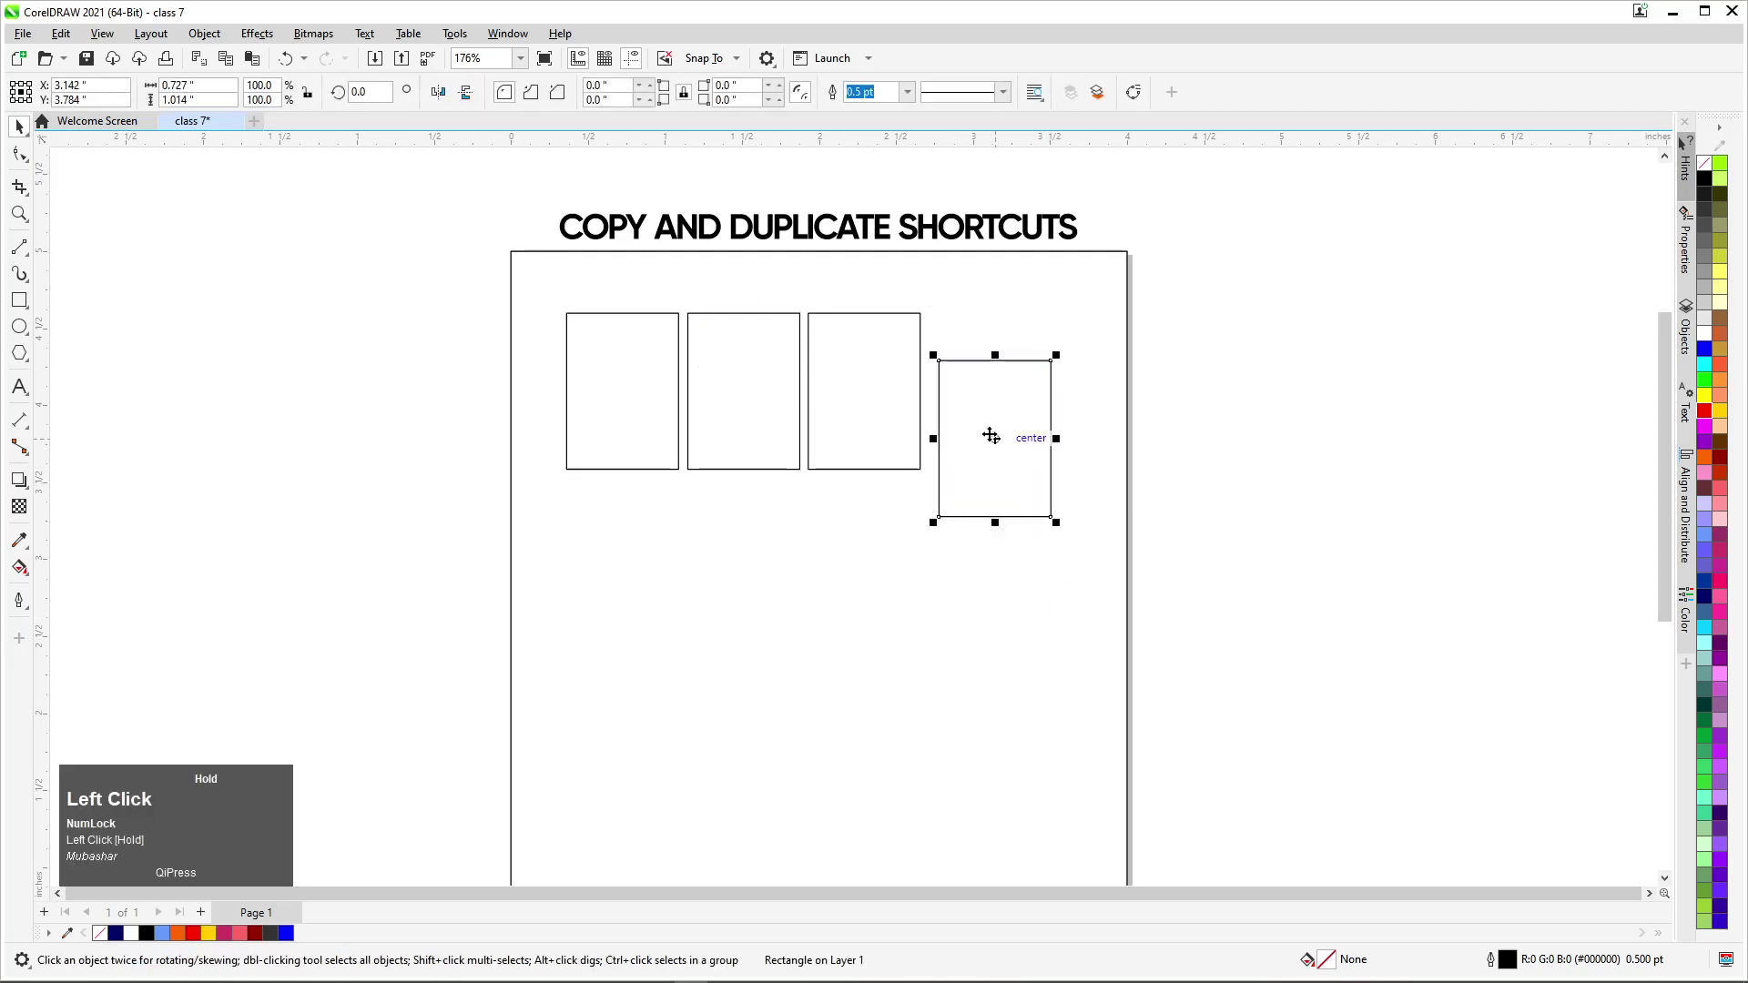
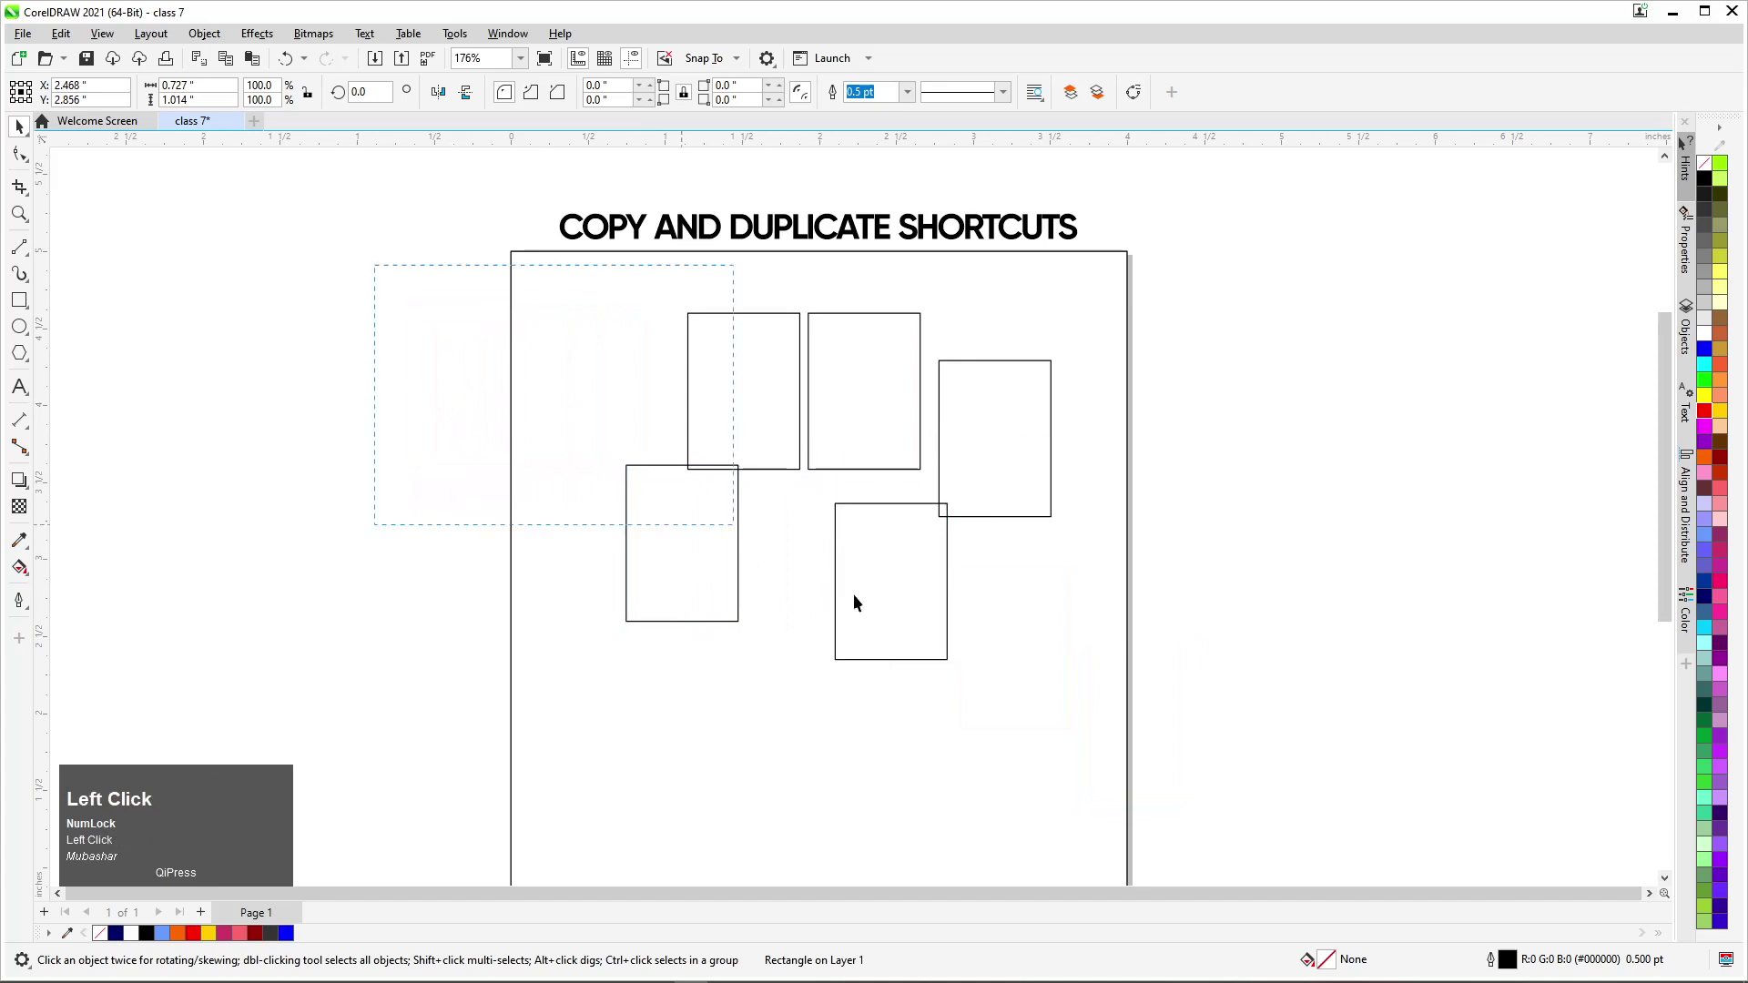
pyautogui.press('Delete')
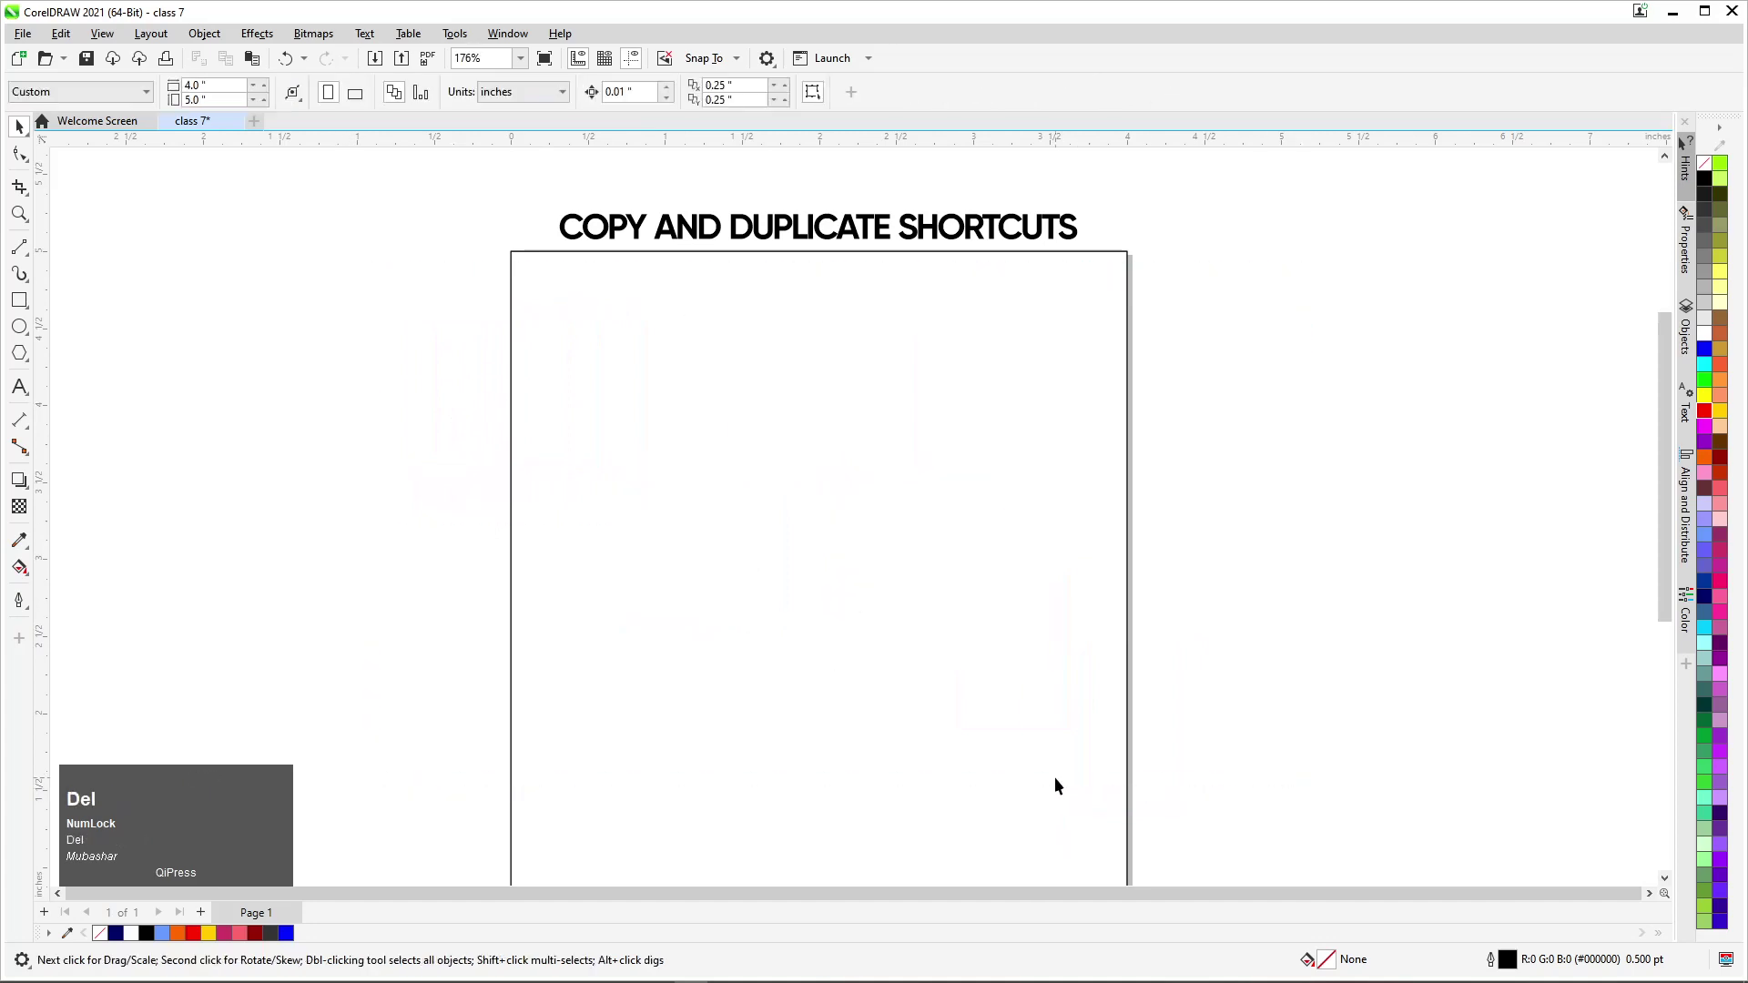
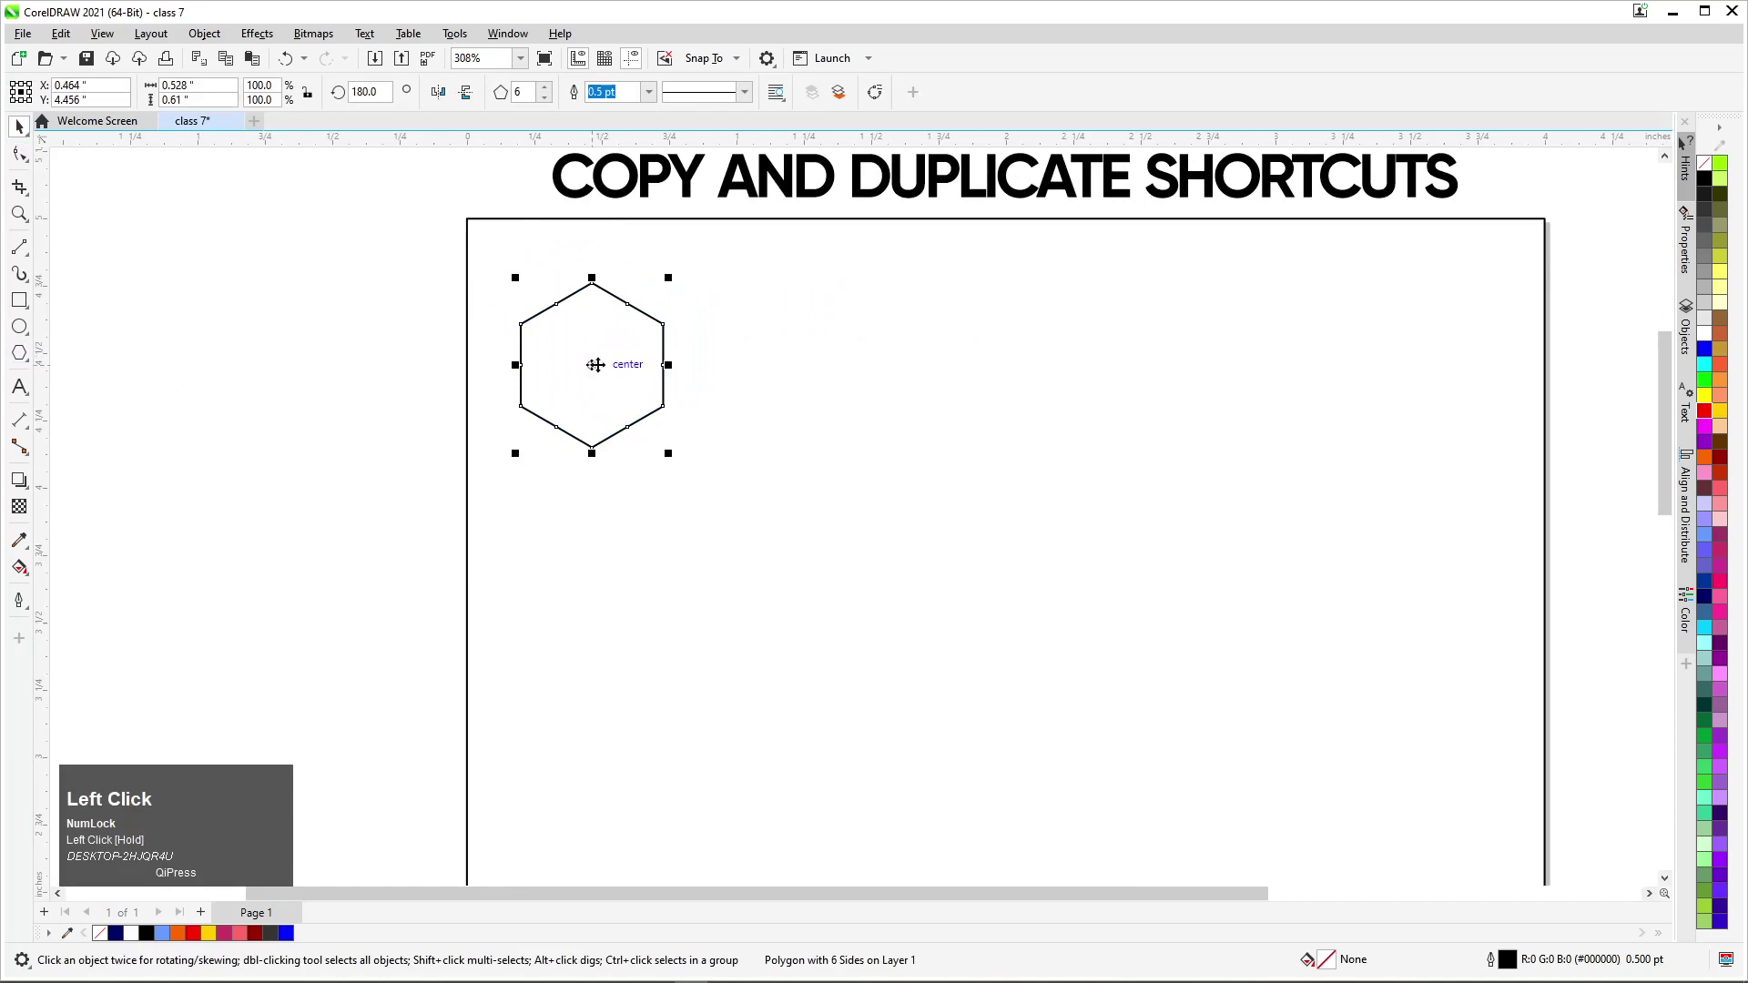
# Step: Draw a 6-sided polygon outline near the top-left corner of the titled page
pyautogui.scroll(-3)
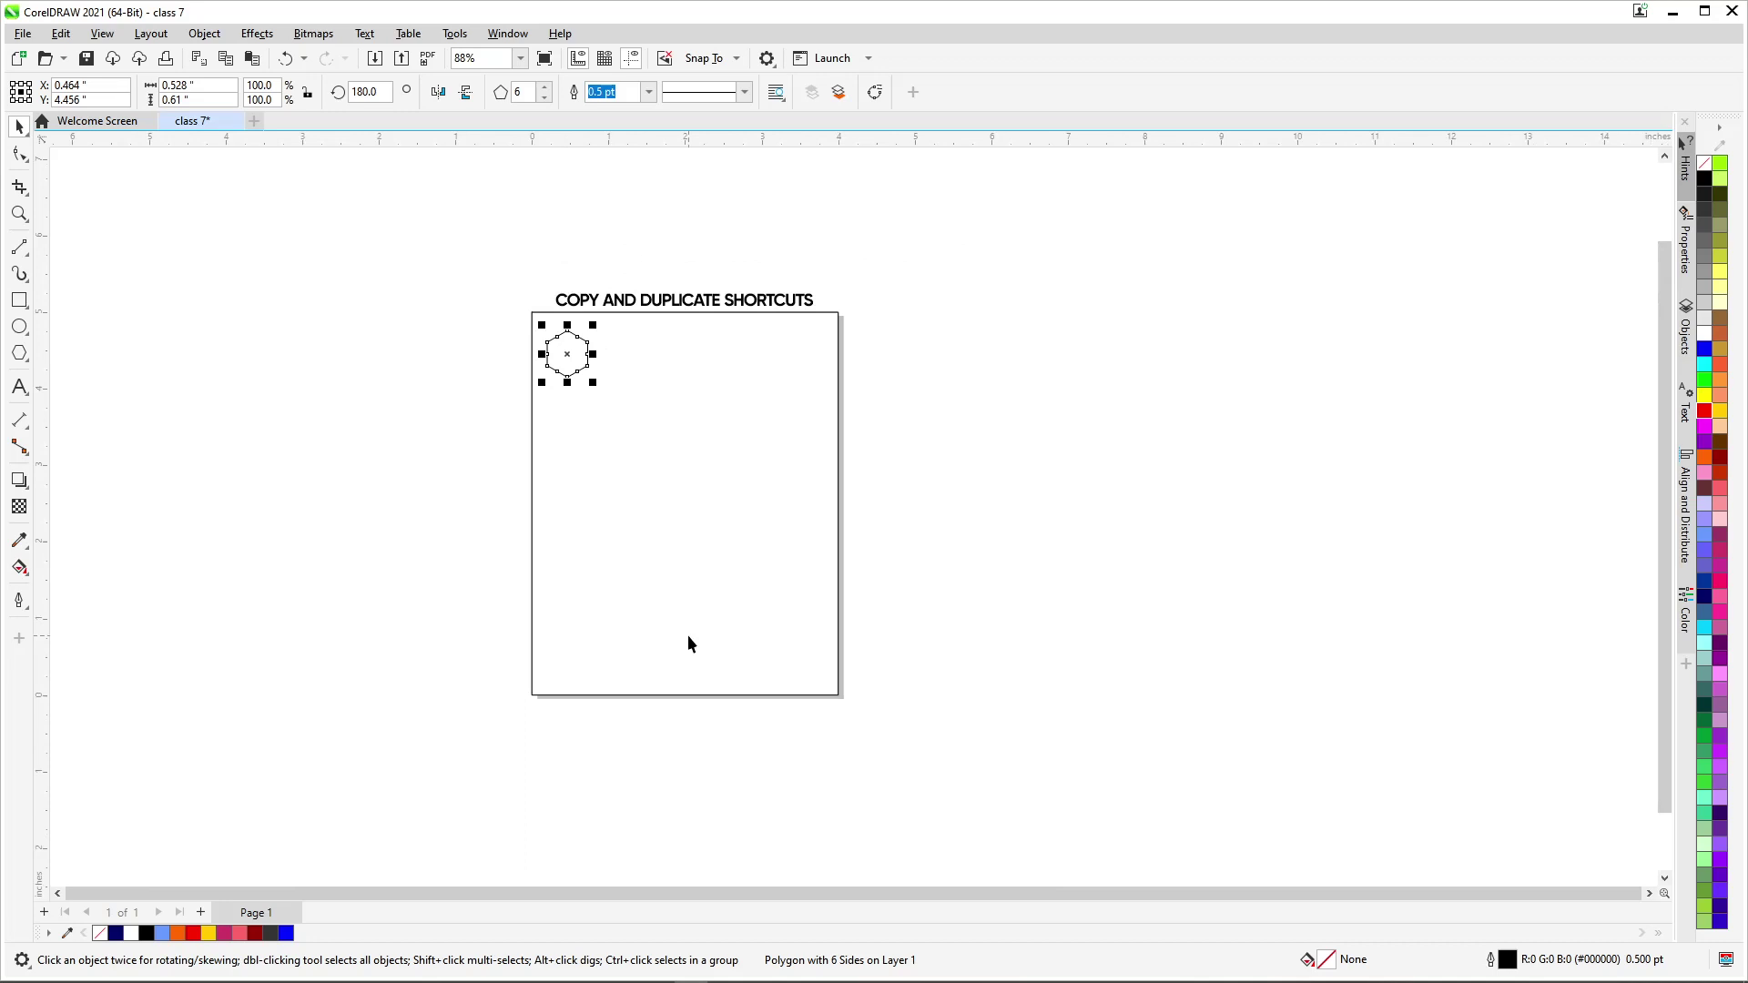
pyautogui.scroll(3)
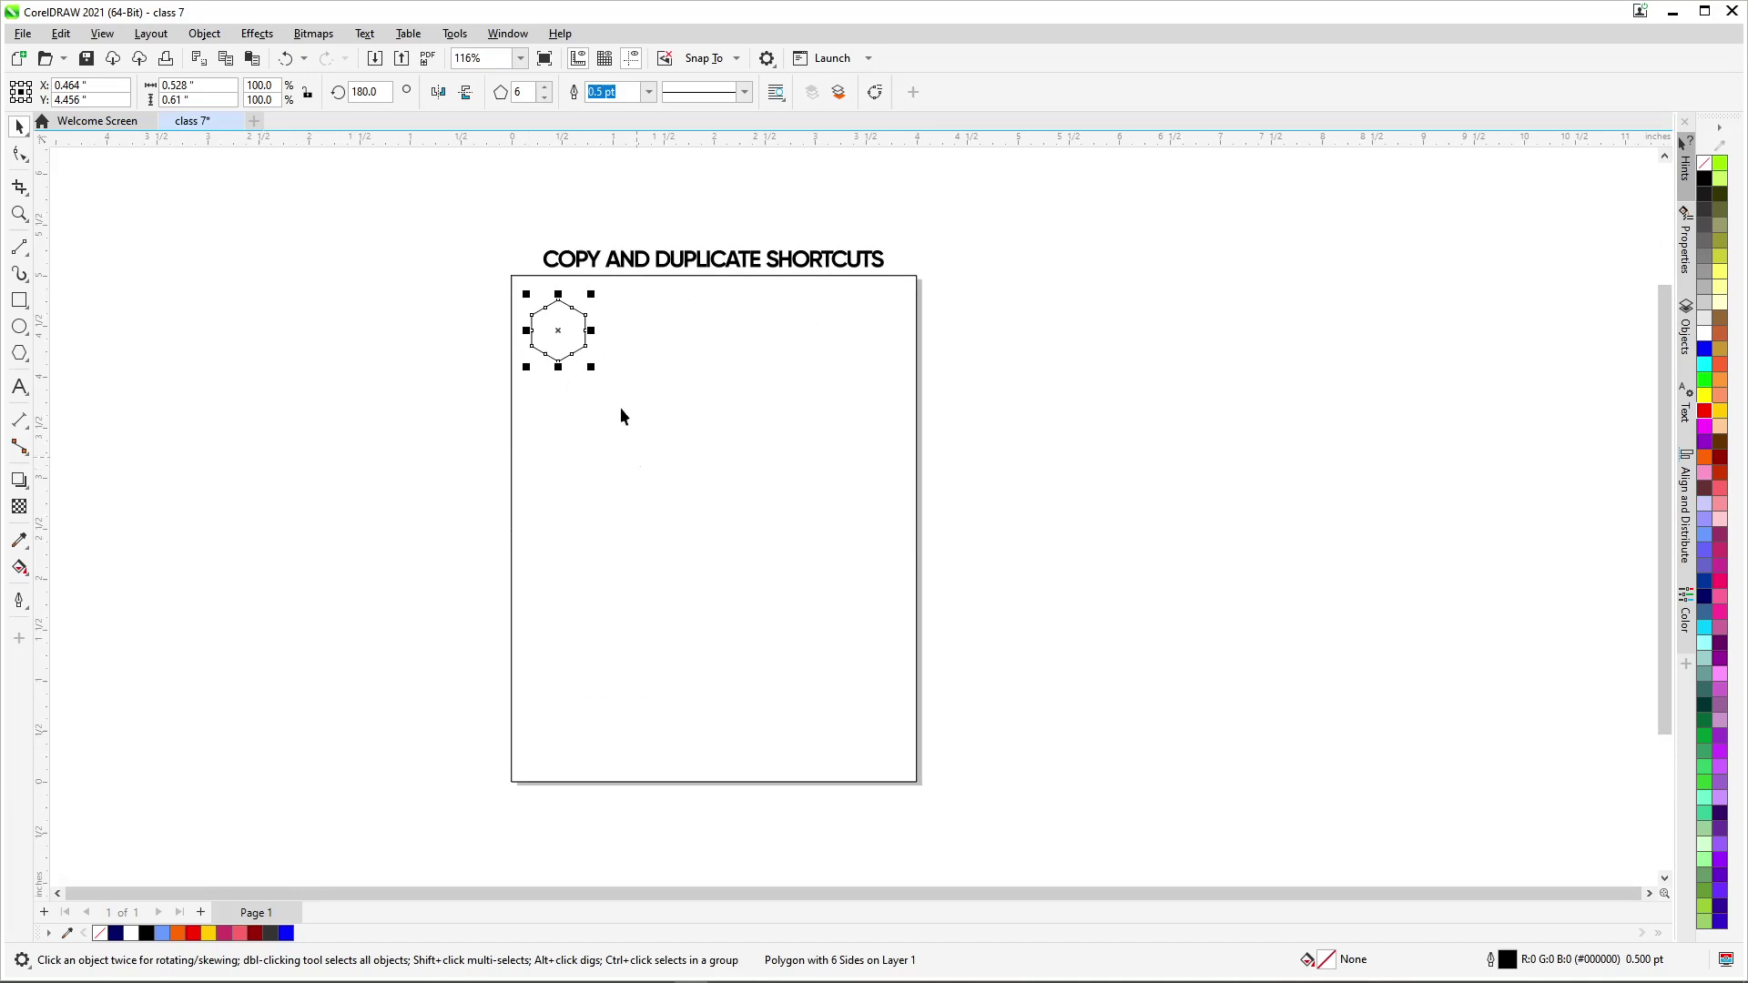
pyautogui.scroll(3)
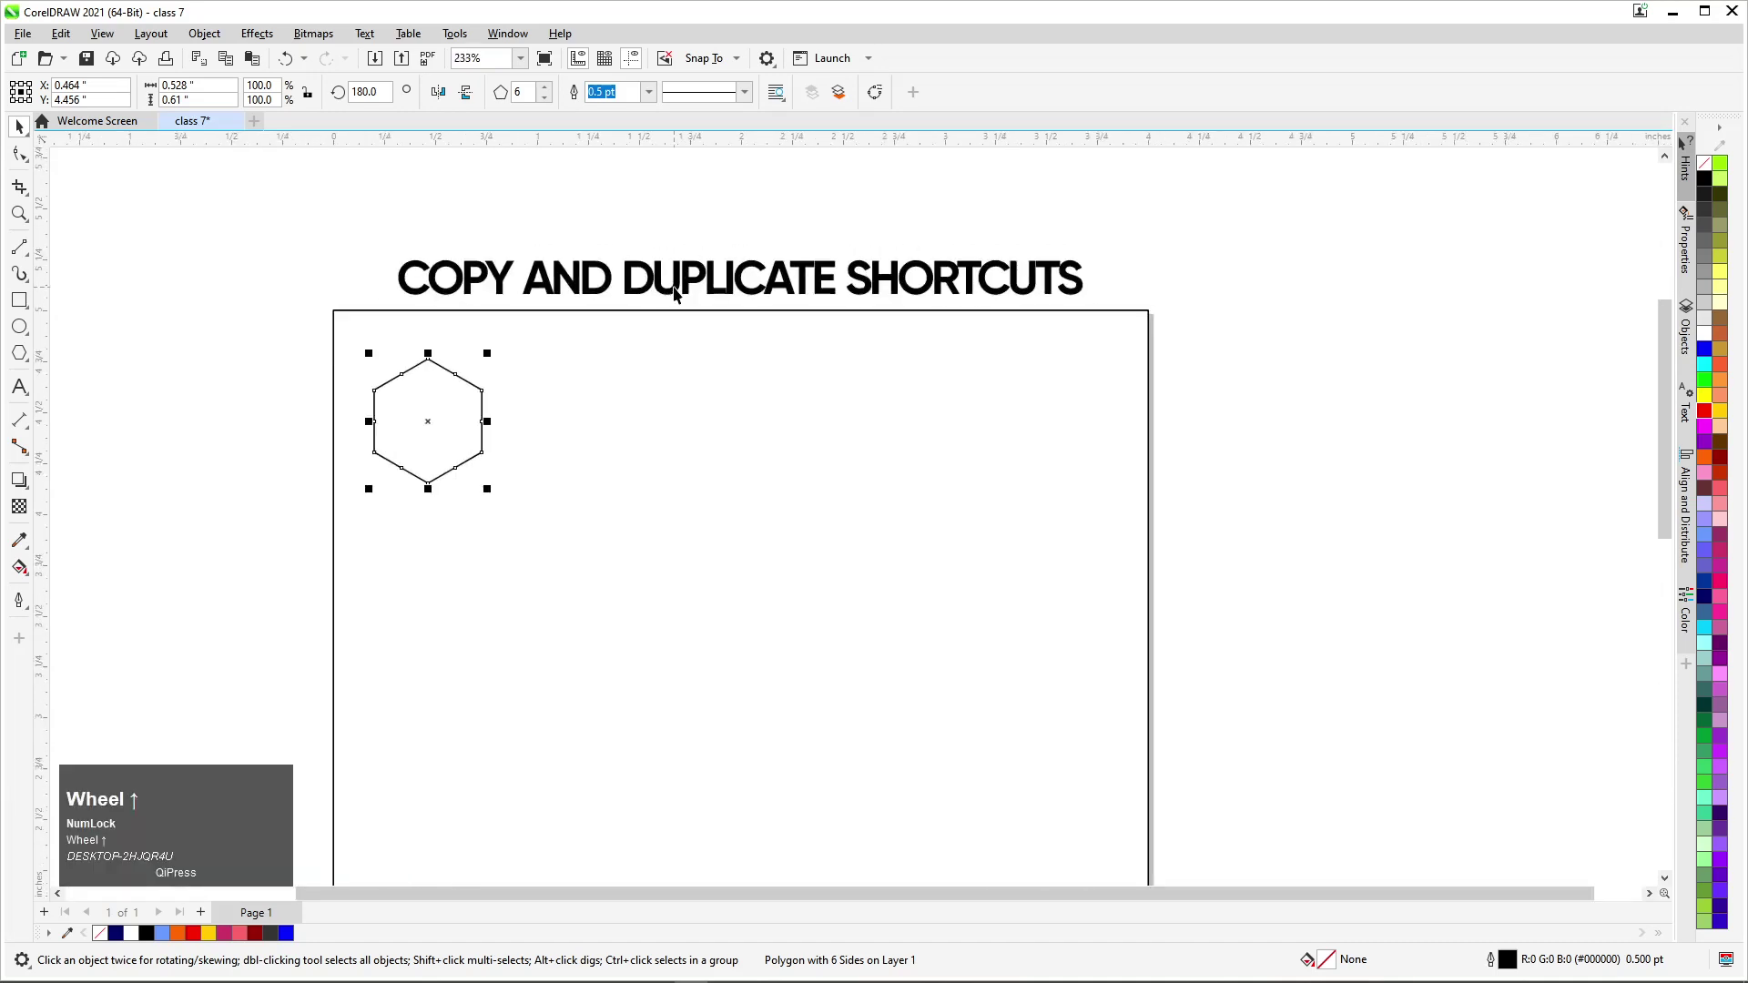
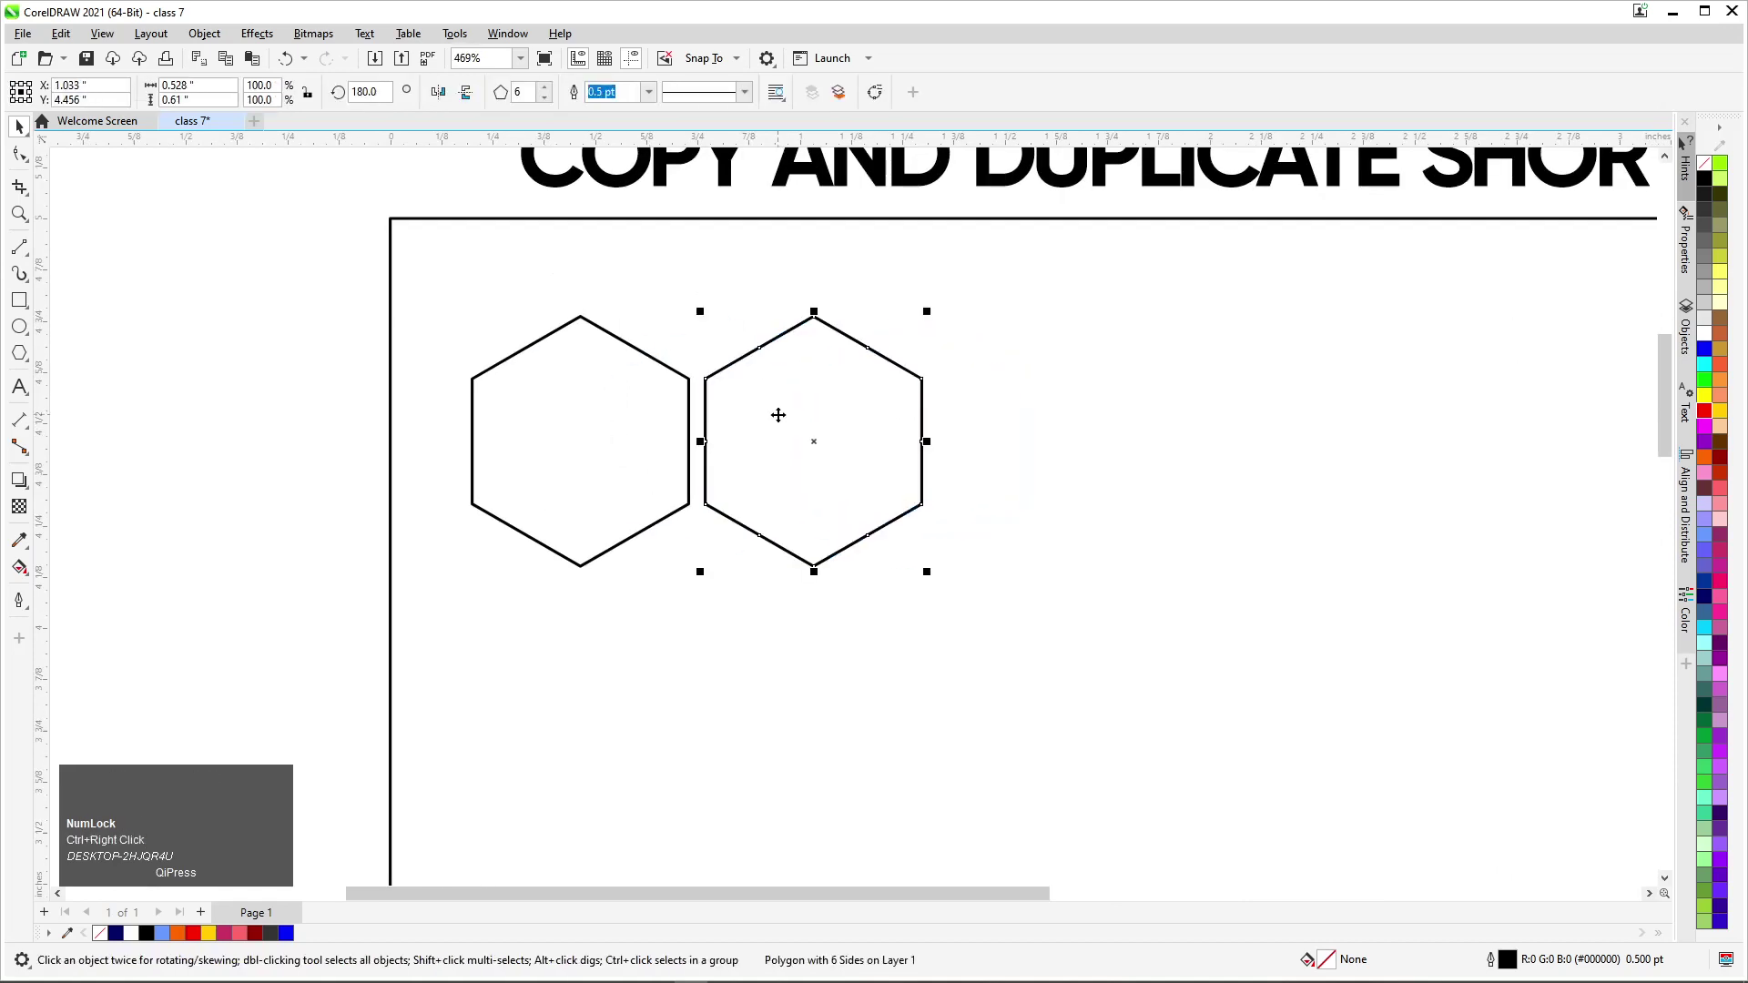
# Step: Duplicate the hexagon with Ctrl+D into a row of six, deleting the extras past the page edge
pyautogui.press('ctrl+d')
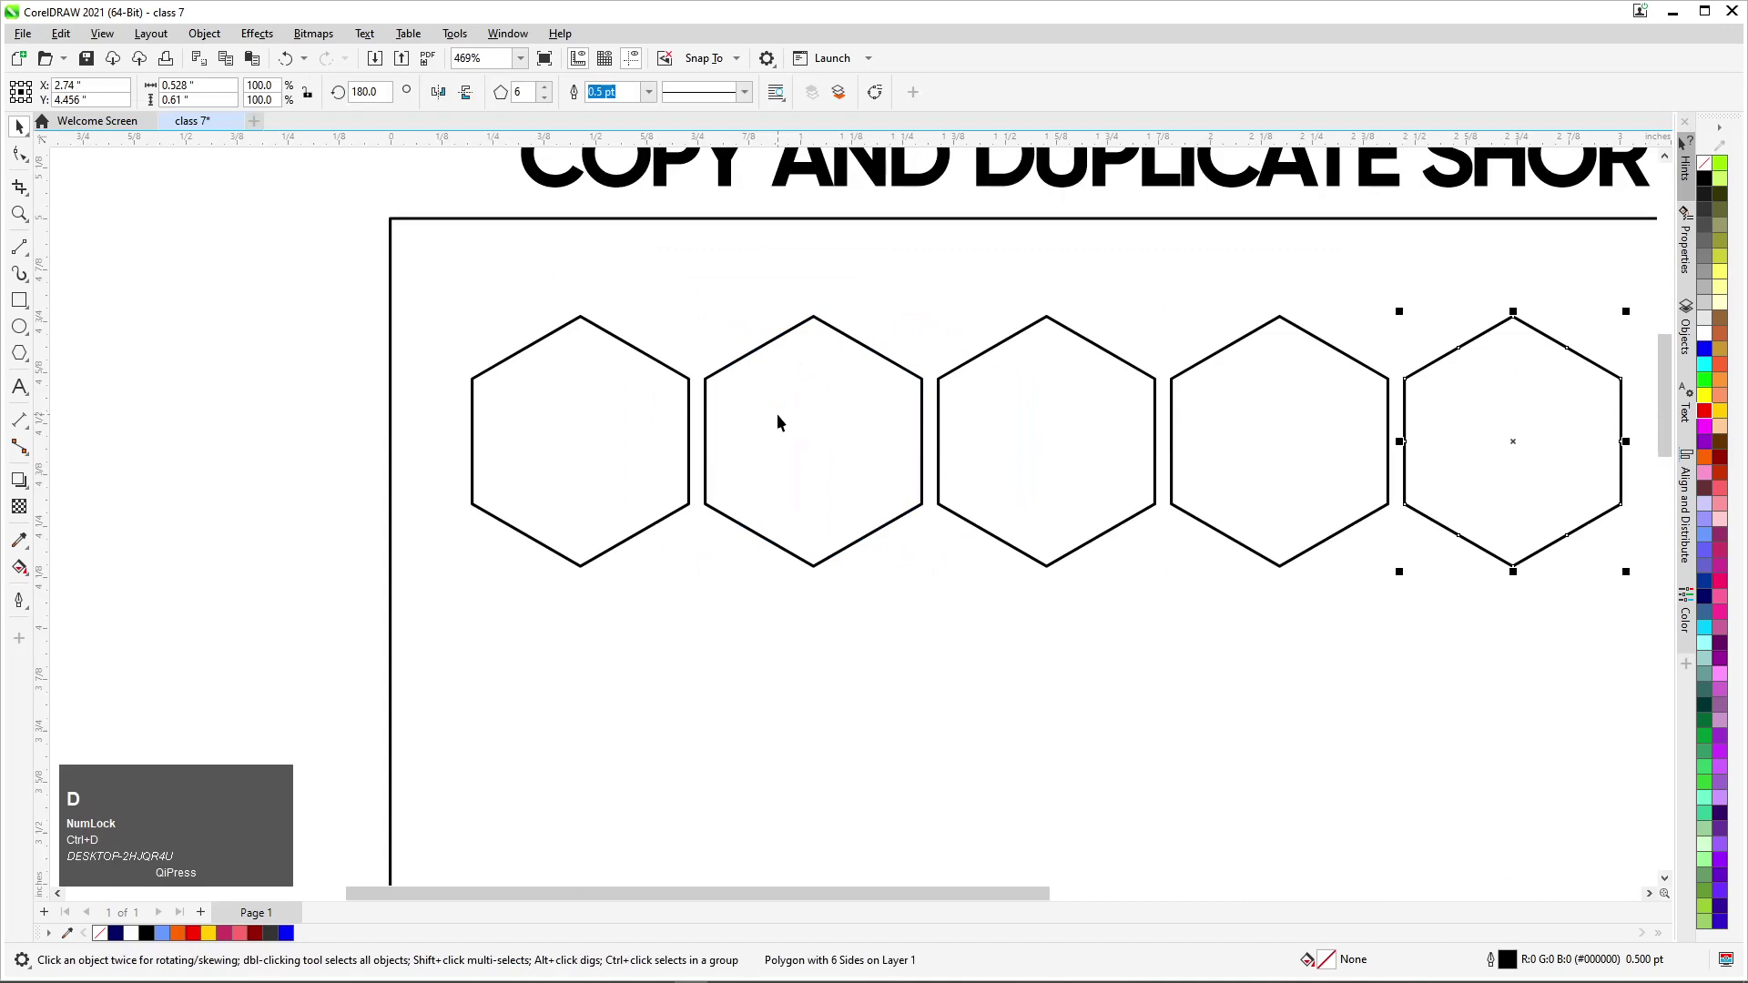
pyautogui.scroll(-3)
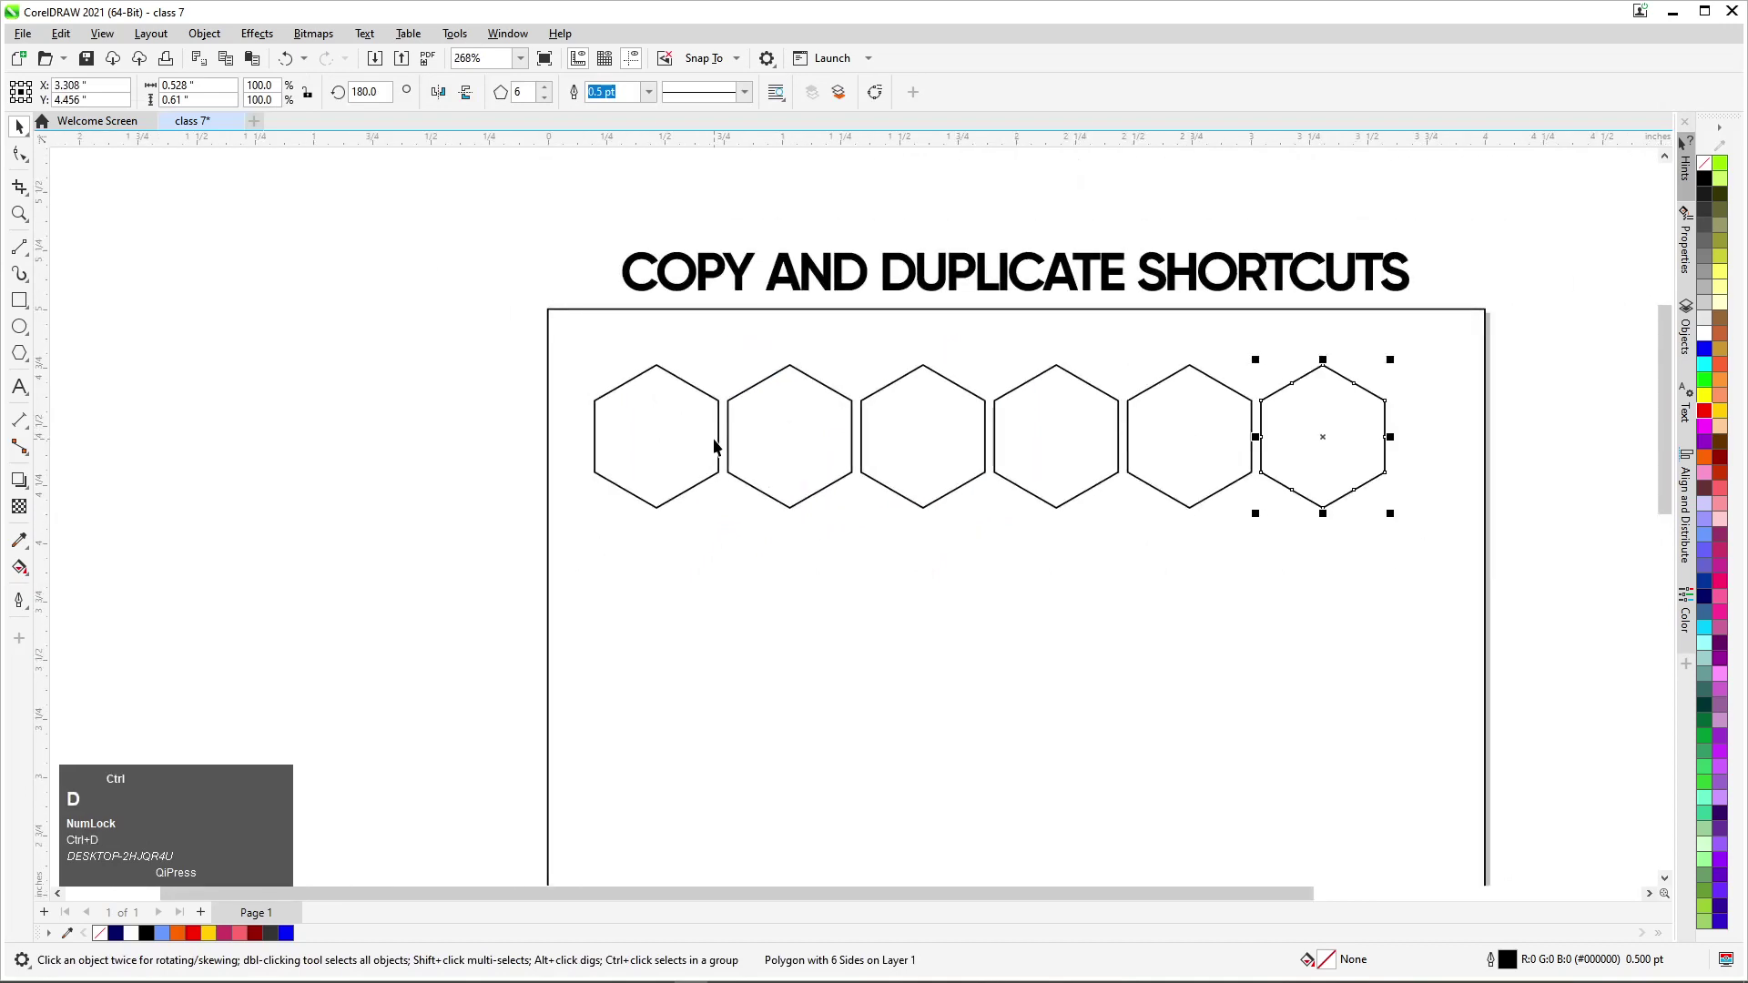
pyautogui.scroll(-3)
pyautogui.scroll(-3)
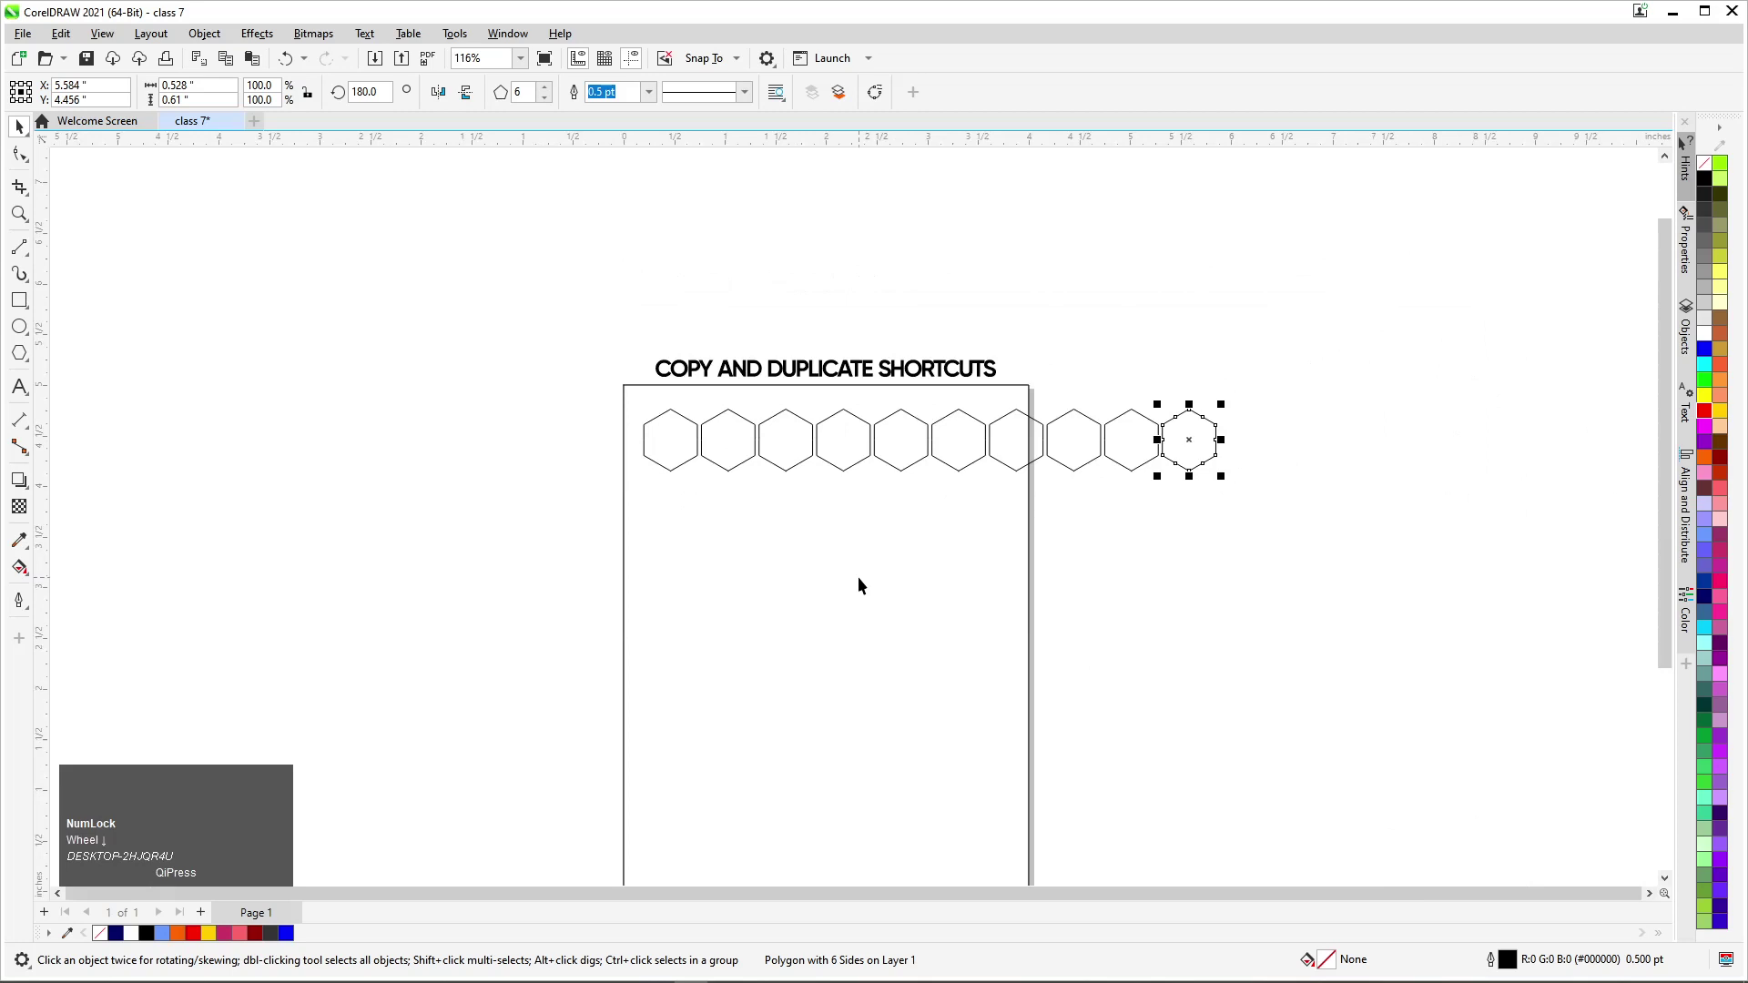
pyautogui.moveTo(1315, 390); pyautogui.dragTo(996, 554)
pyautogui.press('Delete')
pyautogui.click(999, 451)
pyautogui.press('Delete')
pyautogui.scroll(3)
pyautogui.scroll(3)
# Step: Select the whole row of six hexagons and duplicate it into another offset row
pyautogui.moveTo(1510, 525); pyautogui.dragTo(827, 452)
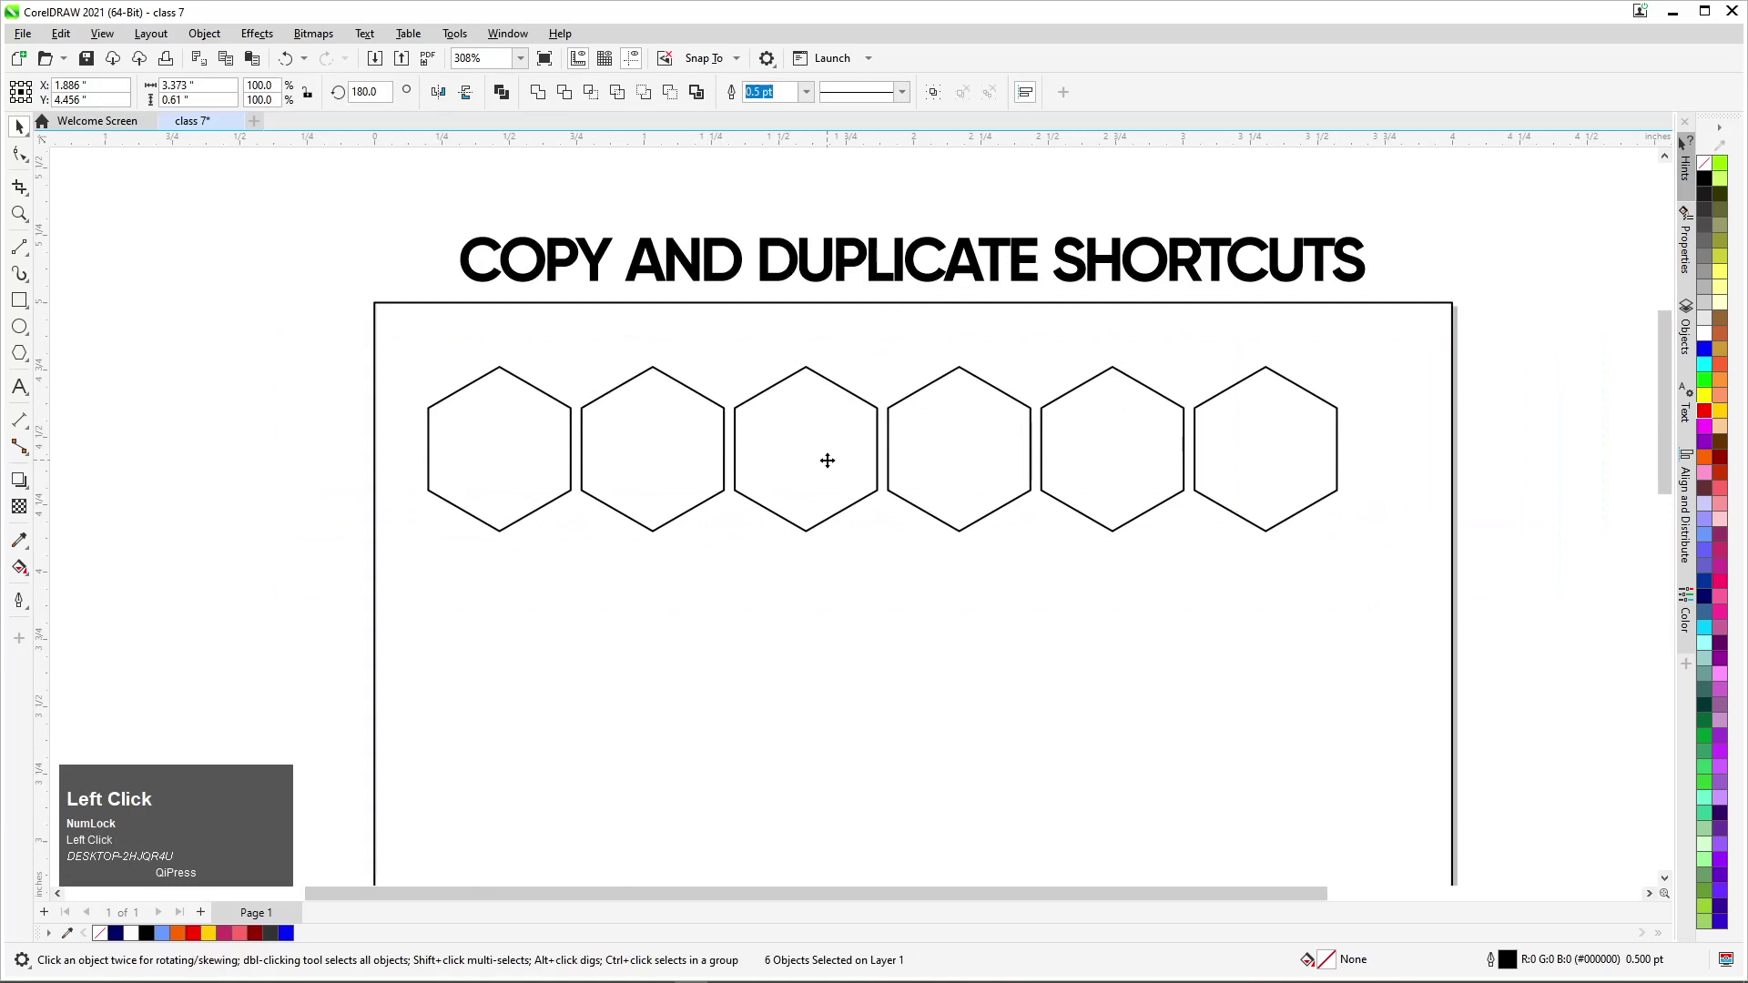
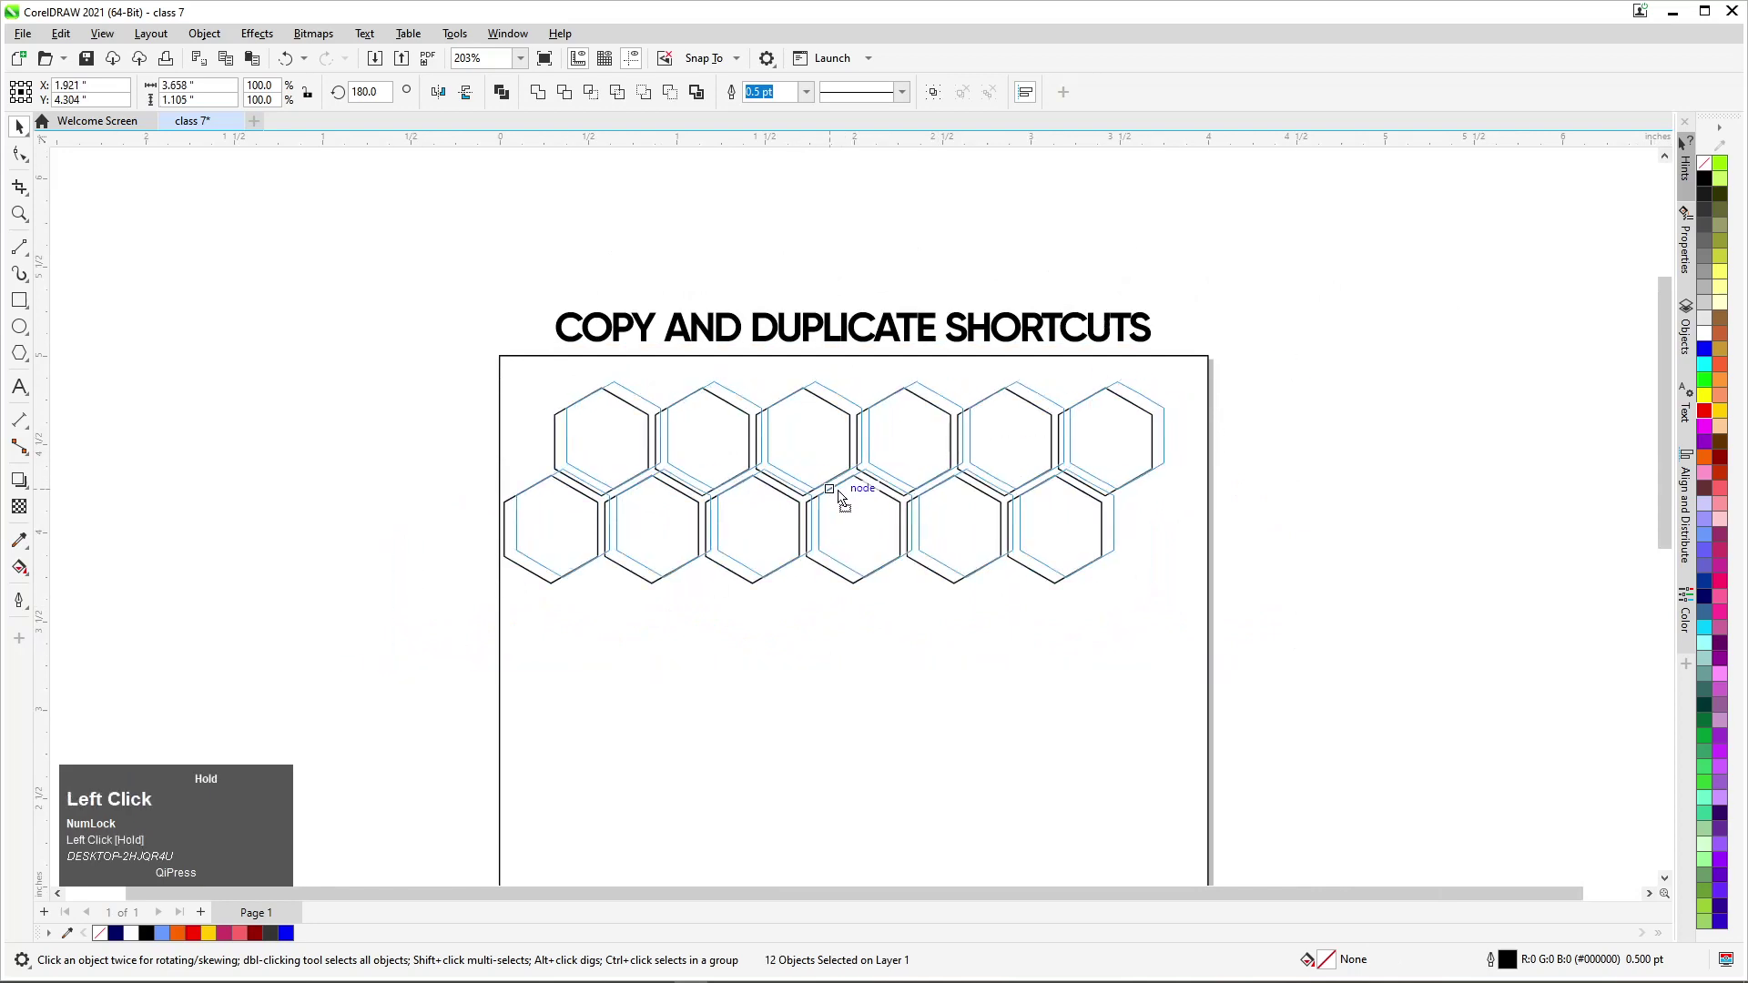
pyautogui.scroll(-3)
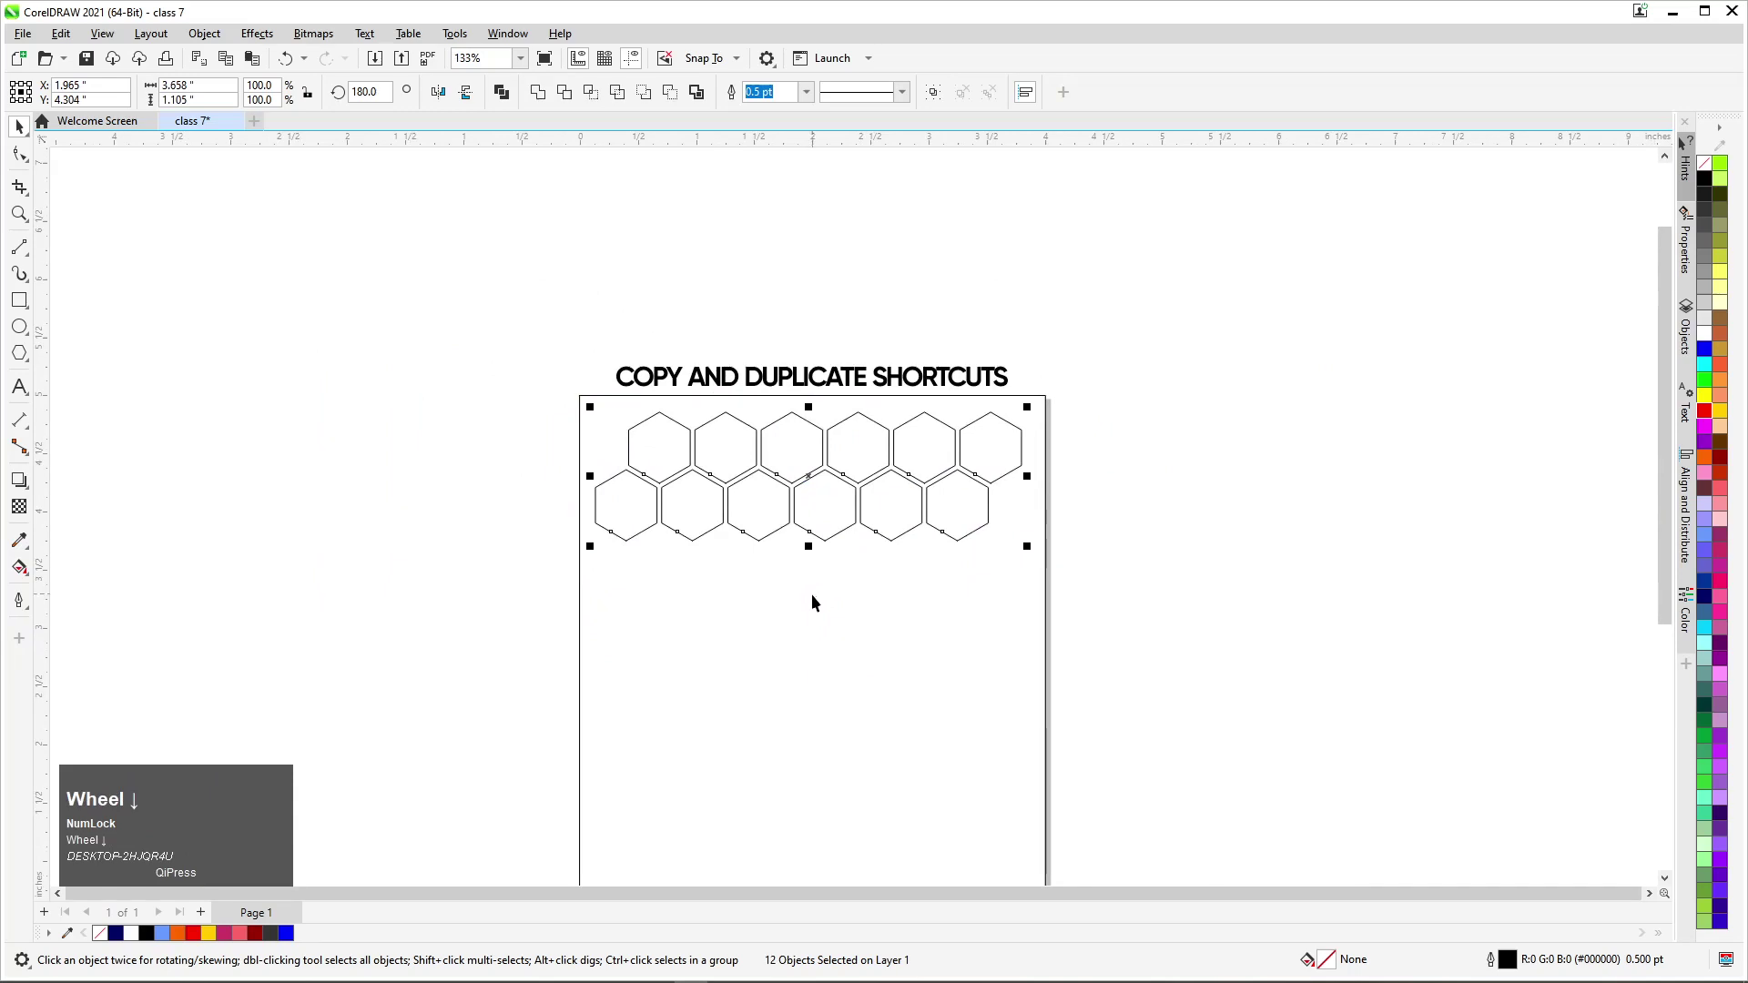
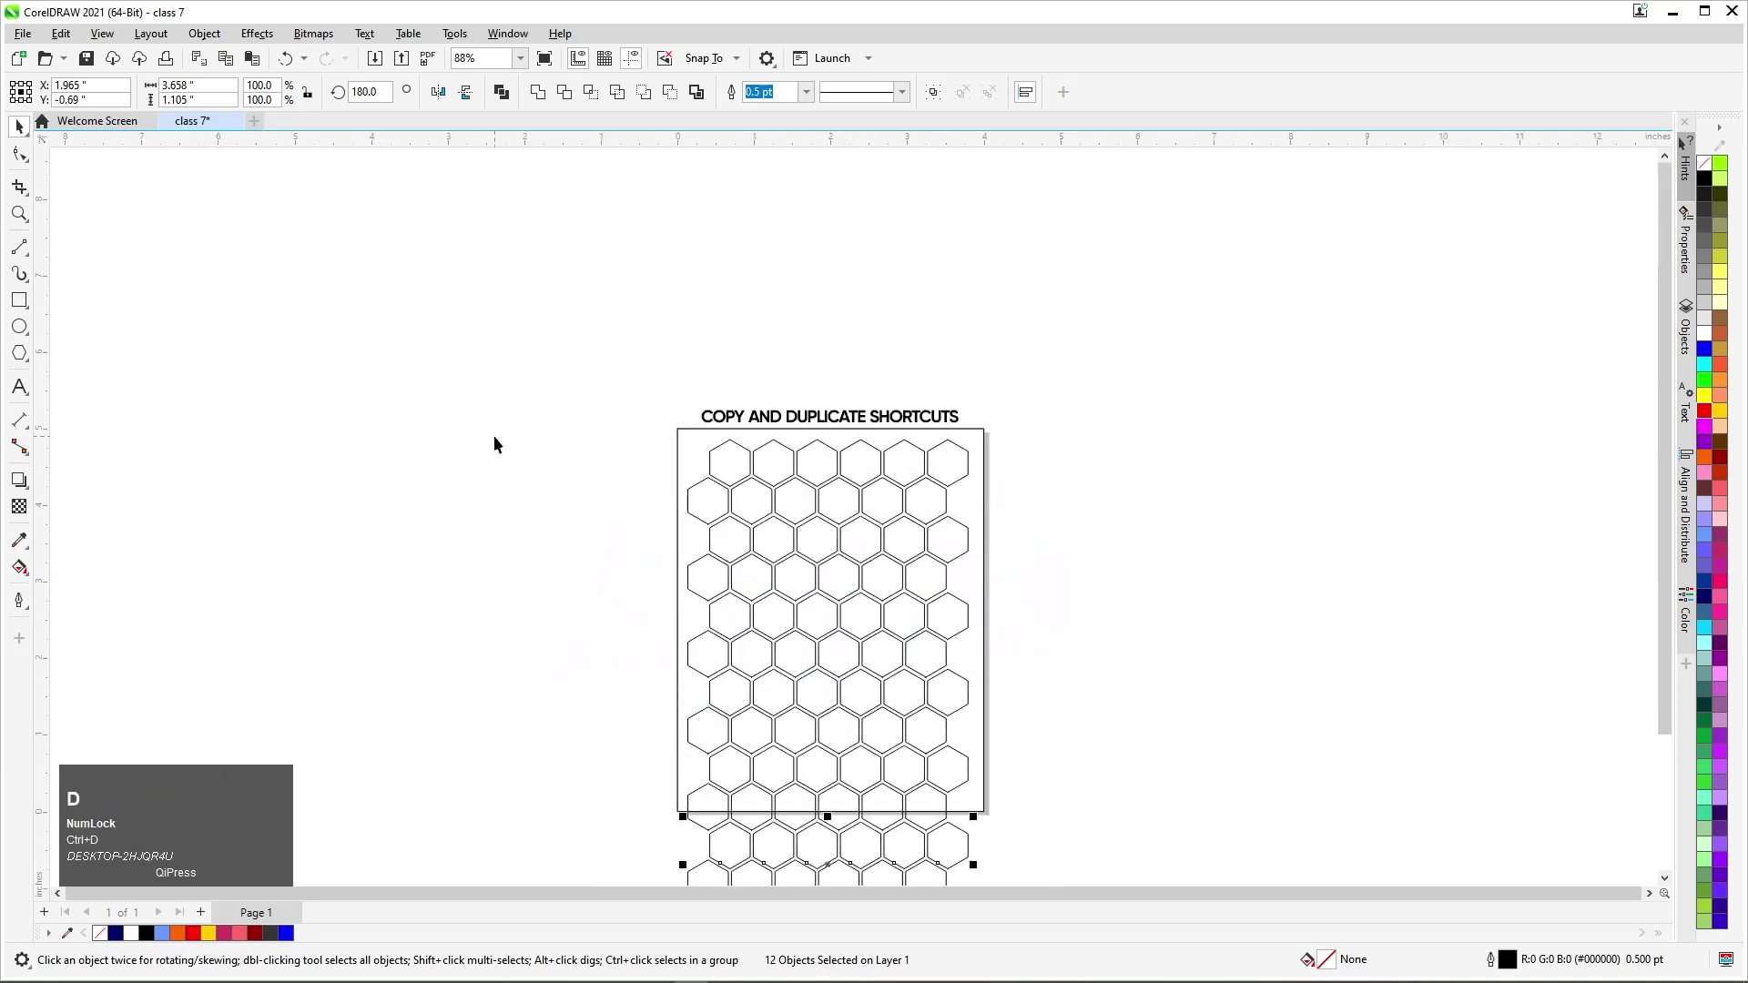
pyautogui.press('ctrl+d')
# Step: Stack rows into a roughly 60-hexagon honeycomb and move the whole grid off to the right of the page
pyautogui.press('F4')
pyautogui.moveTo(580, 671); pyautogui.dragTo(1127, 861)
pyautogui.press('Delete')
pyautogui.scroll(-3)
pyautogui.moveTo(599, 338); pyautogui.dragTo(1040, 482)
pyautogui.scroll(3)
pyautogui.click(944, 477)
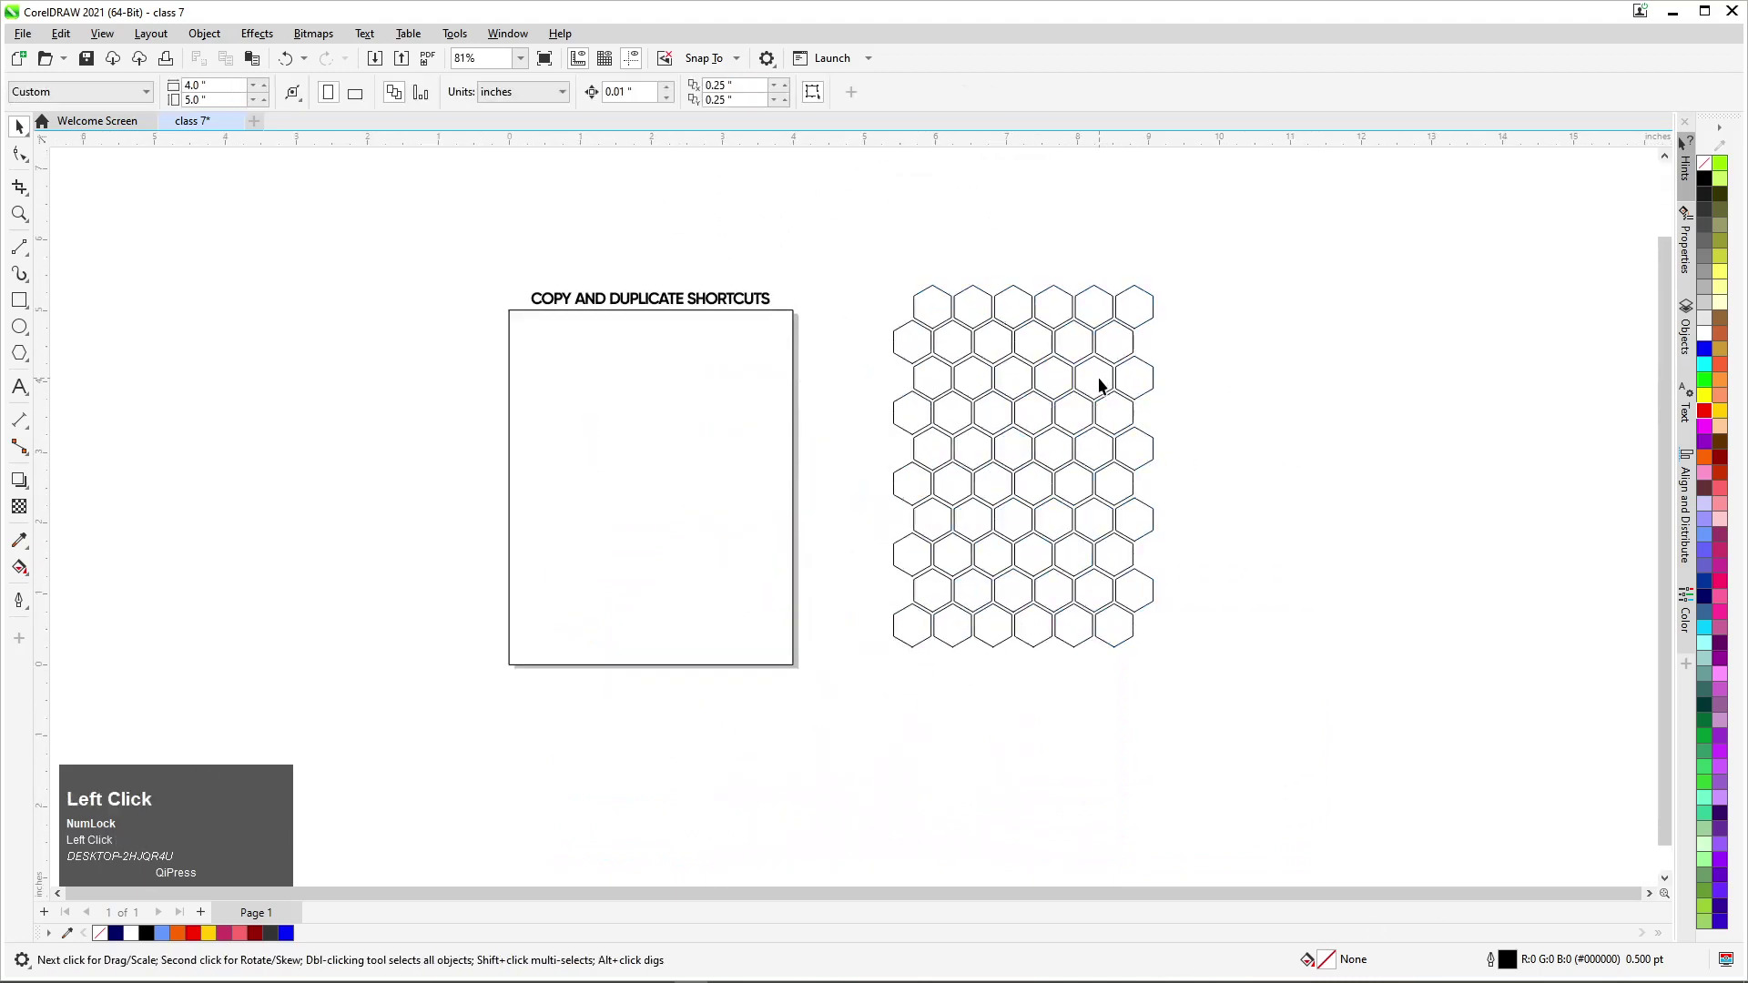
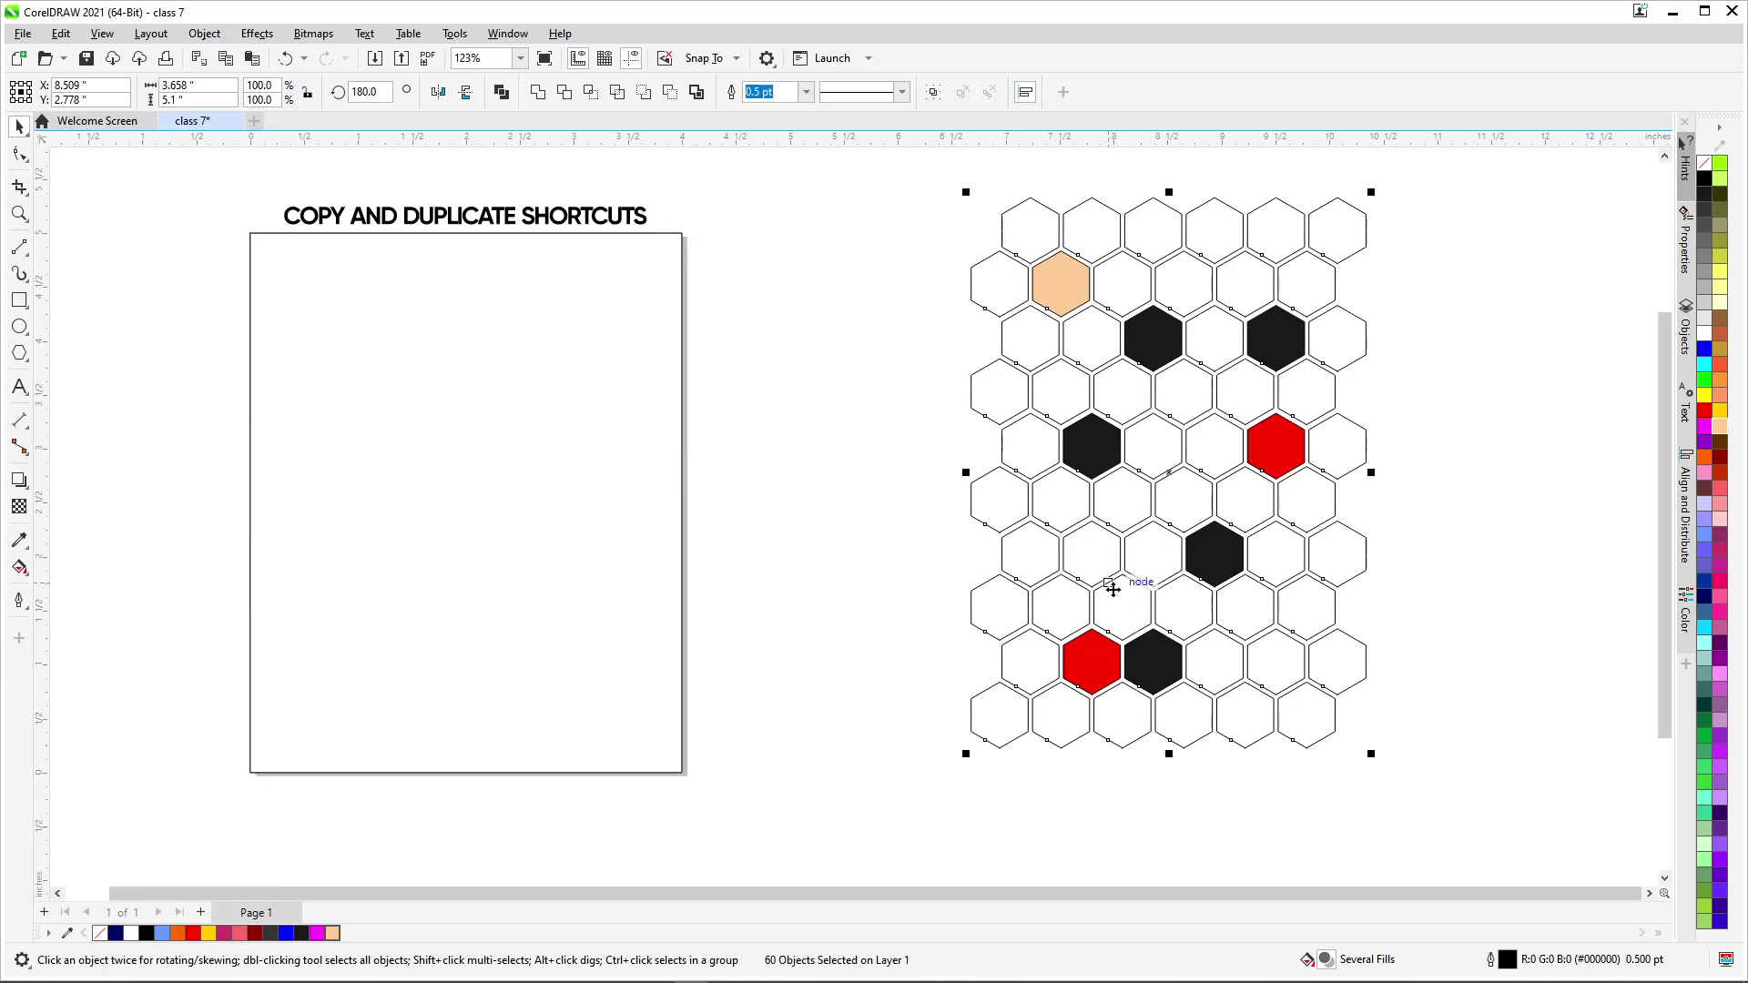
# Step: Fill a few cells peach, black and red, then remove the grid leaving the titled page blank
pyautogui.press('Delete')
pyautogui.scroll(-3)
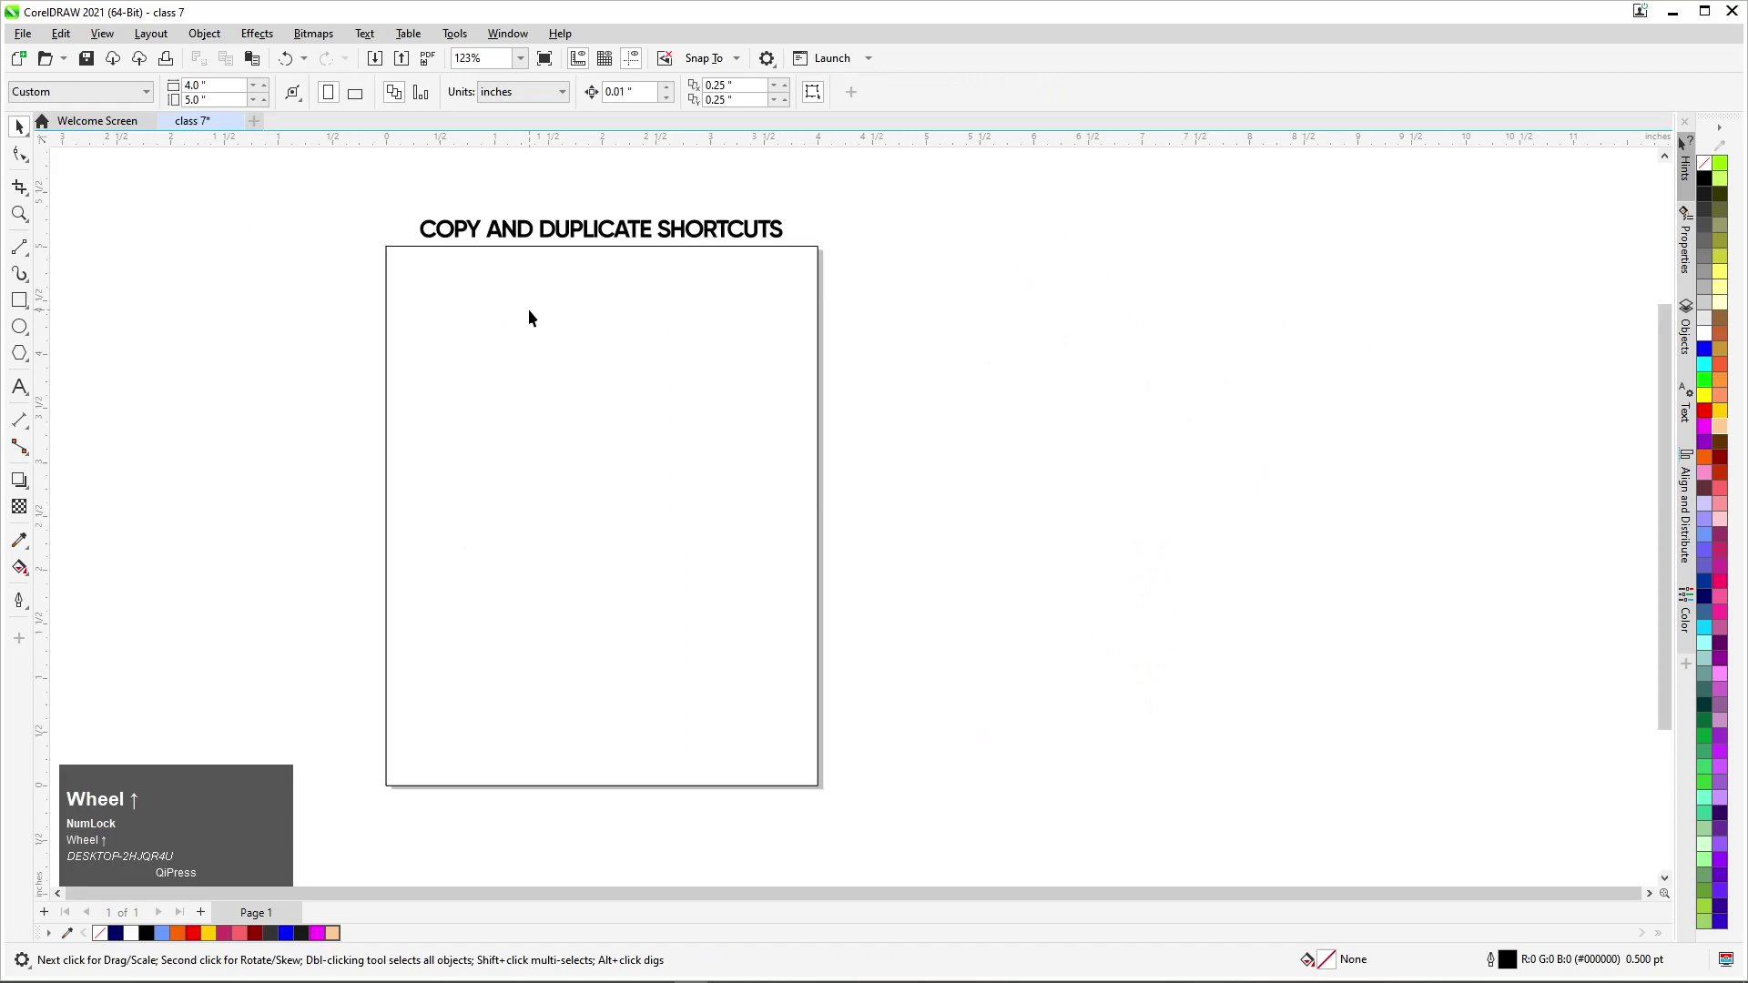
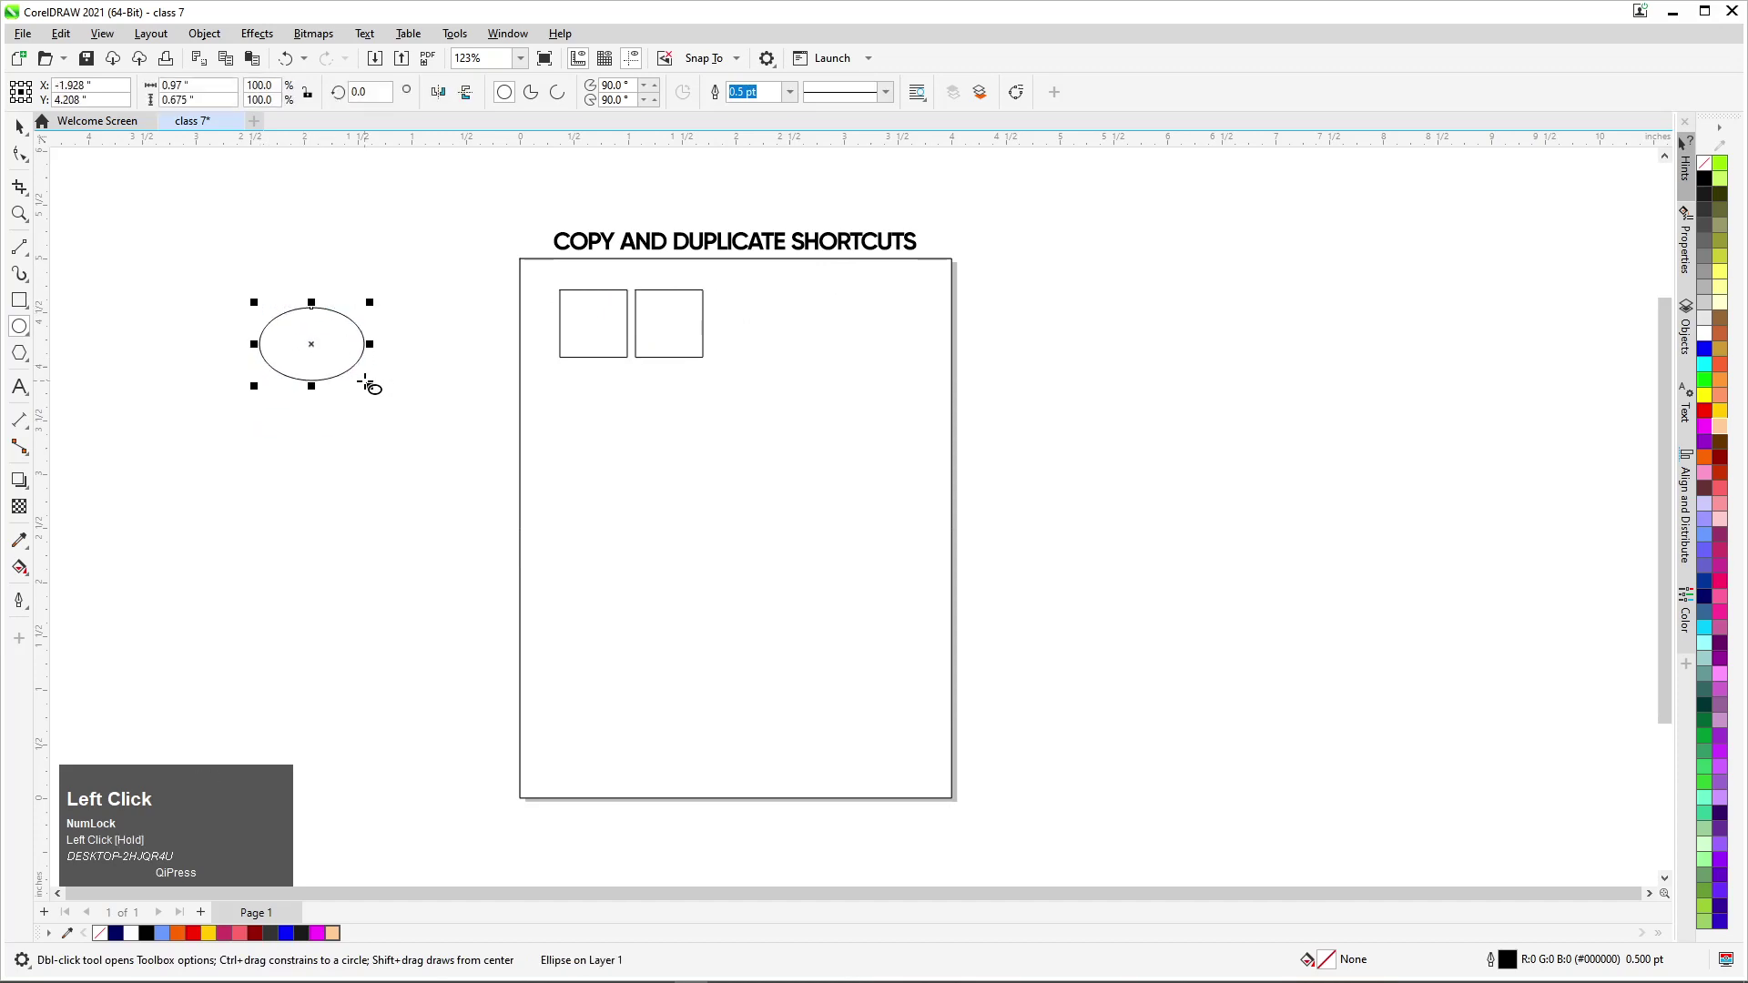
# Step: Duplicate the ellipse with Ctrl+D, keep the lower copy and delete the original ellipse
pyautogui.press('ctrl+d')
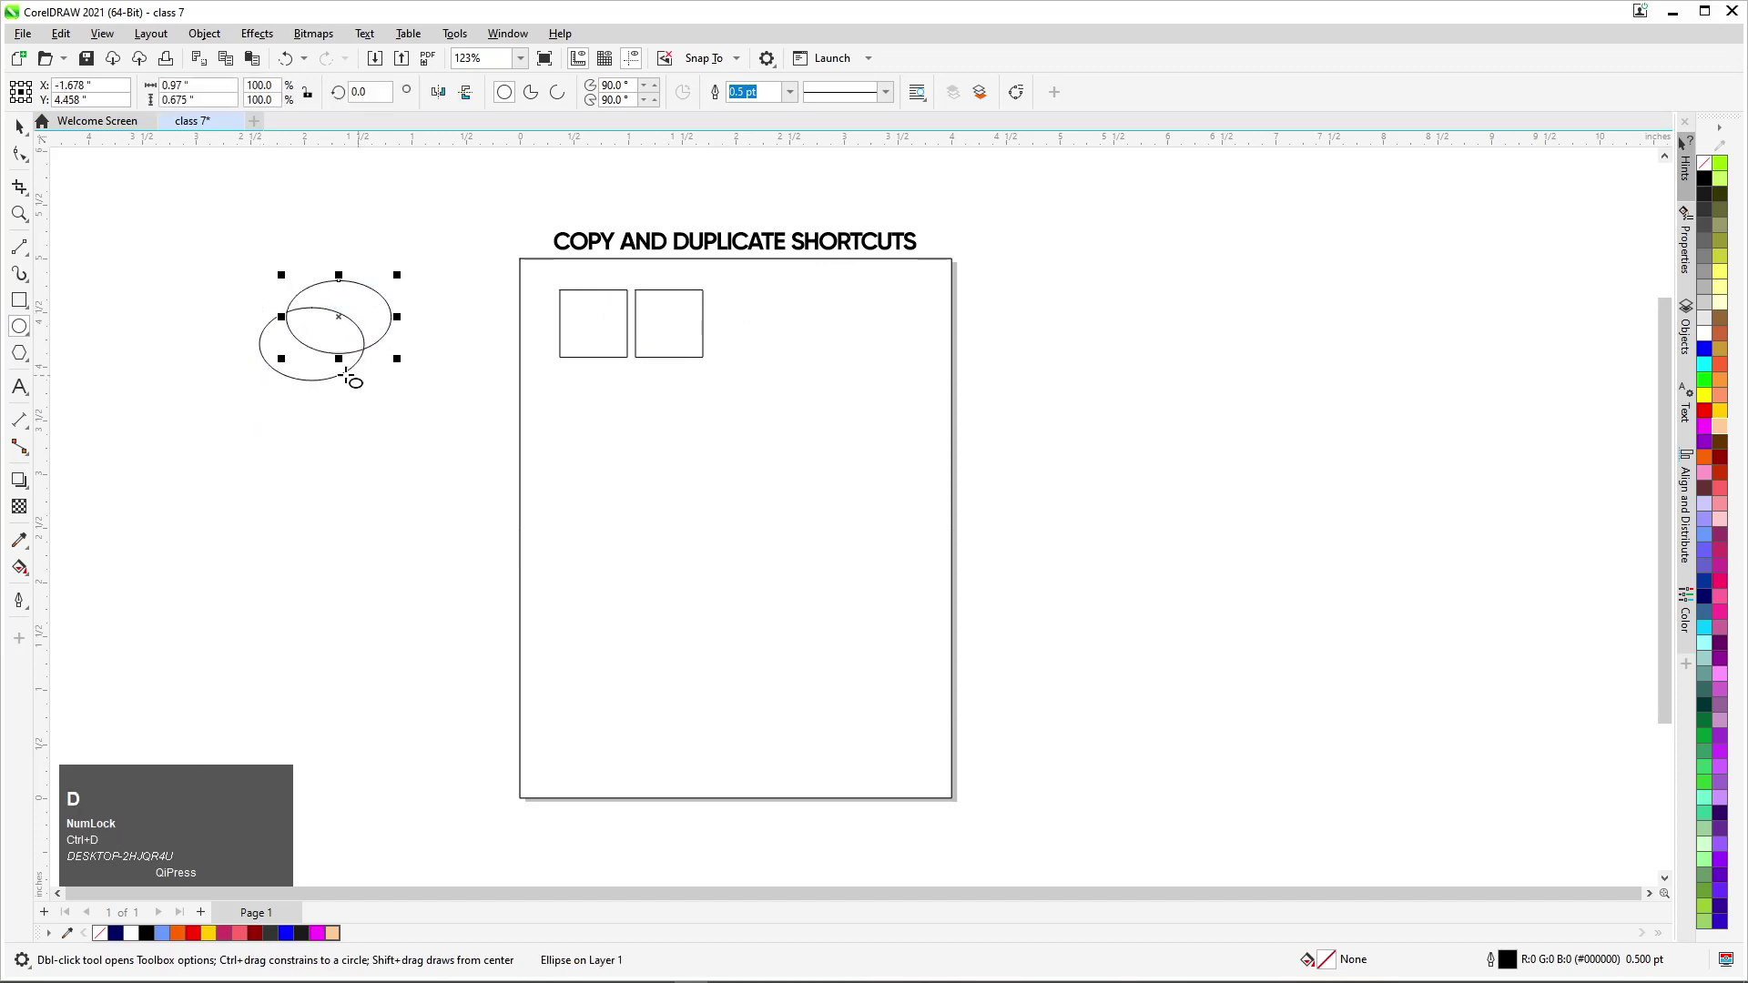
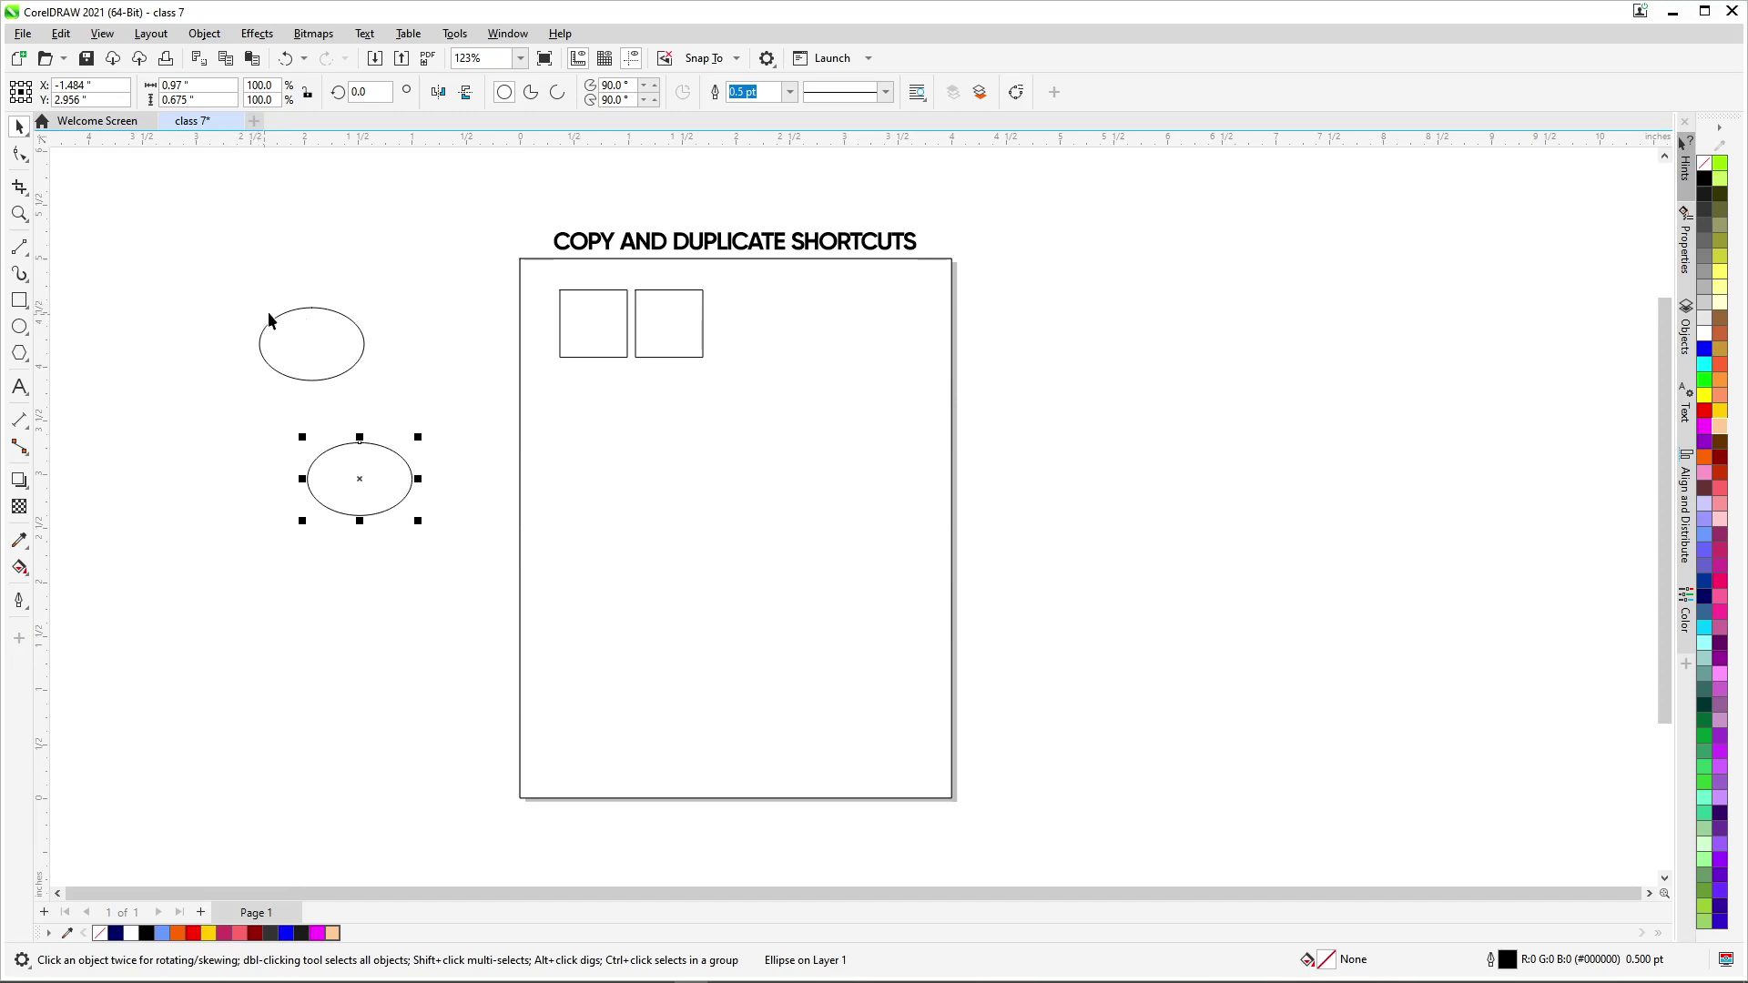
pyautogui.click(302, 328)
pyautogui.press('Delete')
# Step: Copy a black hexagon out of the grid and step Ctrl+D duplicates into a diagonal trail
pyautogui.click(370, 464)
pyautogui.scroll(-3)
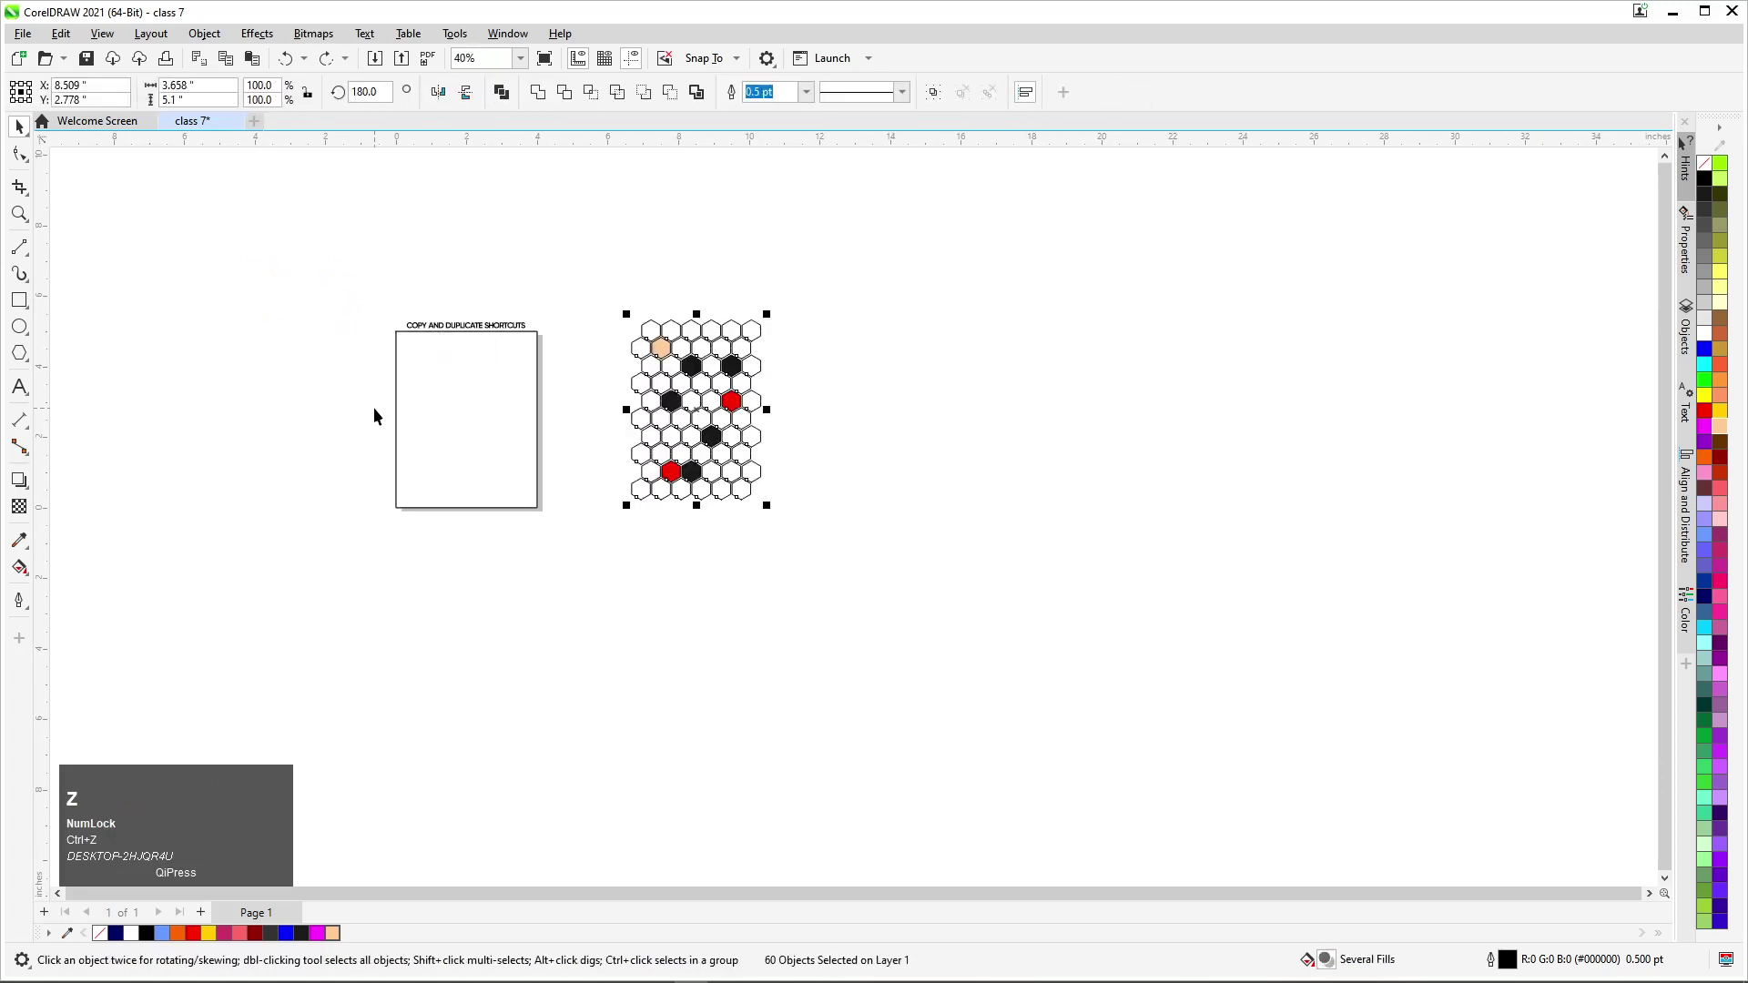
pyautogui.scroll(3)
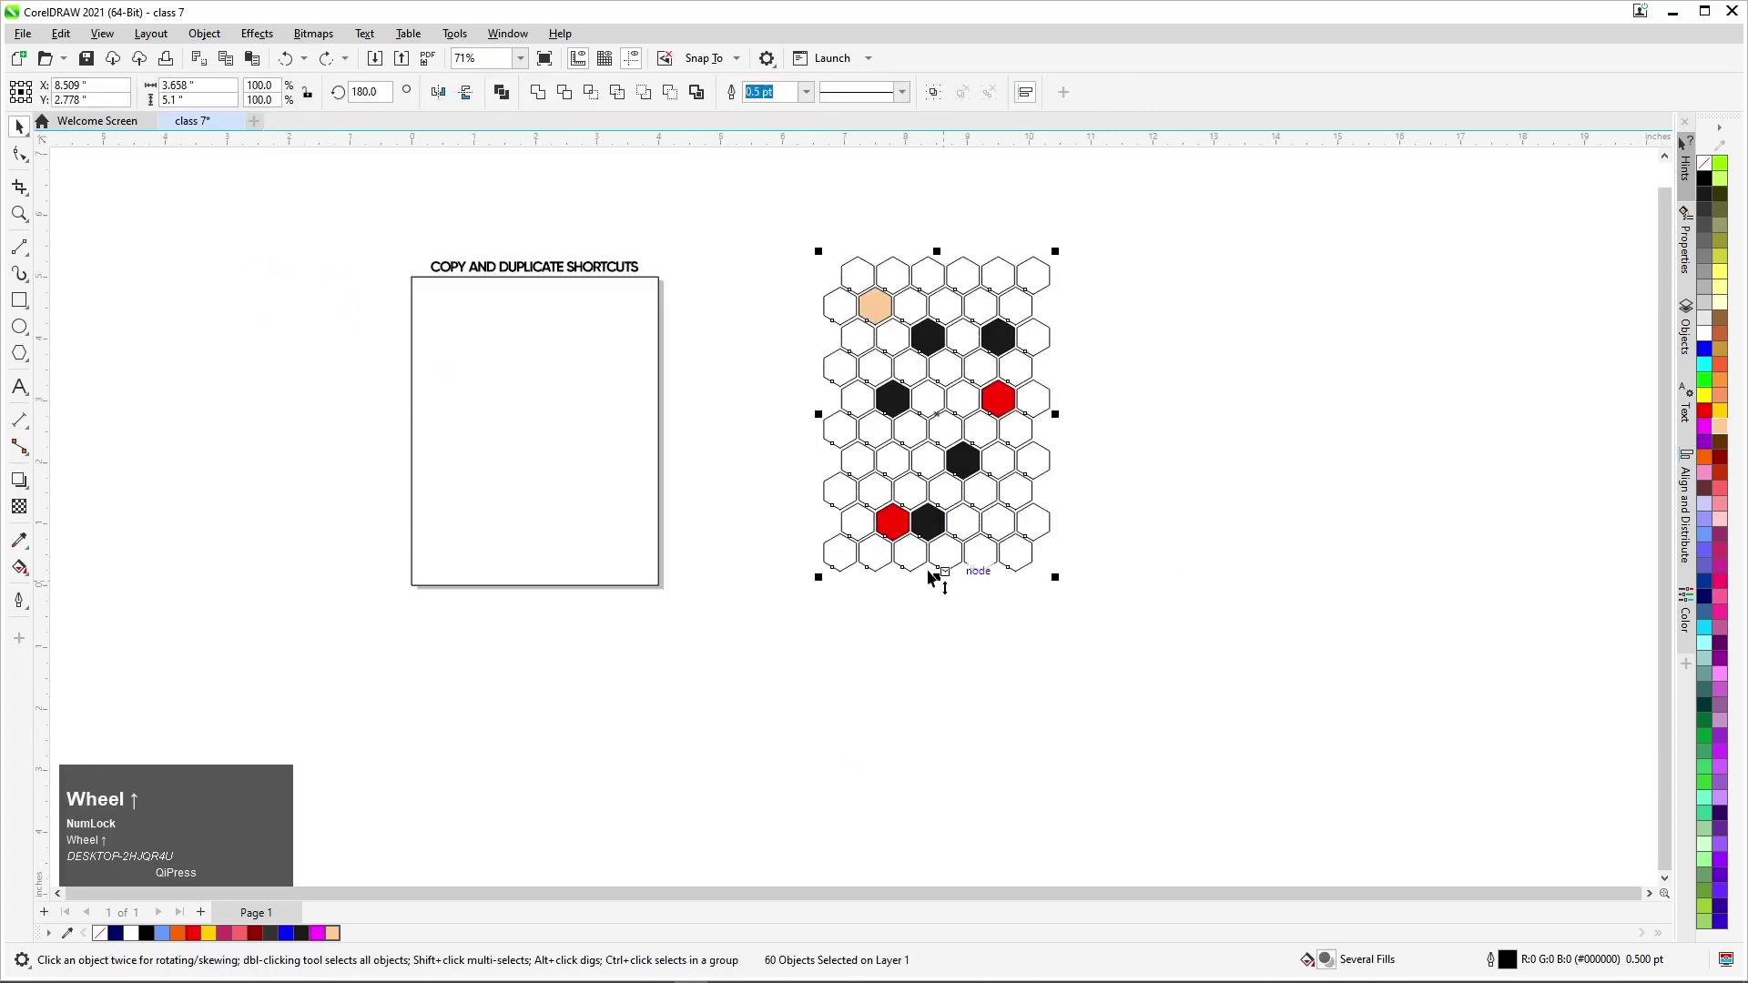
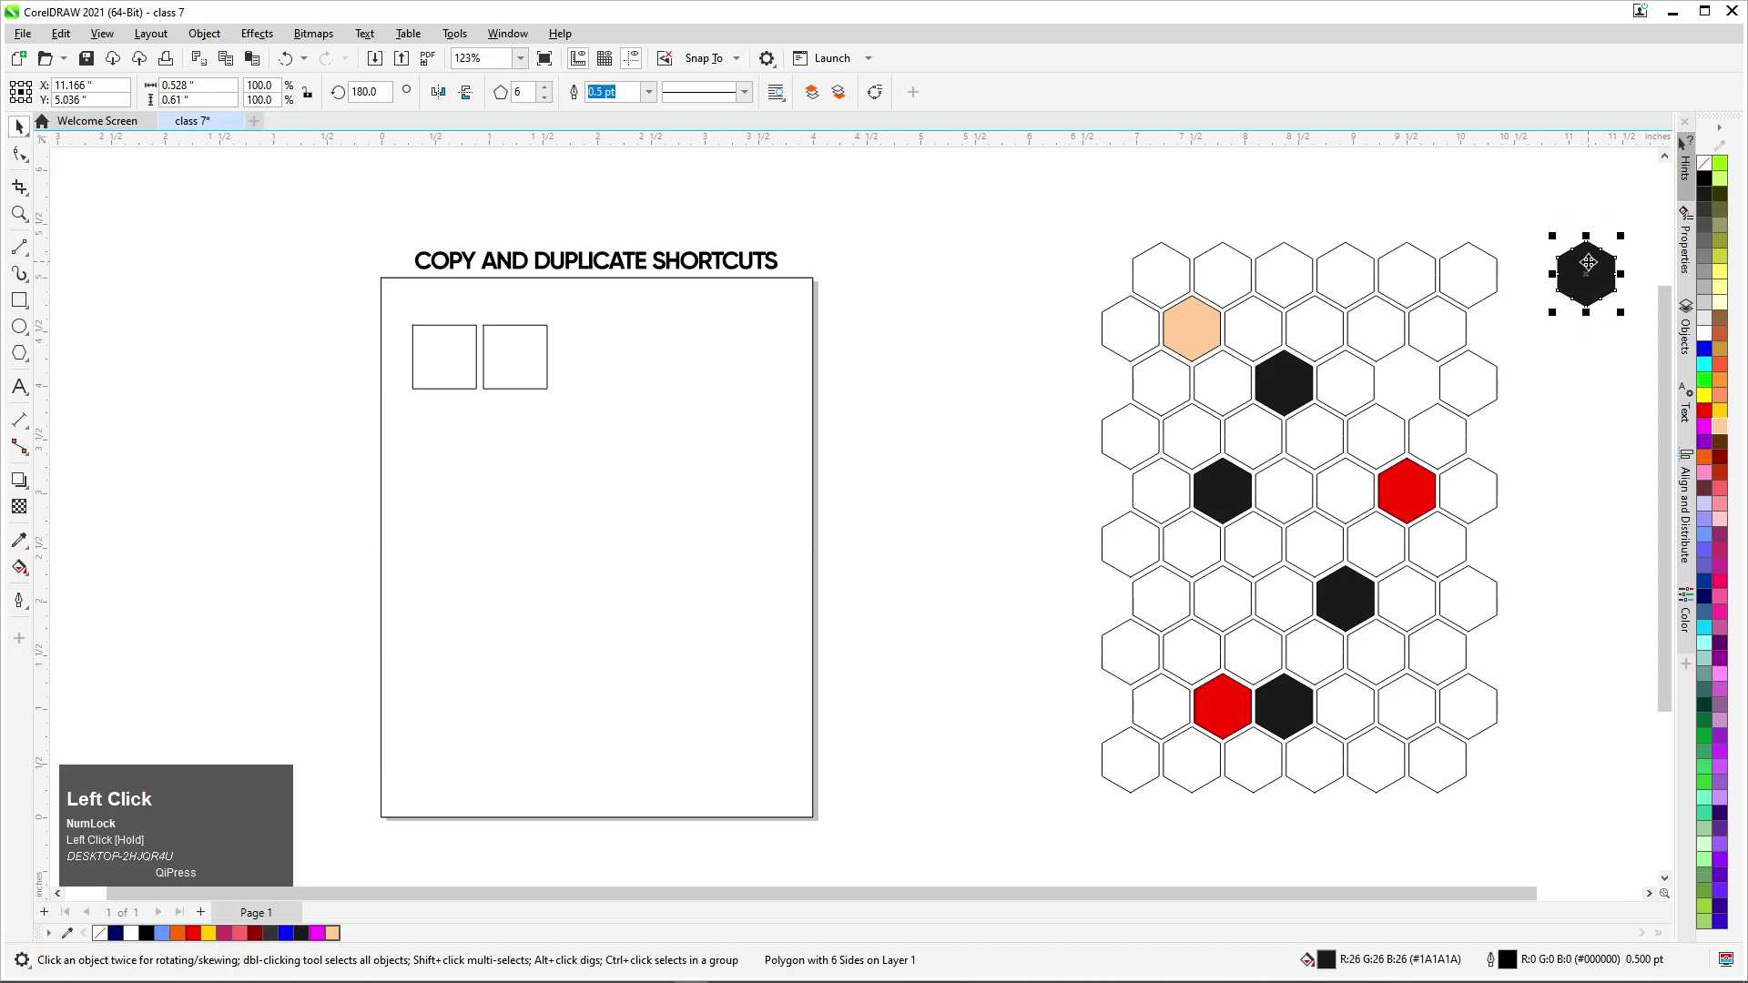
pyautogui.press('ctrl+d')
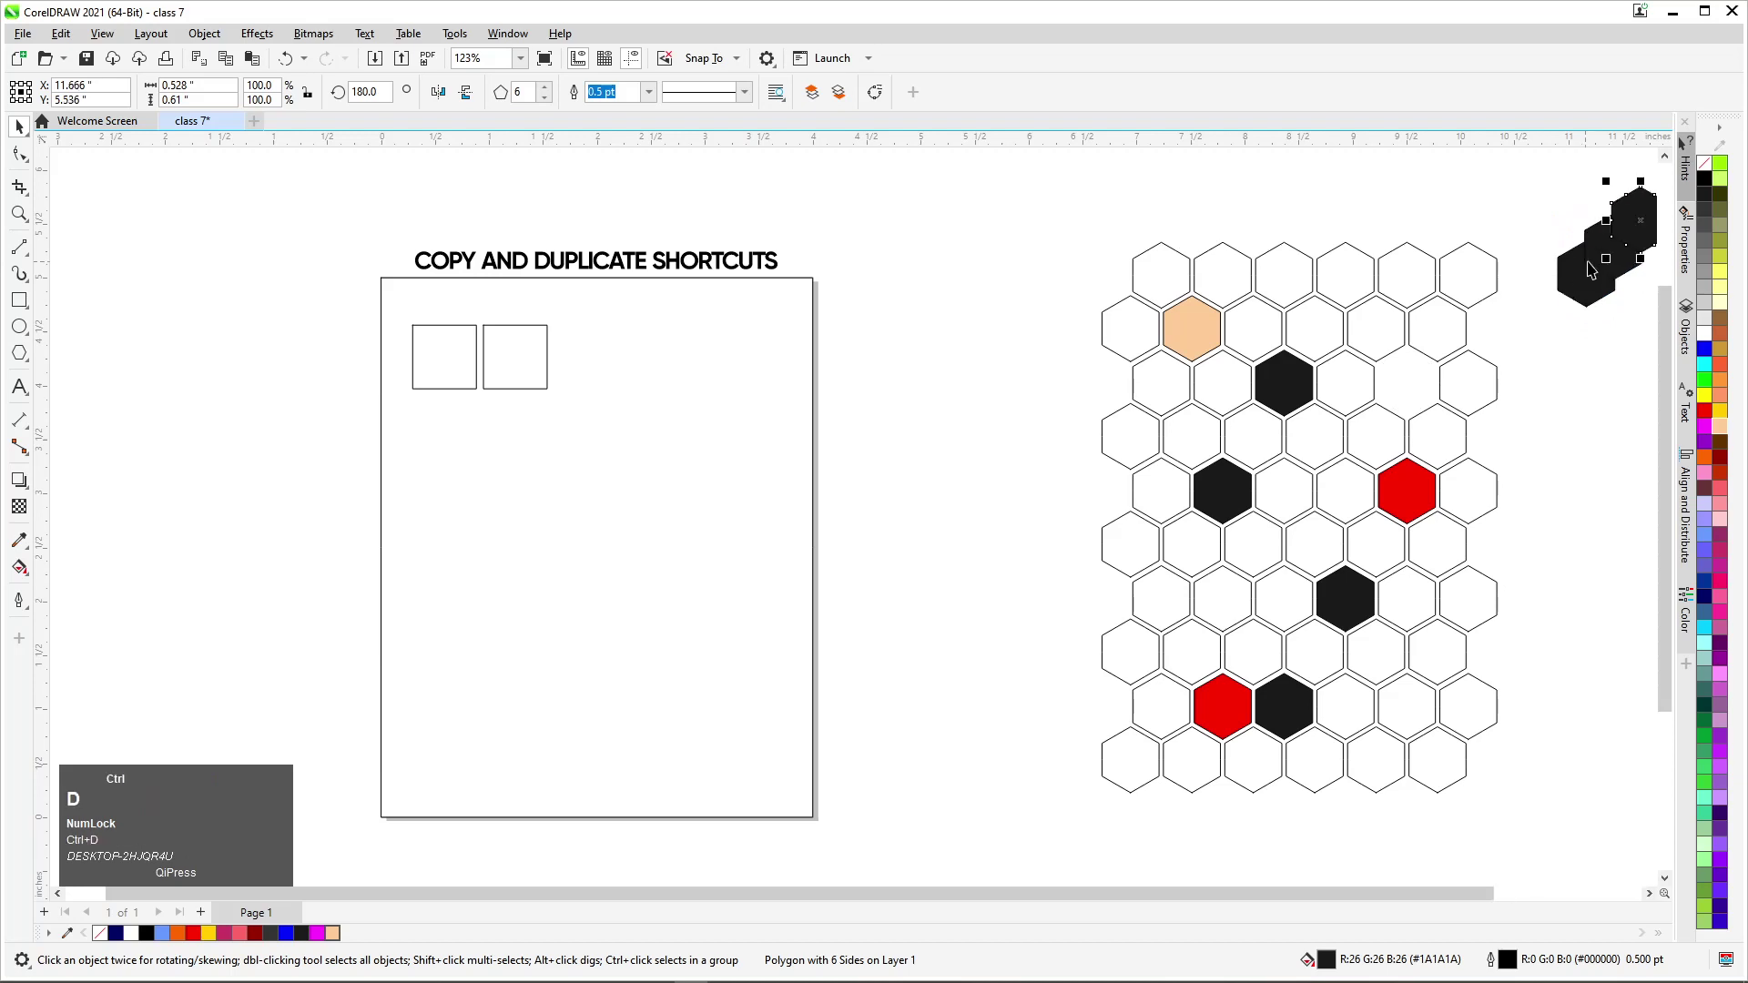
pyautogui.scroll(-3)
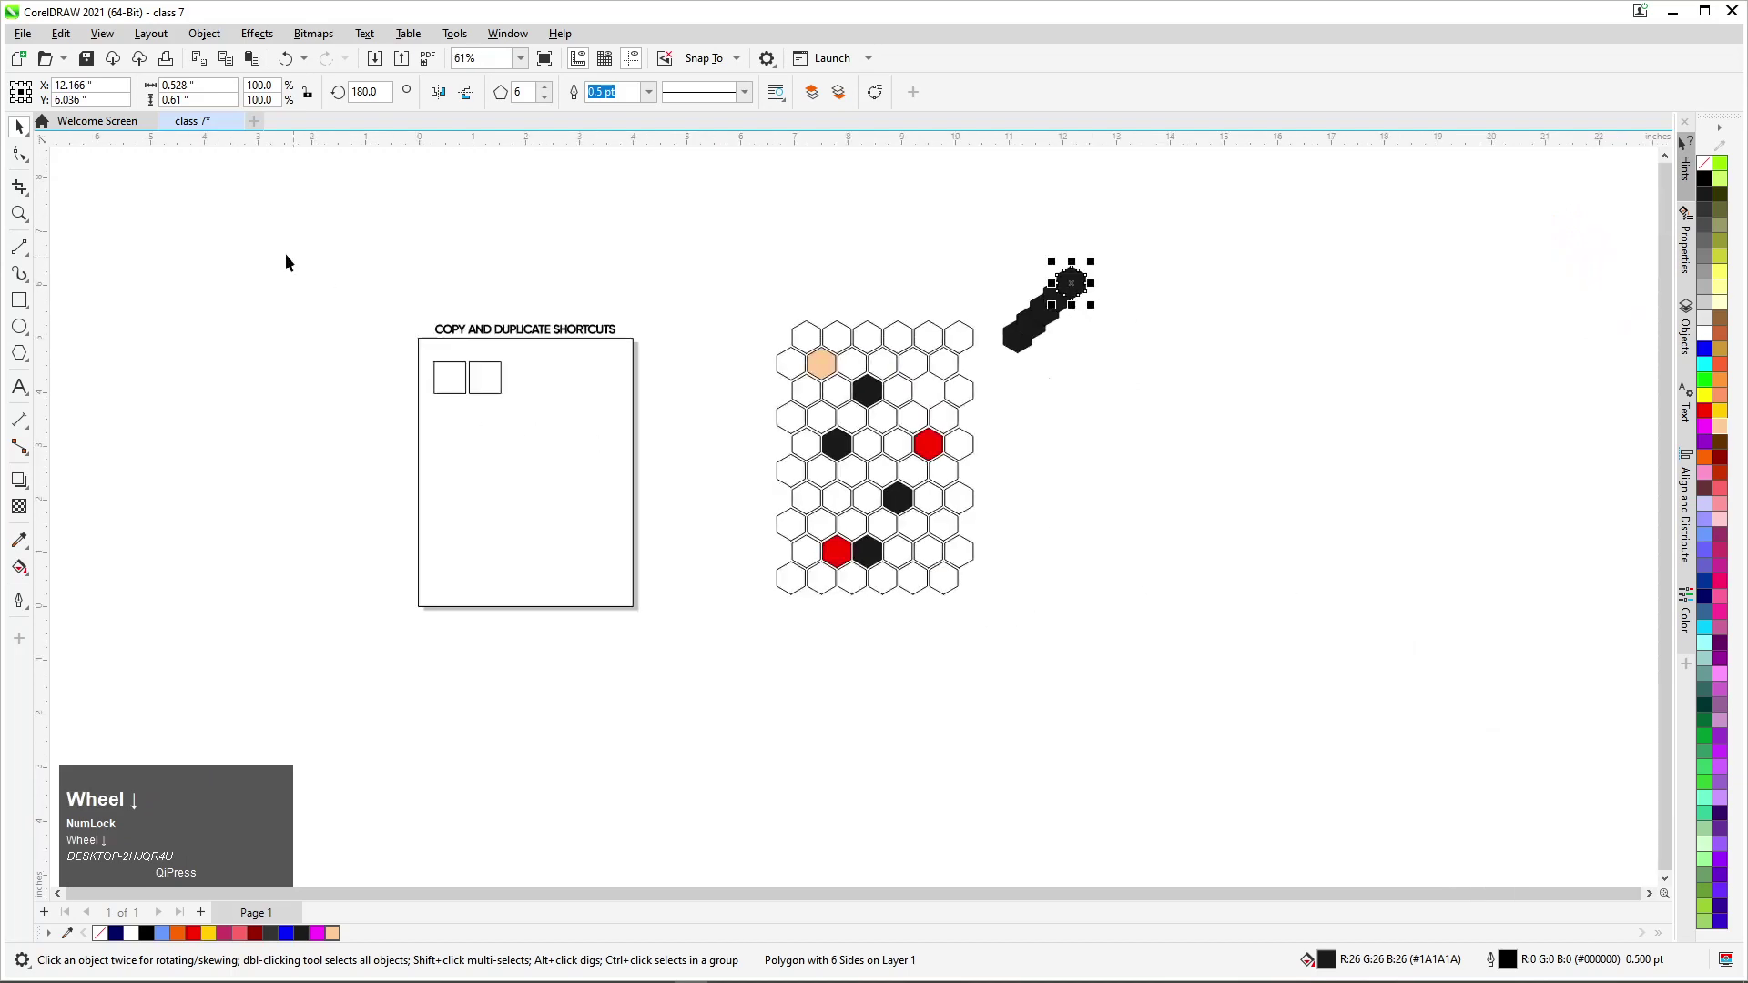
# Step: Delete the trail of black hexagon copies, leaving the two squares on the titled page
pyautogui.click(1008, 297)
pyautogui.press('Delete')
pyautogui.scroll(3)
pyautogui.moveTo(498, 417); pyautogui.dragTo(482, 357)
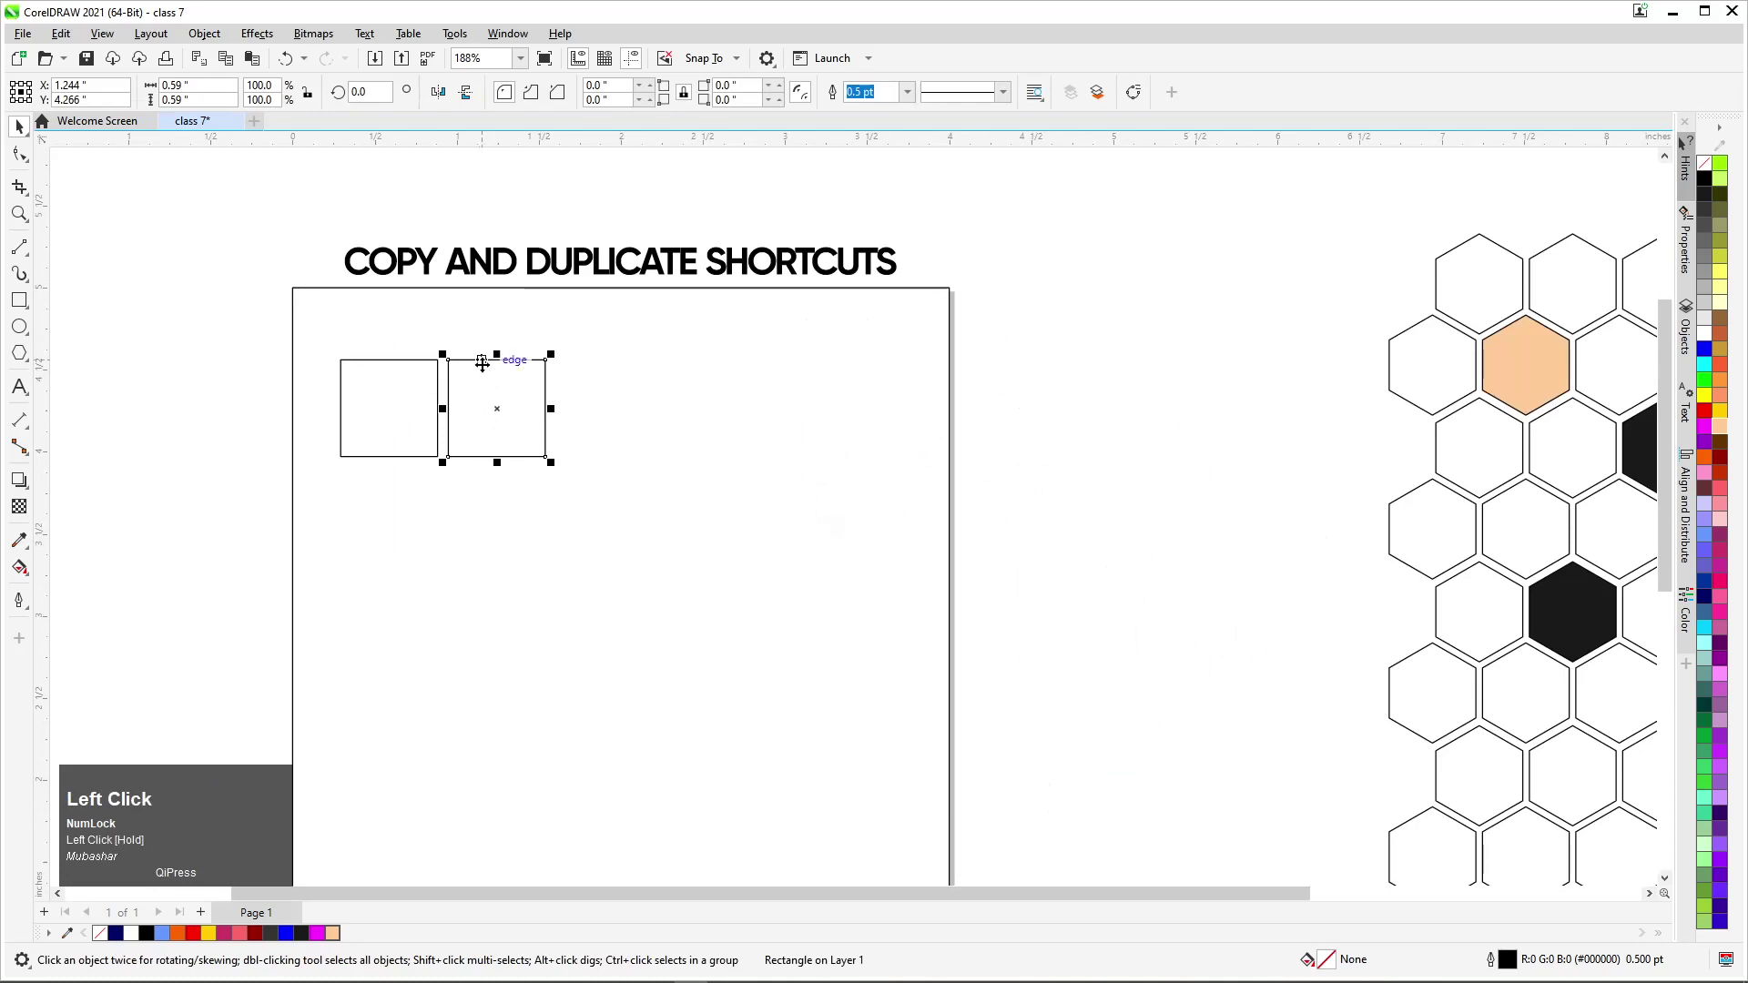
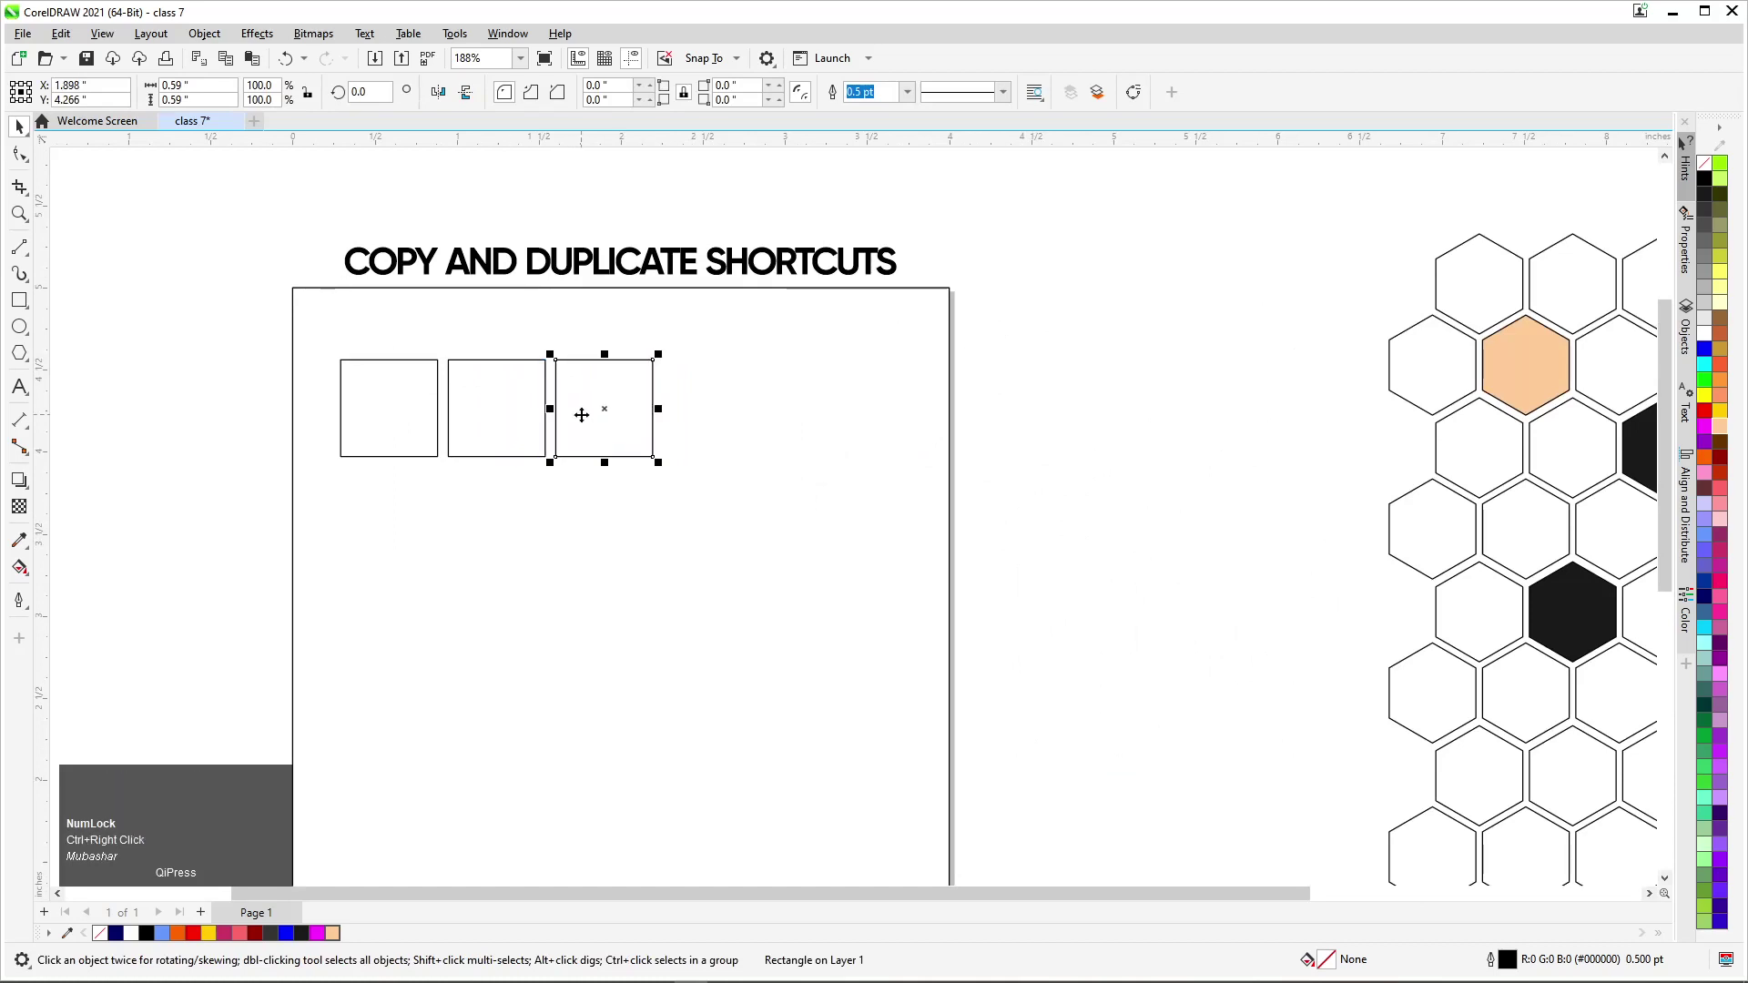
# Step: Extend the square copies into a second row and move it up under the first
pyautogui.press('ctrl+d')
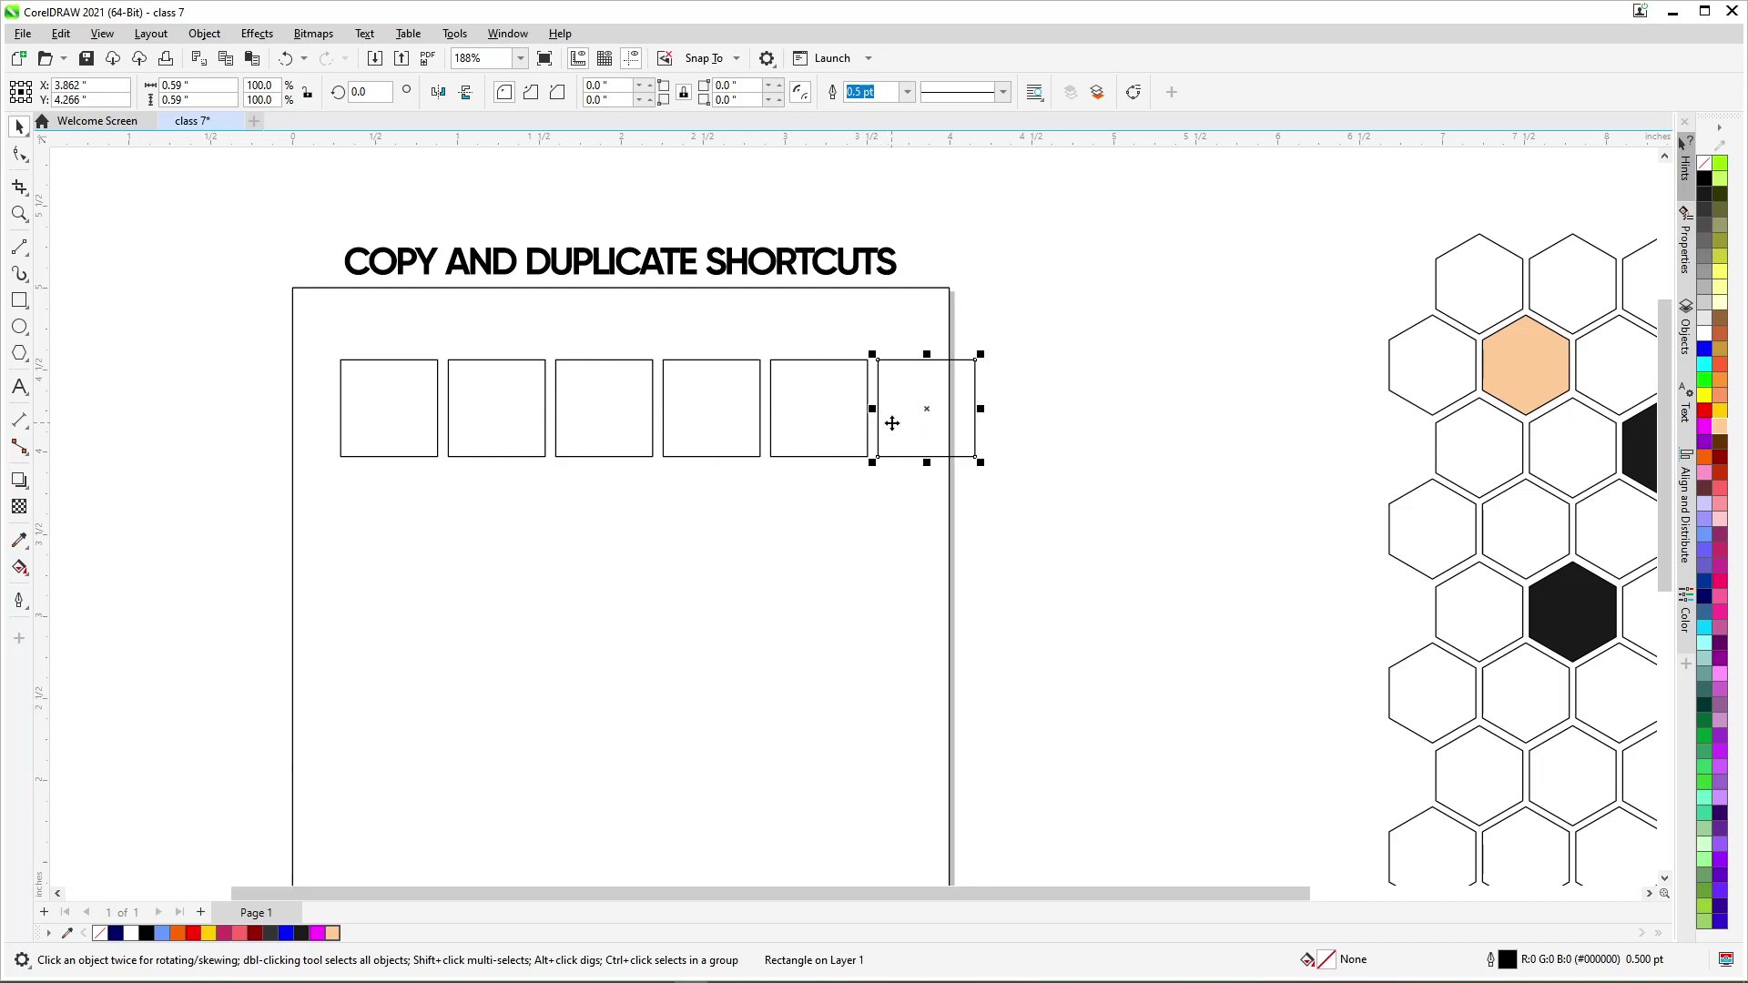
pyautogui.click(1042, 327)
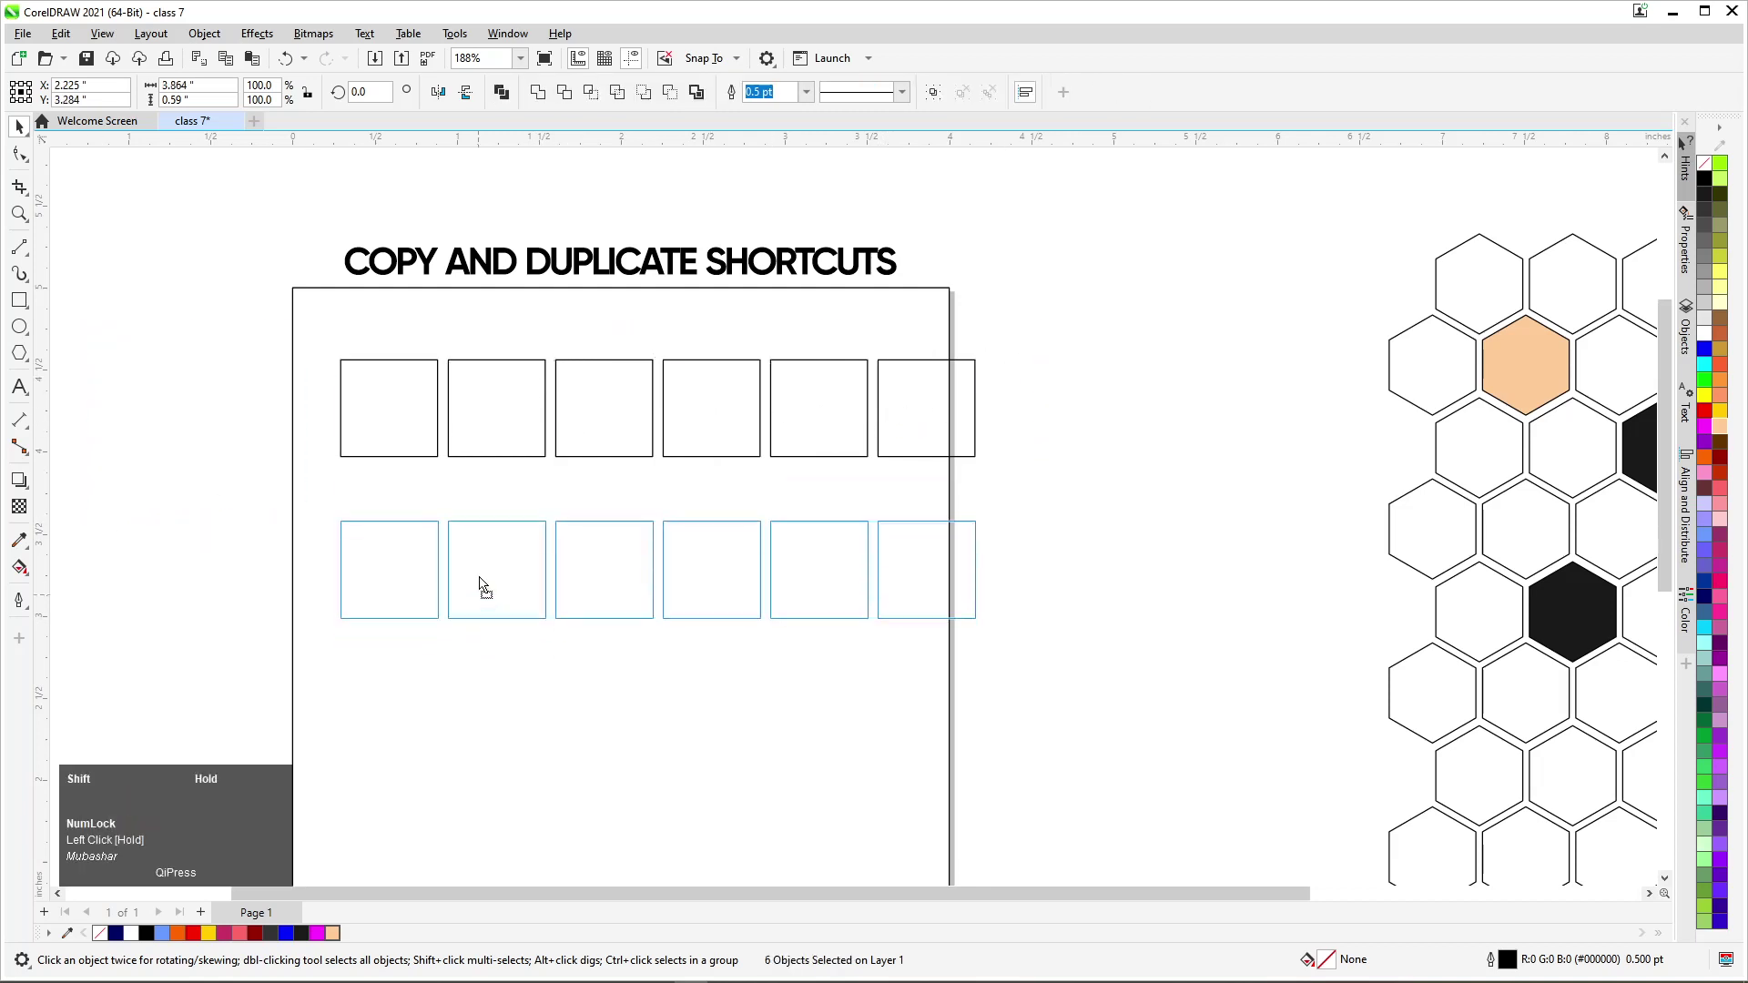
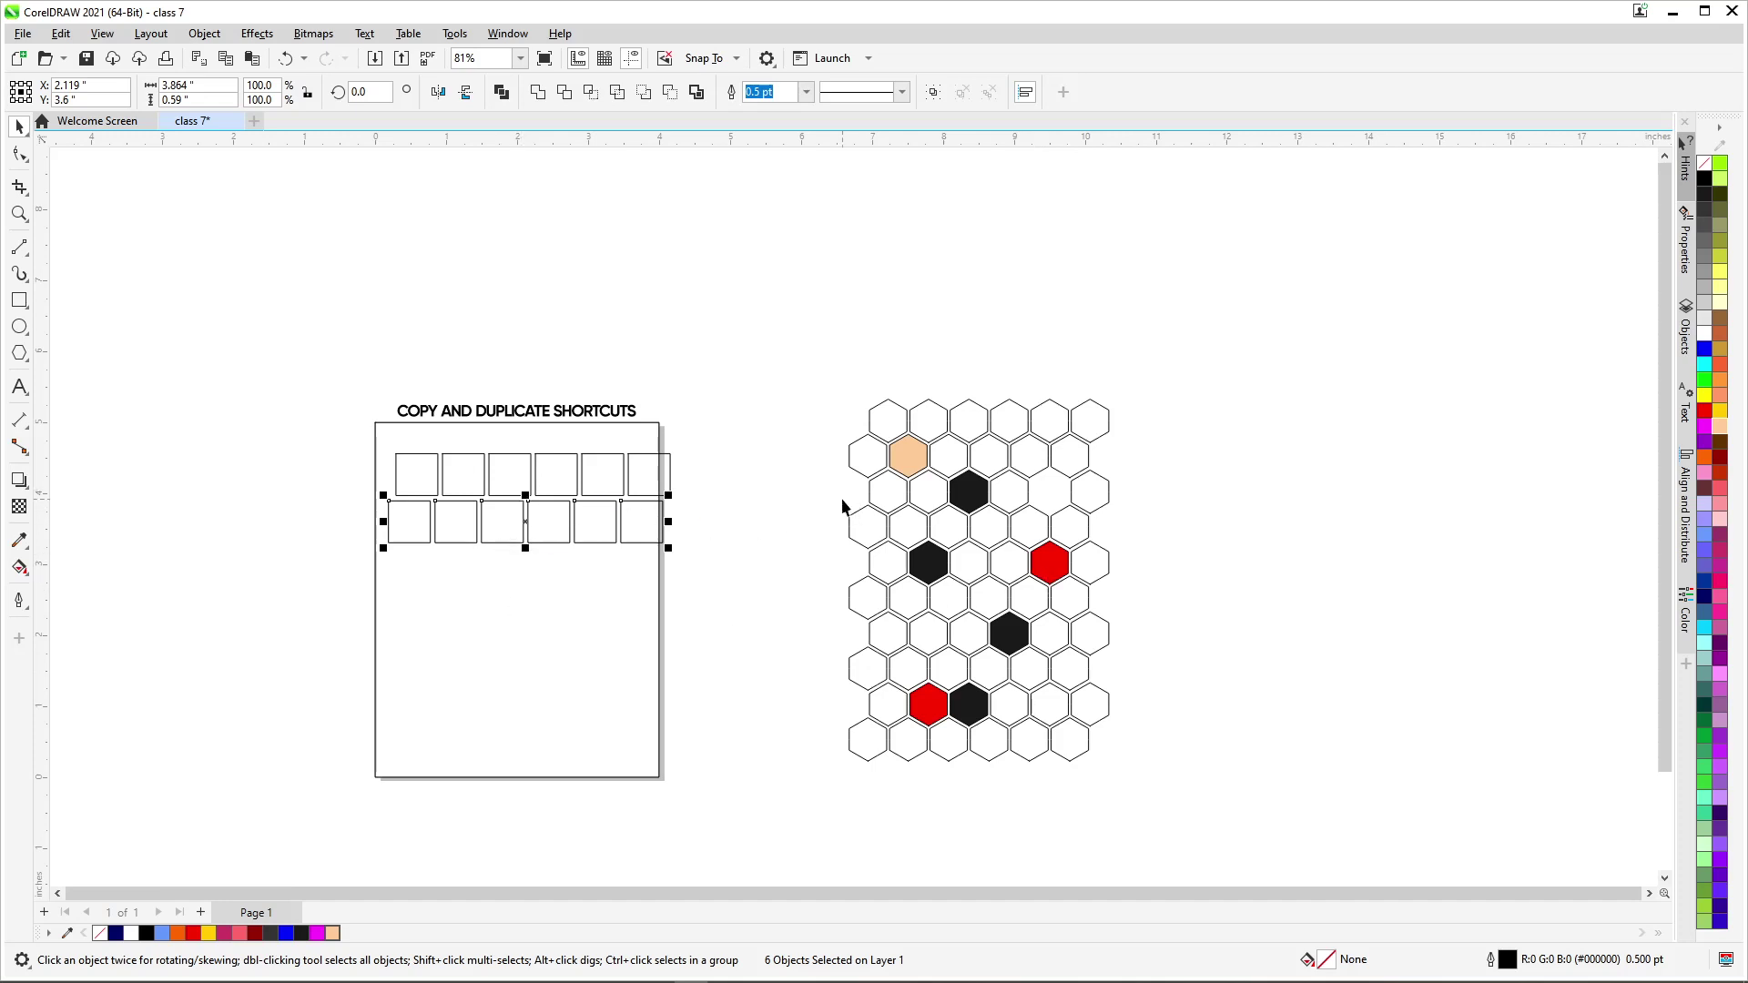
pyautogui.moveTo(139, 697); pyautogui.dragTo(384, 619)
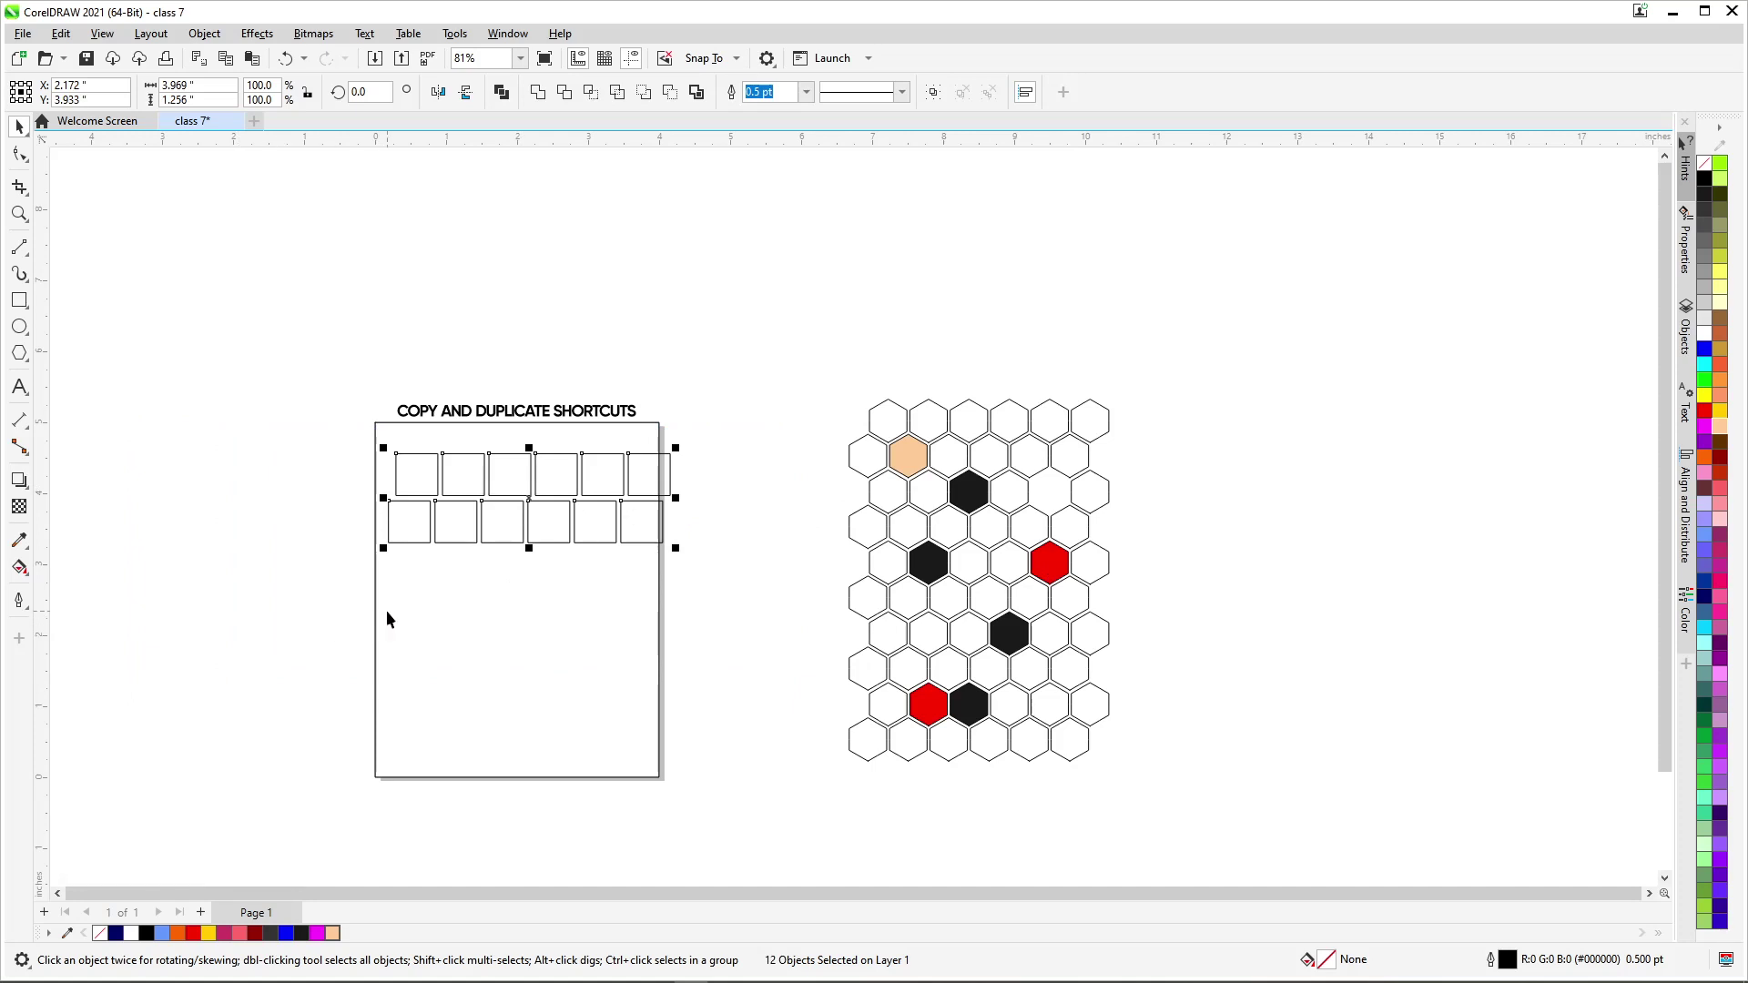
# Step: Delete both rows of squares, leaving the titled page blank
pyautogui.moveTo(741, 365); pyautogui.dragTo(315, 659)
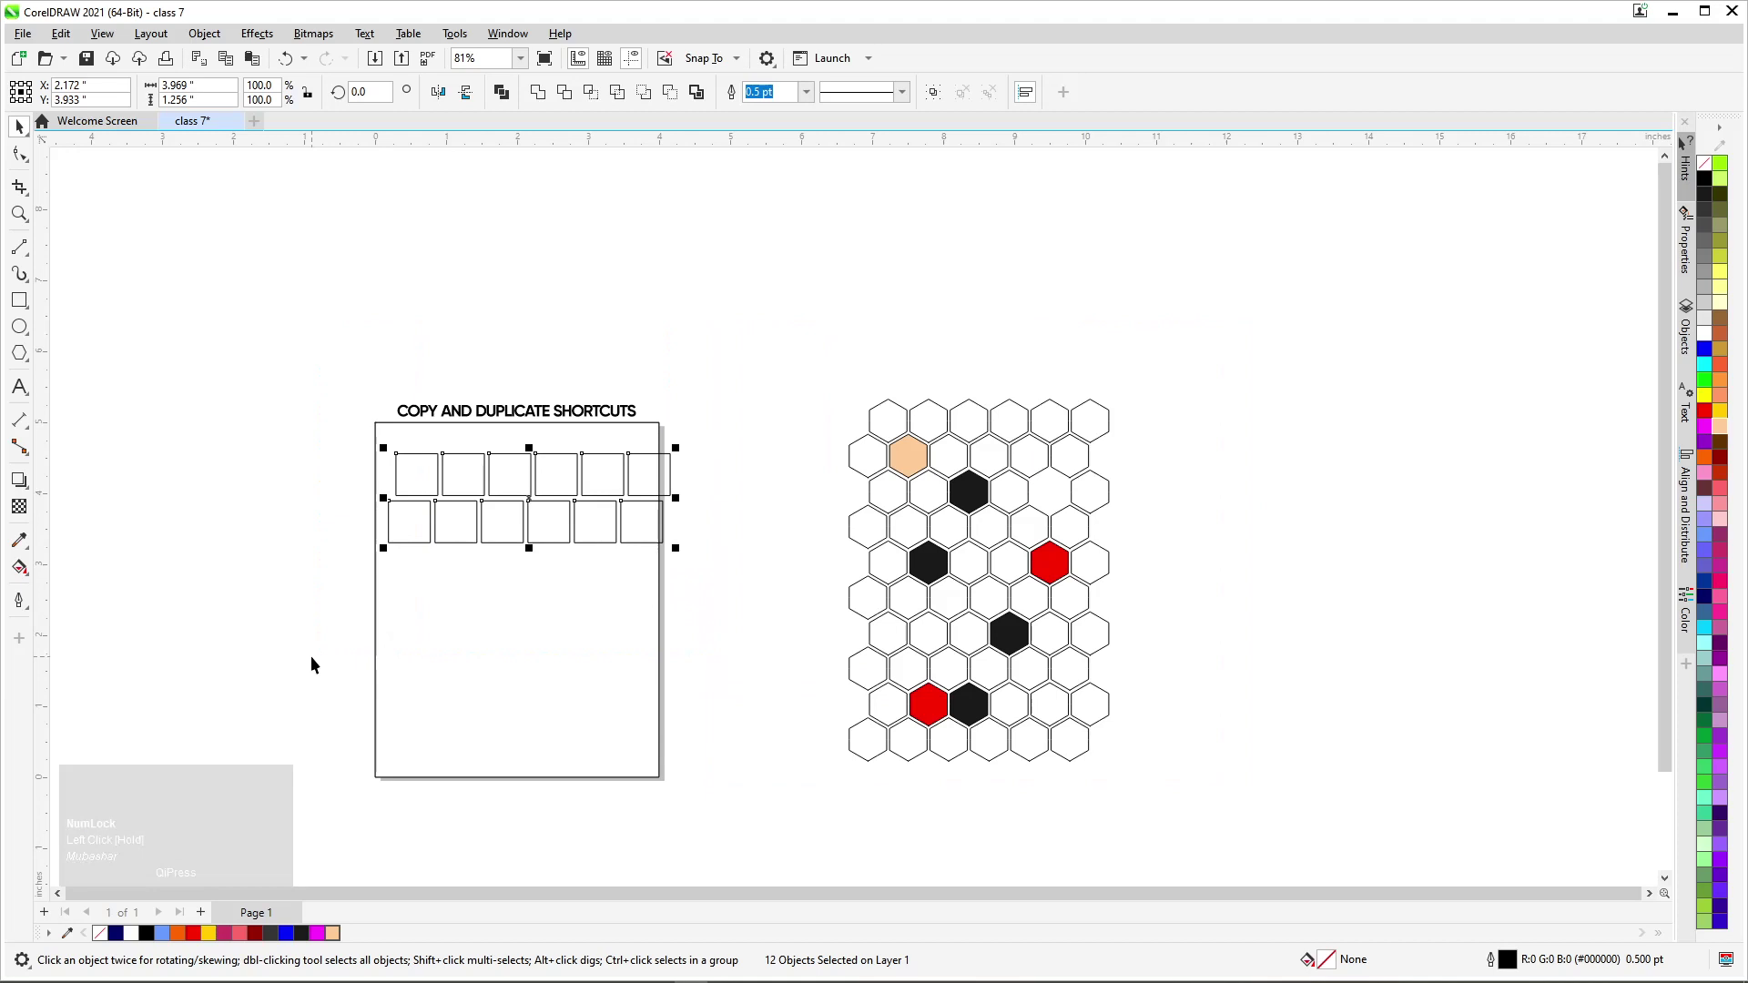
pyautogui.press('Delete')
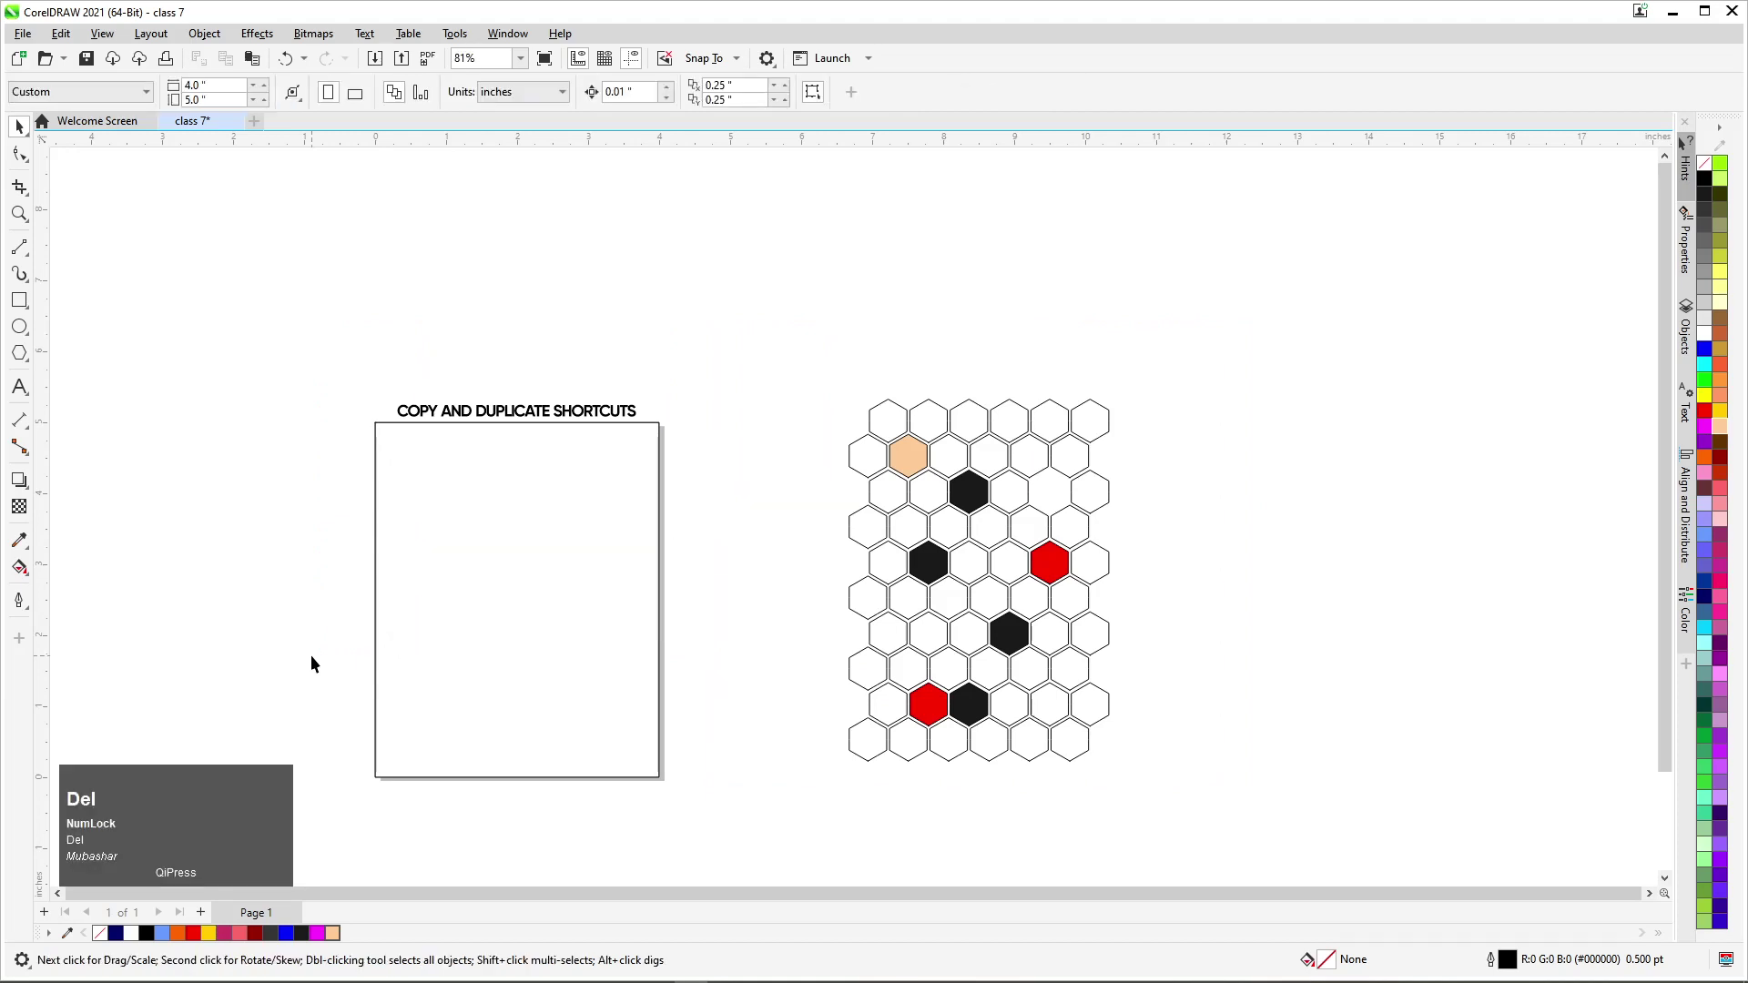
pyautogui.press('F4')
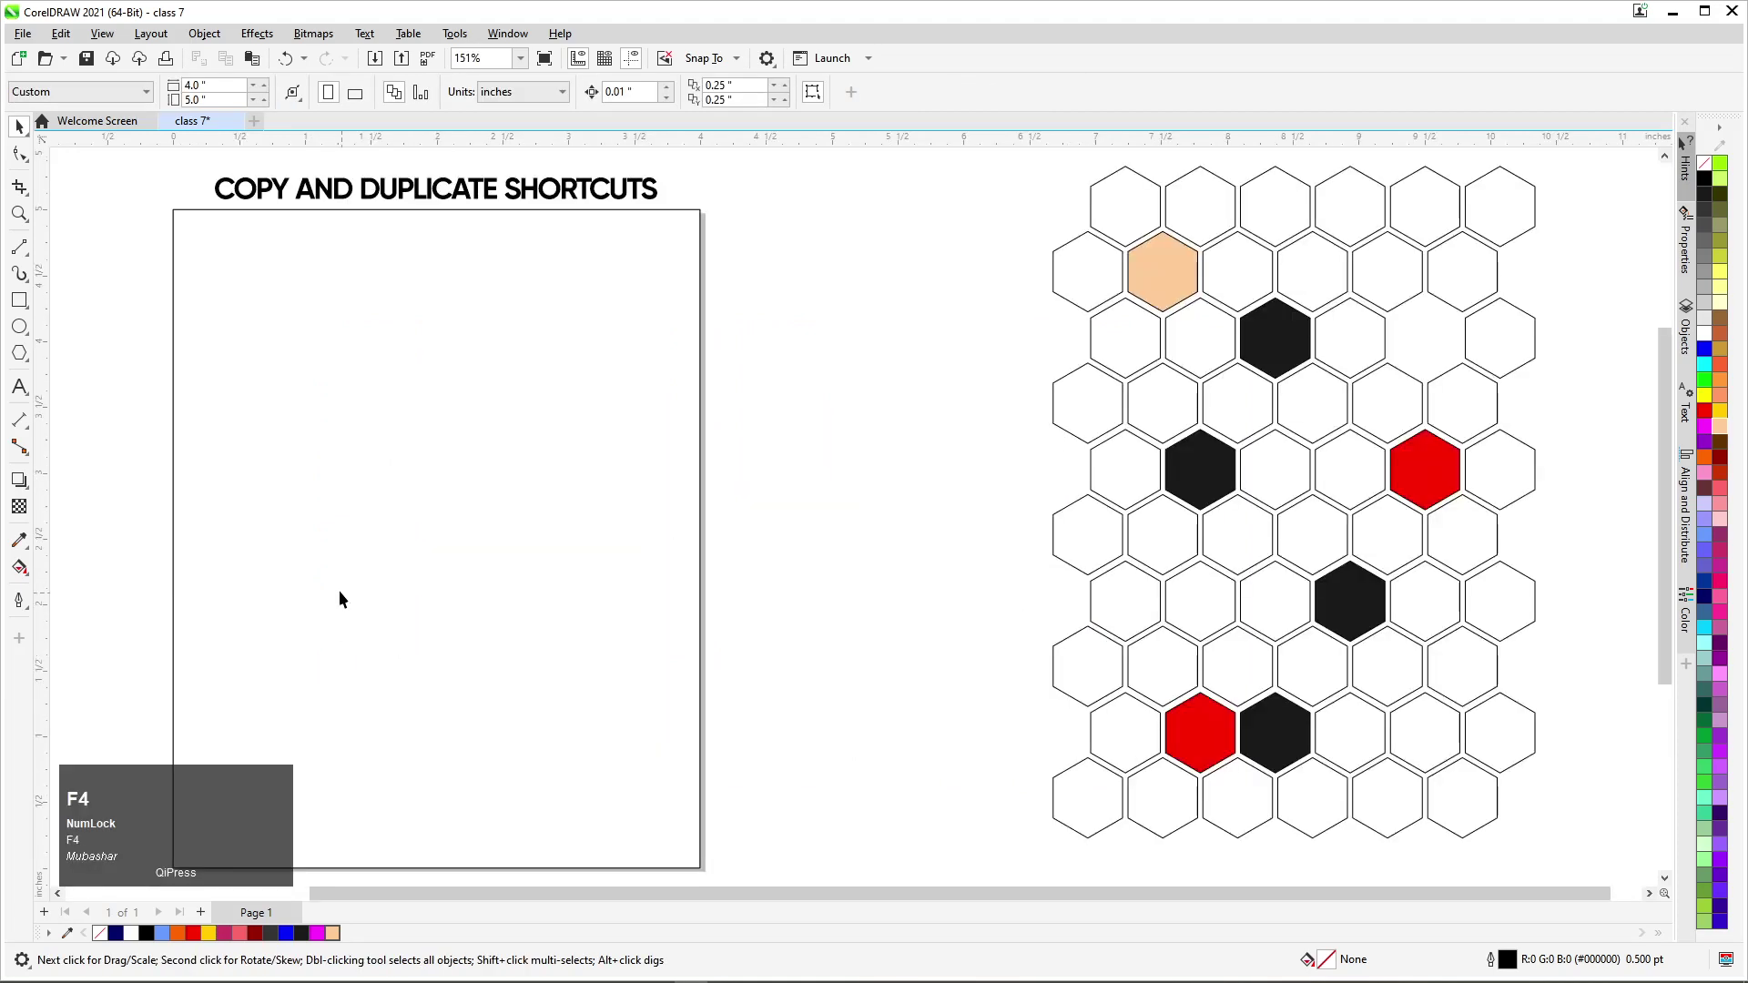
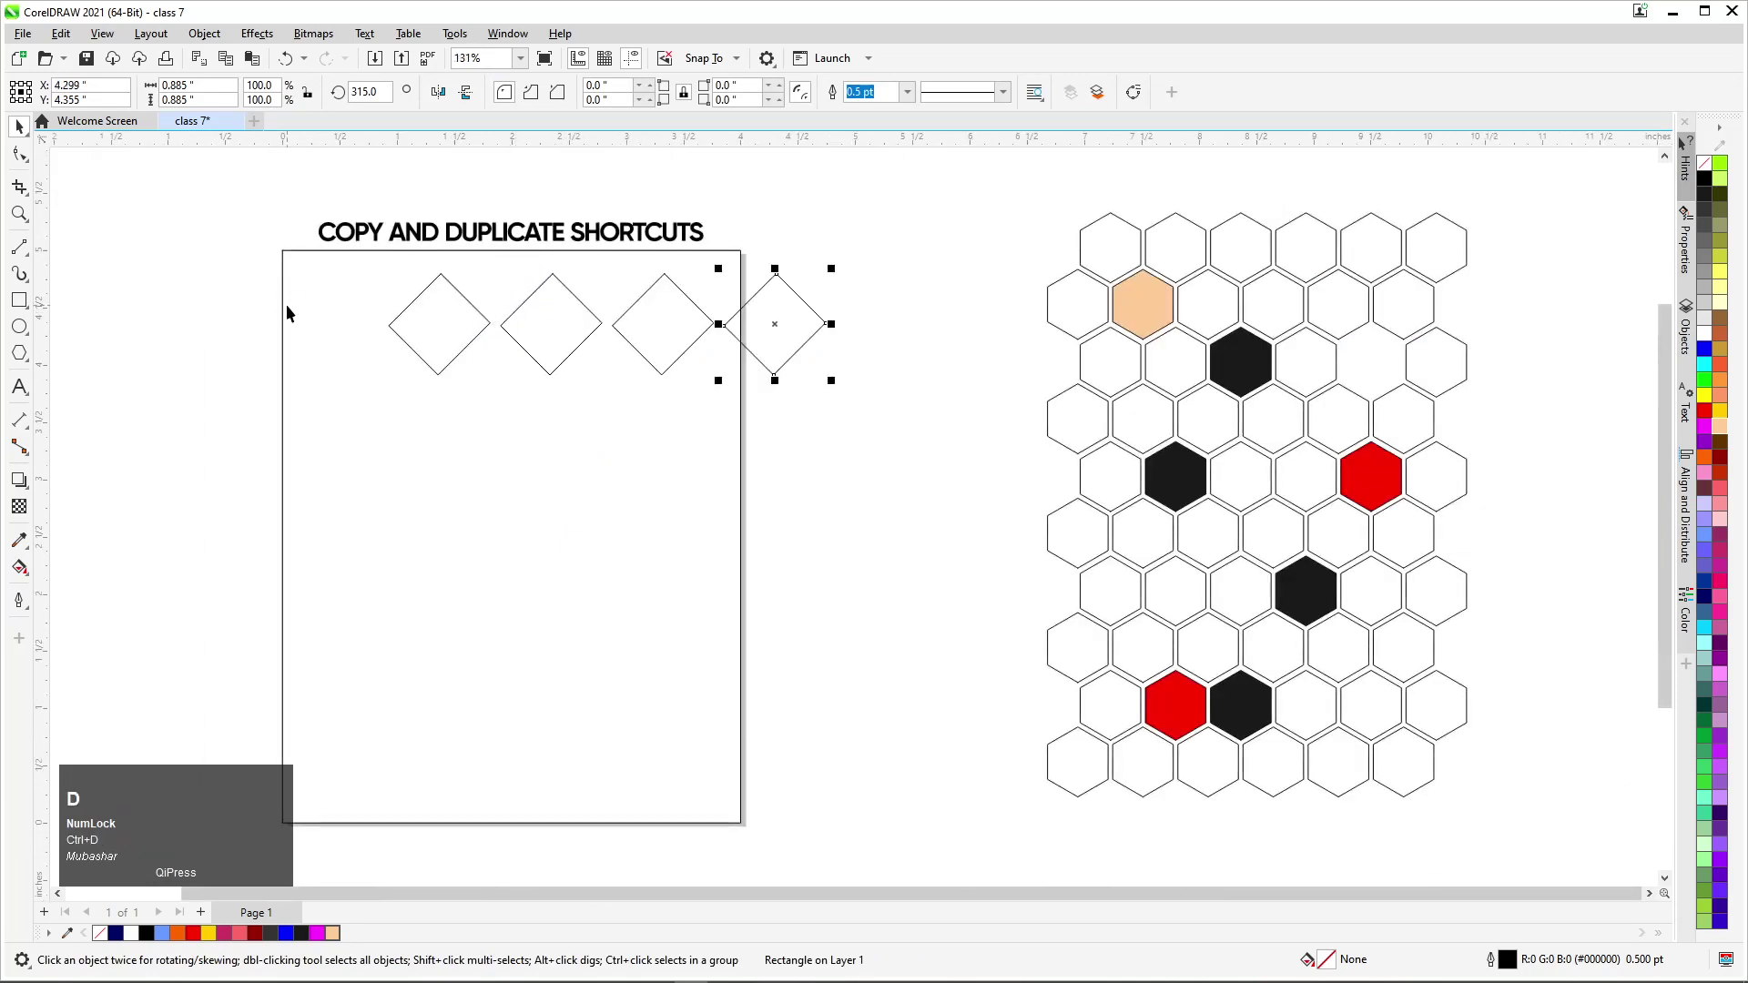
# Step: Duplicate the row of four diamonds into staggered rows forming a diamond lattice down the page
pyautogui.moveTo(907, 265); pyautogui.dragTo(362, 321)
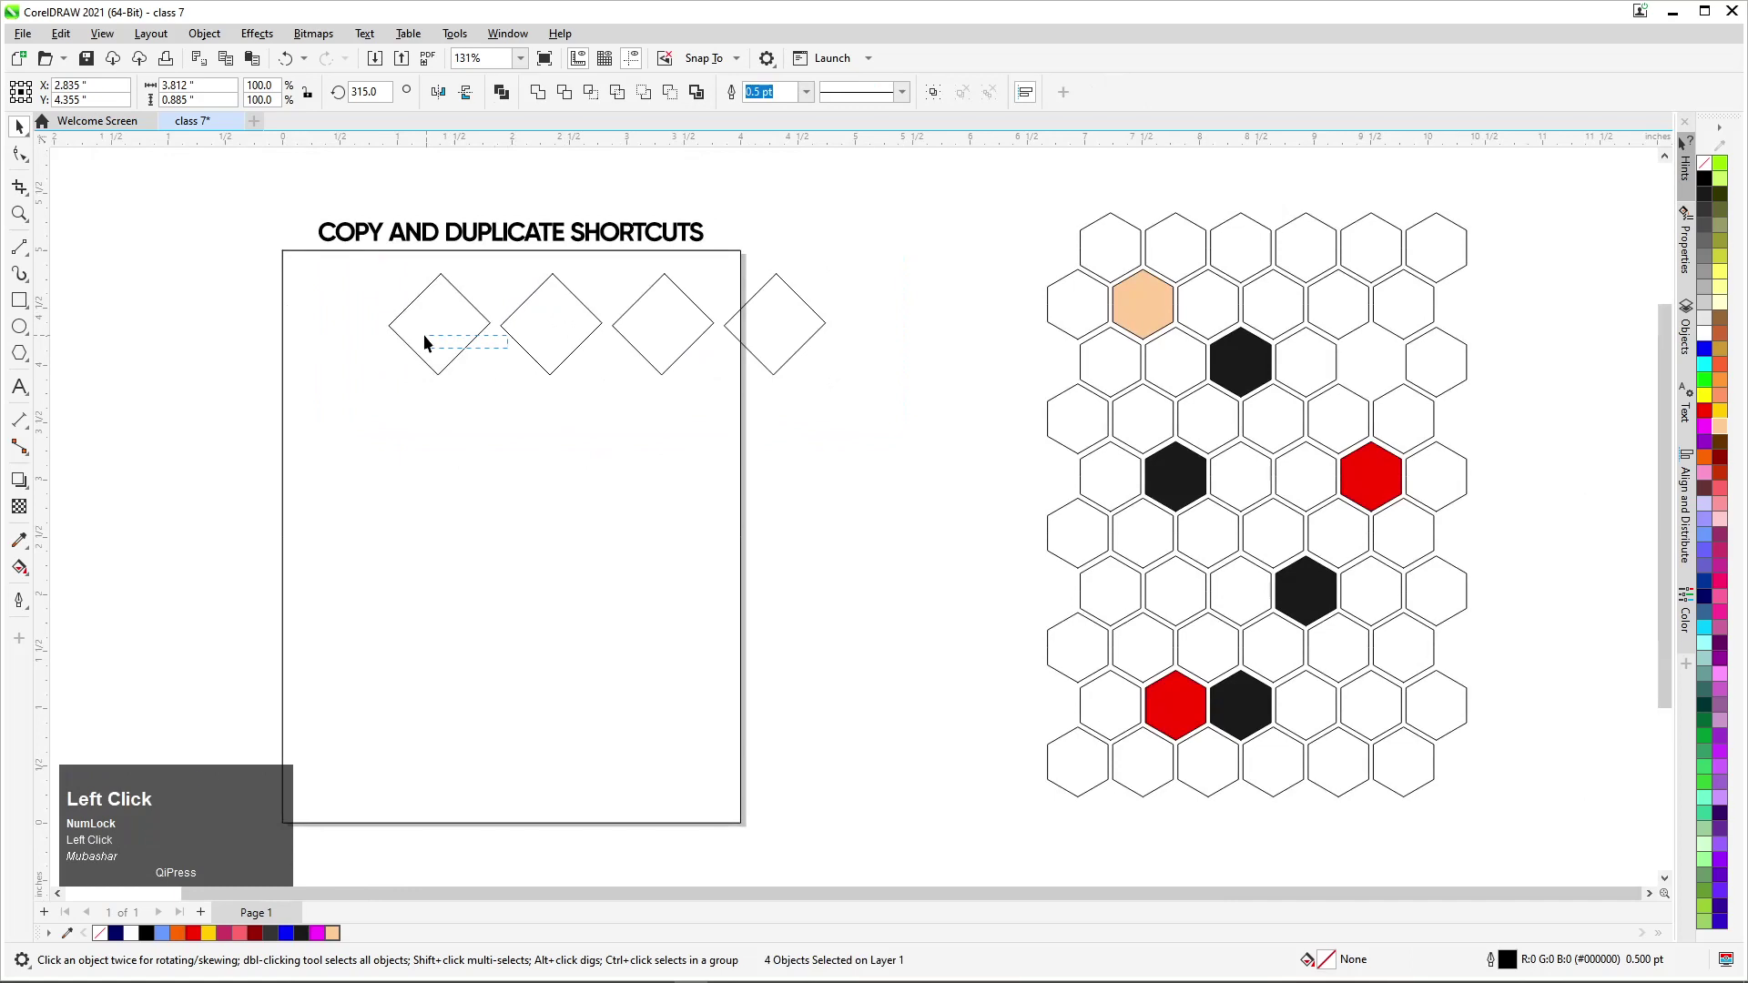
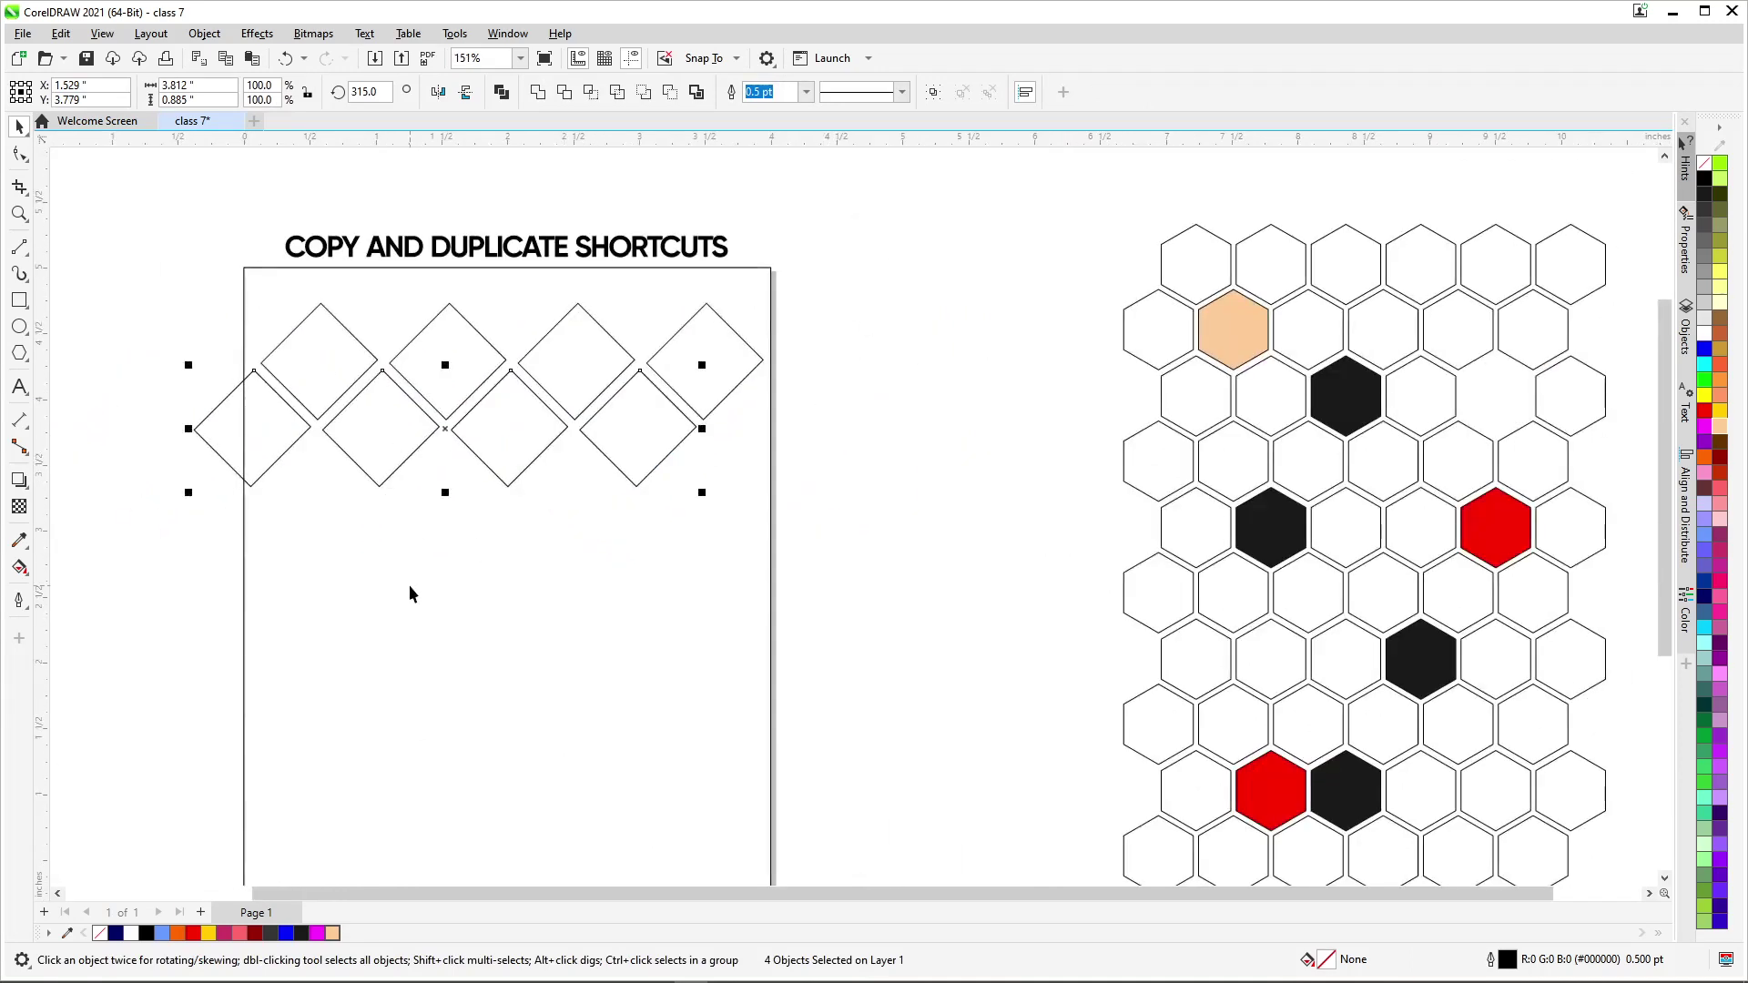
pyautogui.moveTo(842, 297); pyautogui.dragTo(815, 299)
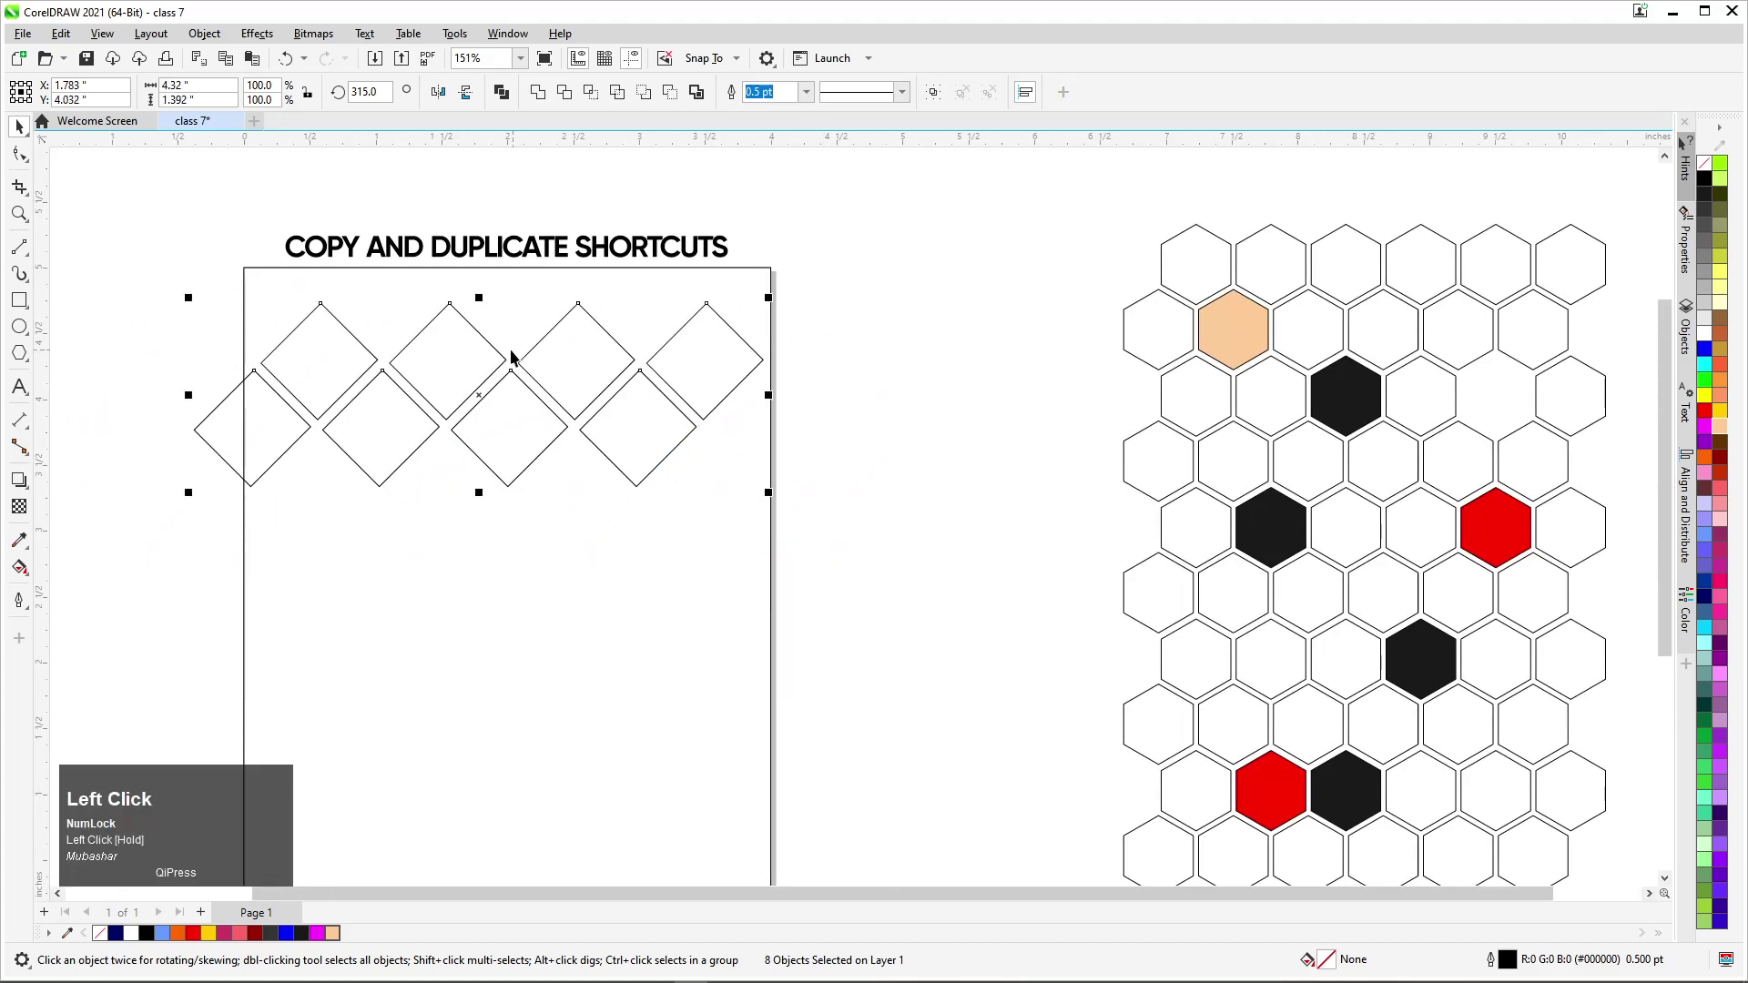
pyautogui.click(517, 415)
pyautogui.moveTo(85, 502); pyautogui.dragTo(419, 375)
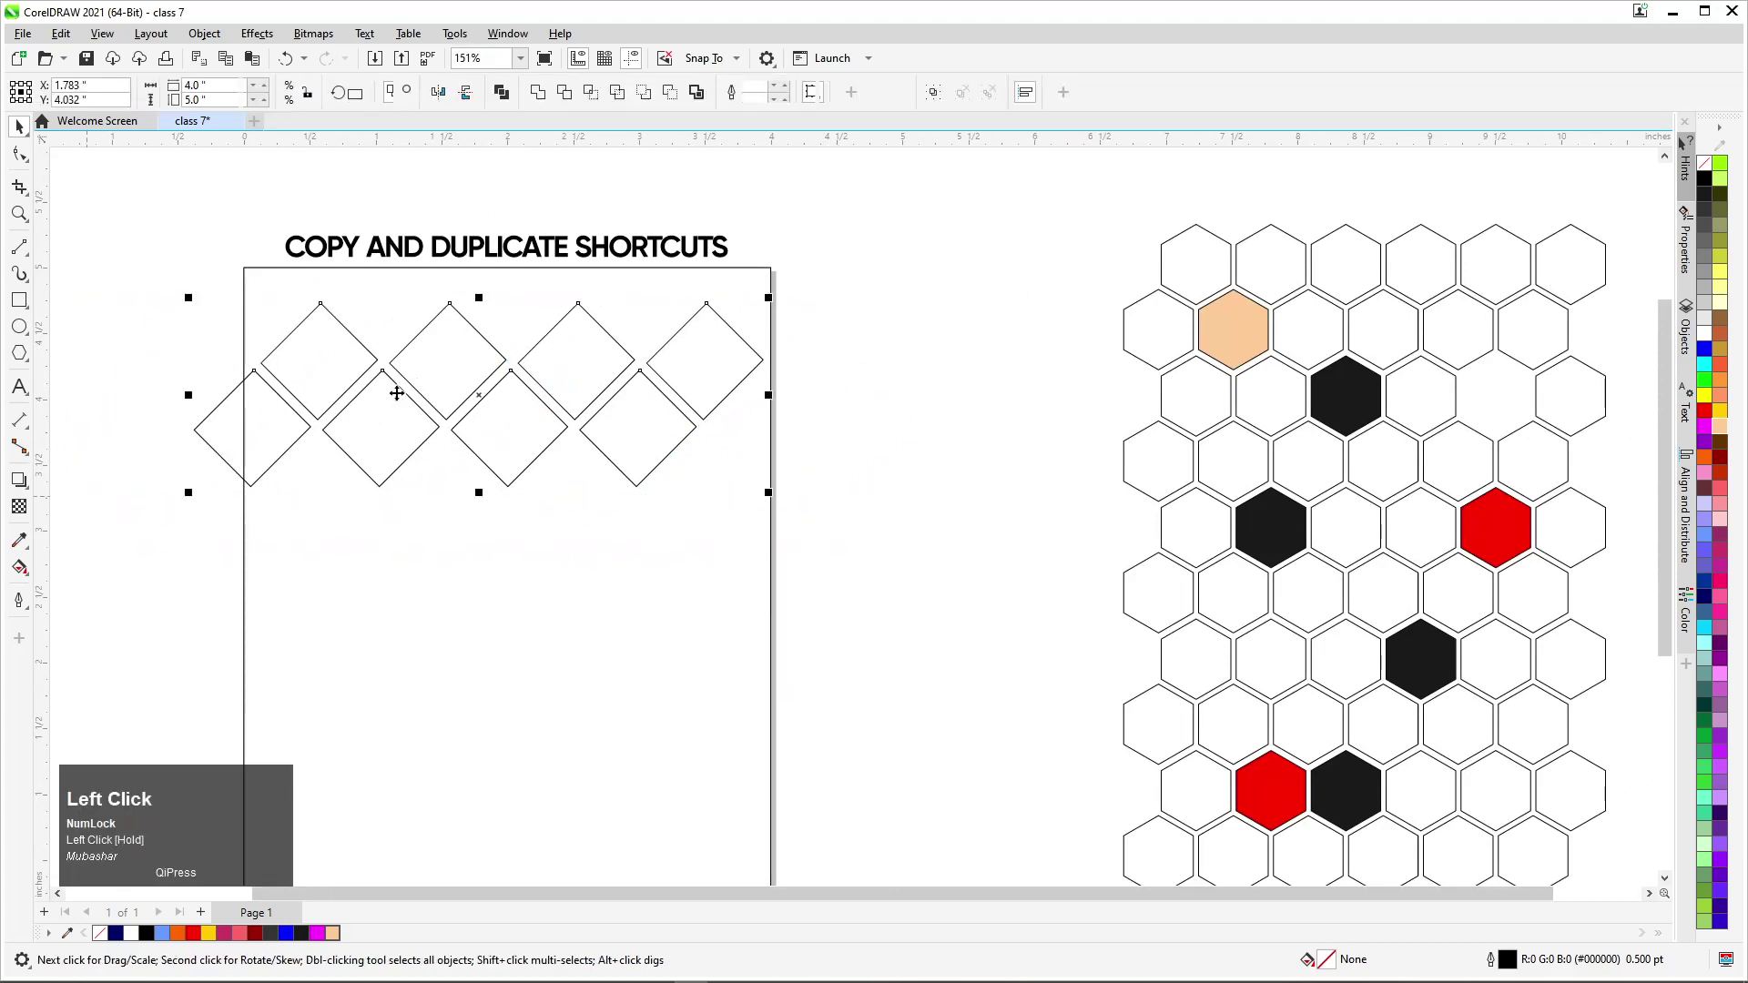
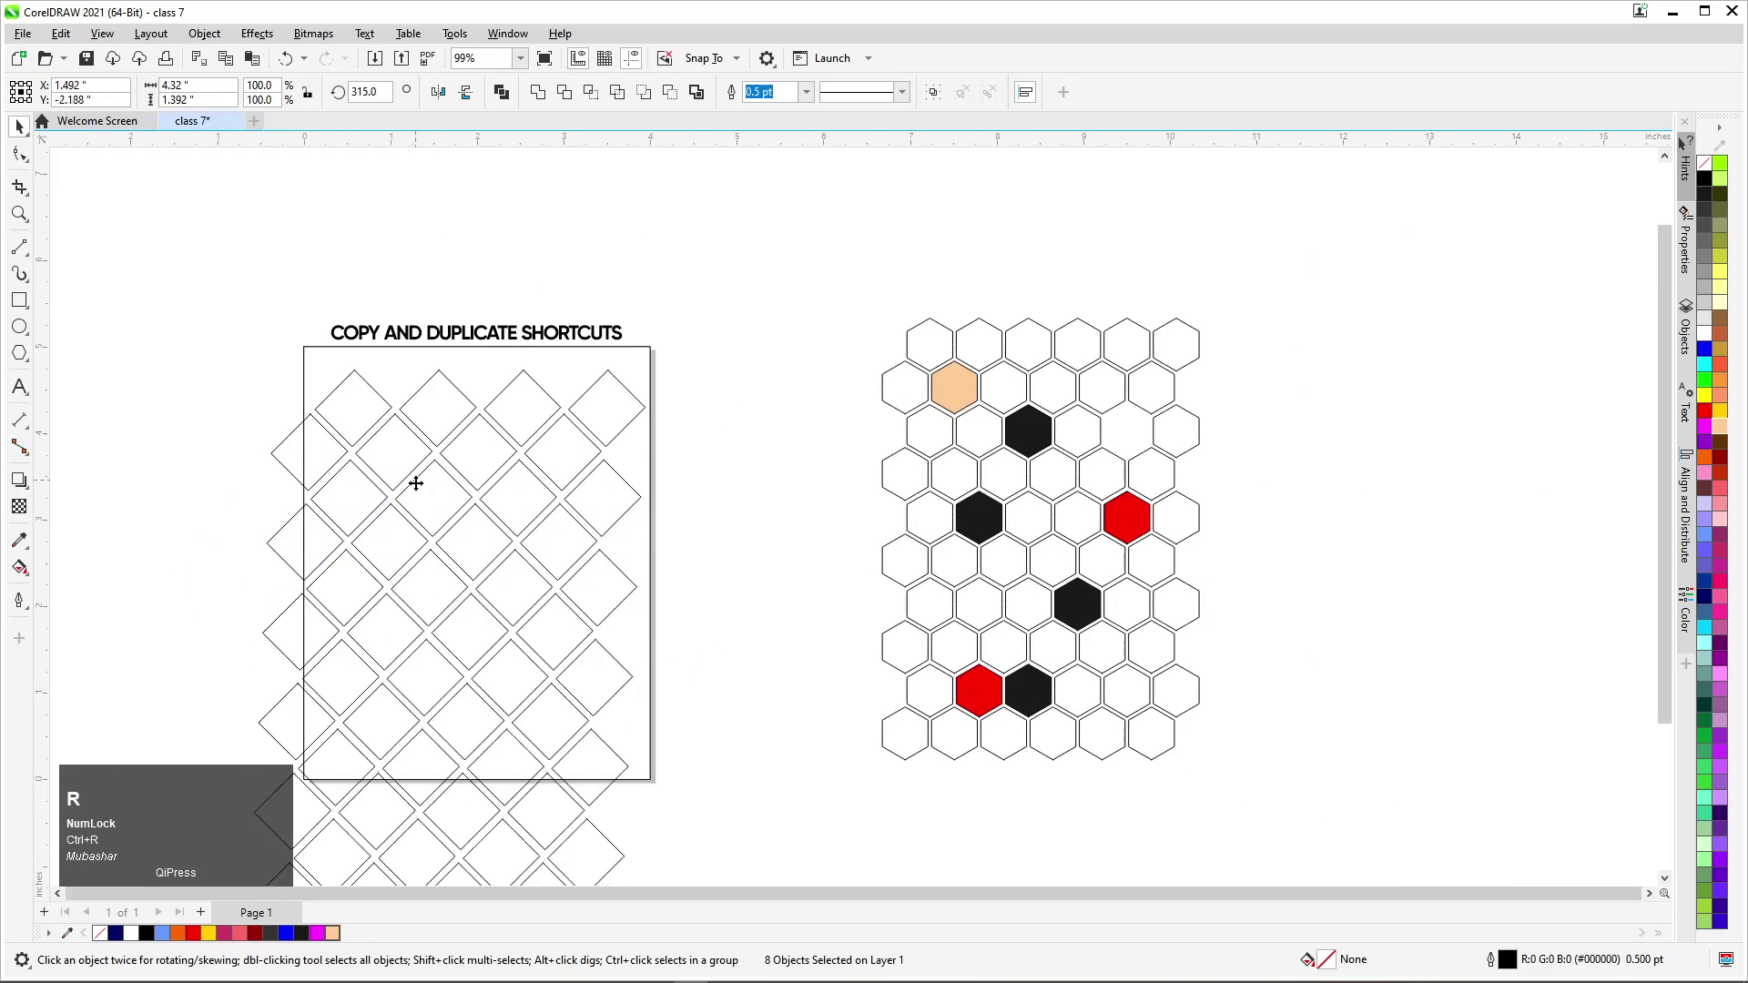
# Step: Drag the 56-diamond lattice off the page to the right of the honeycomb grid and deselect it
pyautogui.scroll(-3)
pyautogui.moveTo(284, 389); pyautogui.dragTo(905, 678)
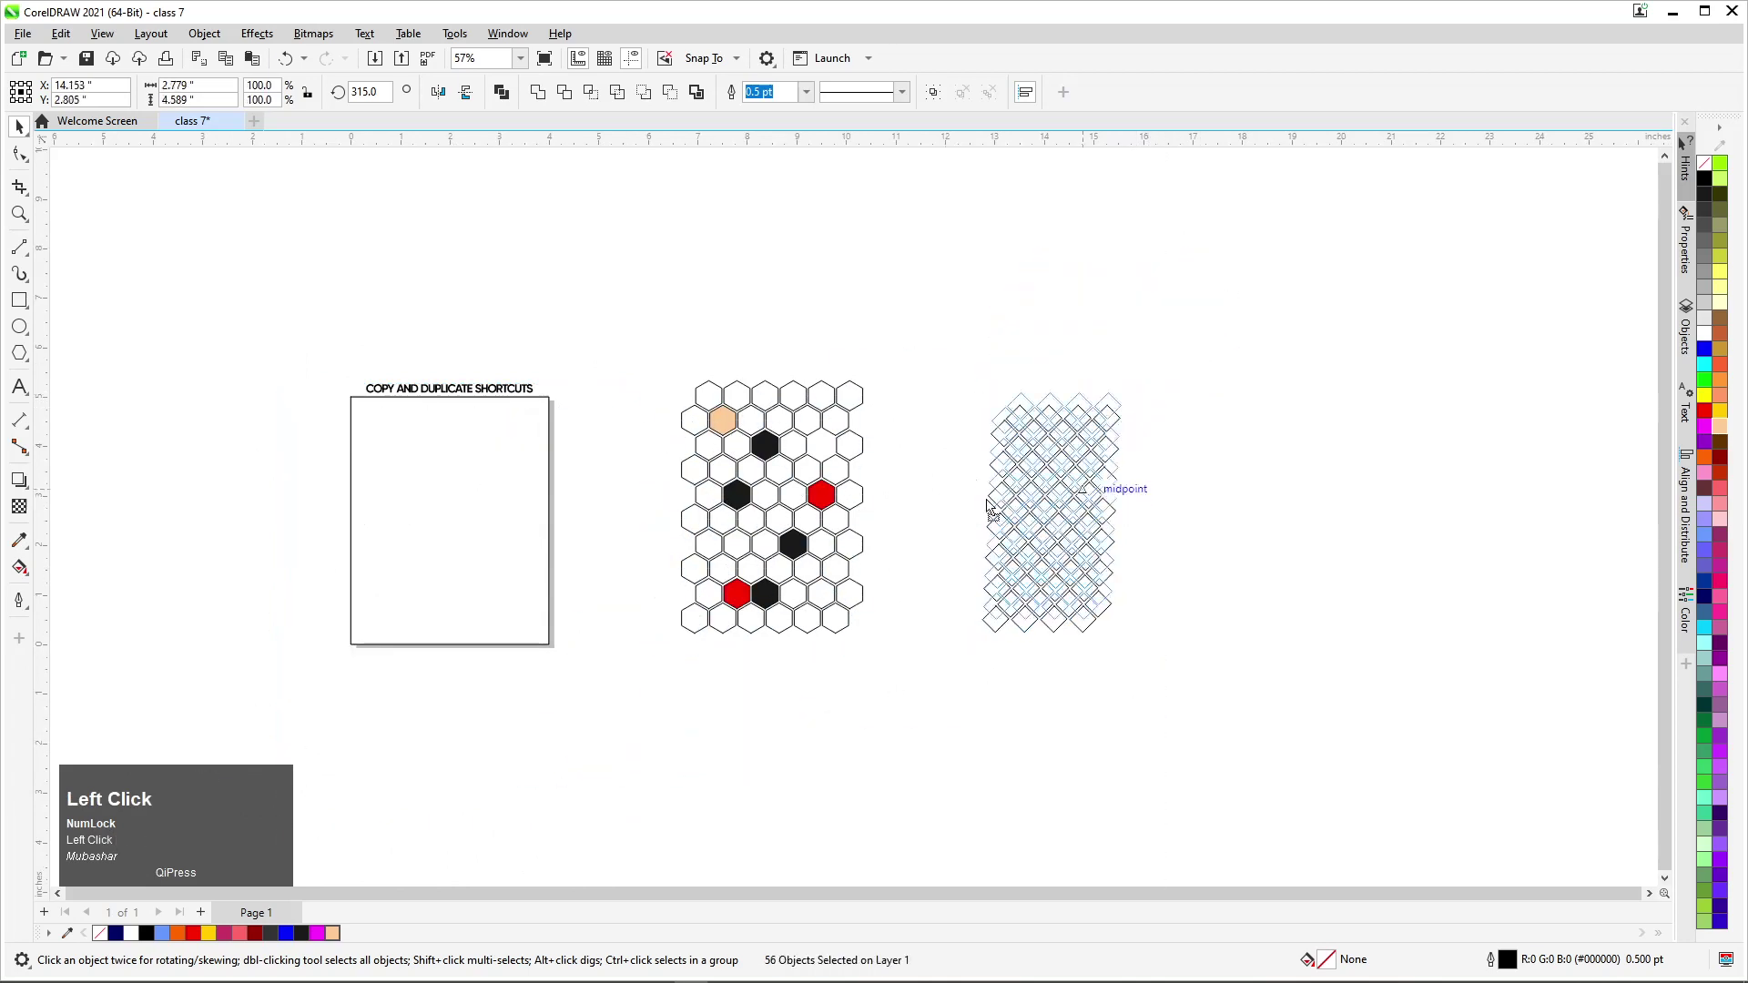
pyautogui.scroll(3)
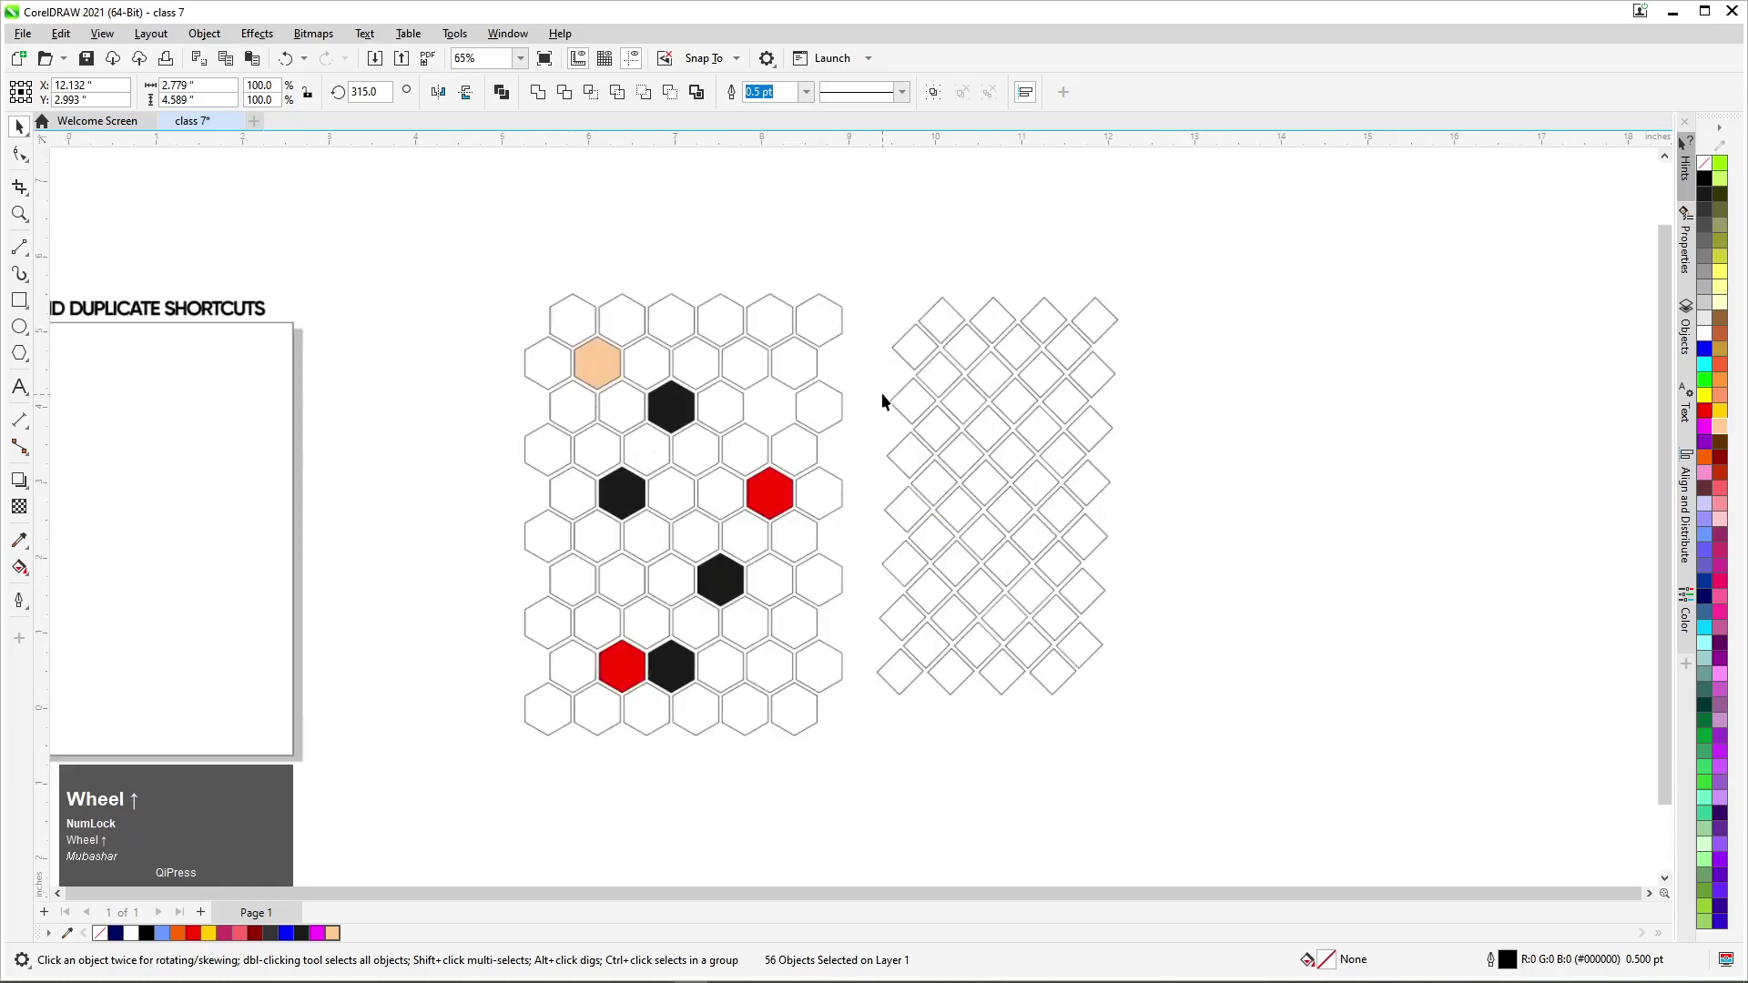
pyautogui.scroll(-3)
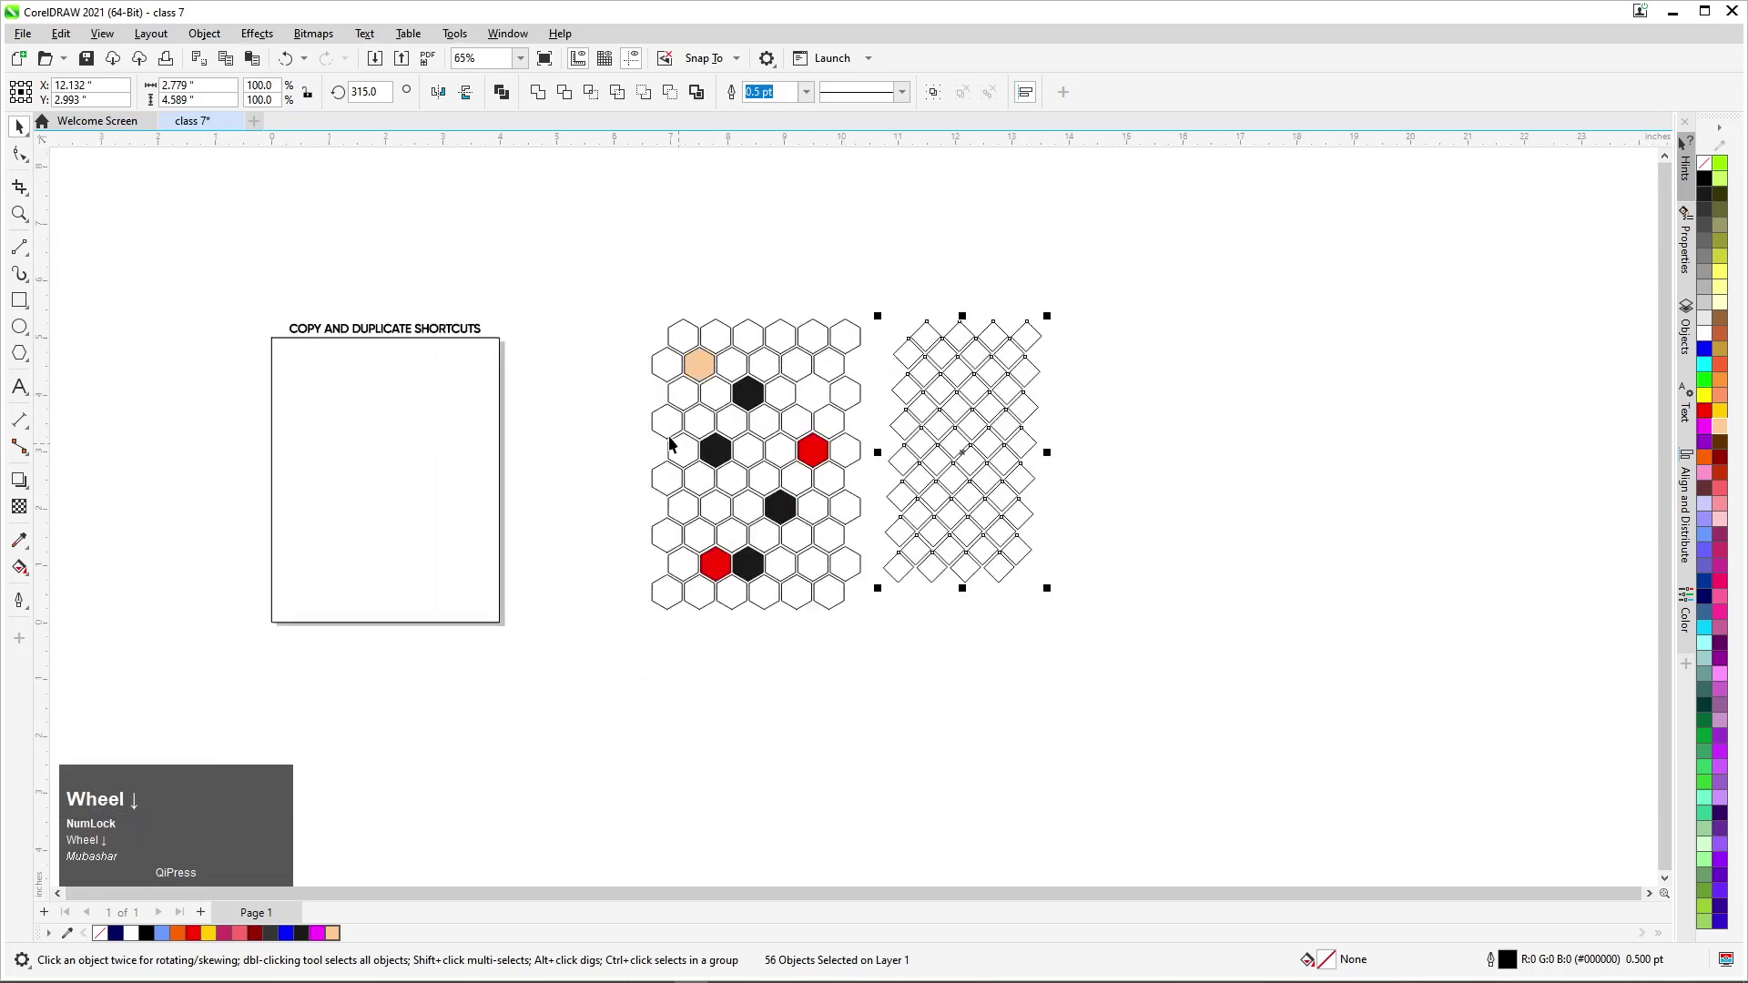
pyautogui.click(641, 423)
pyautogui.scroll(3)
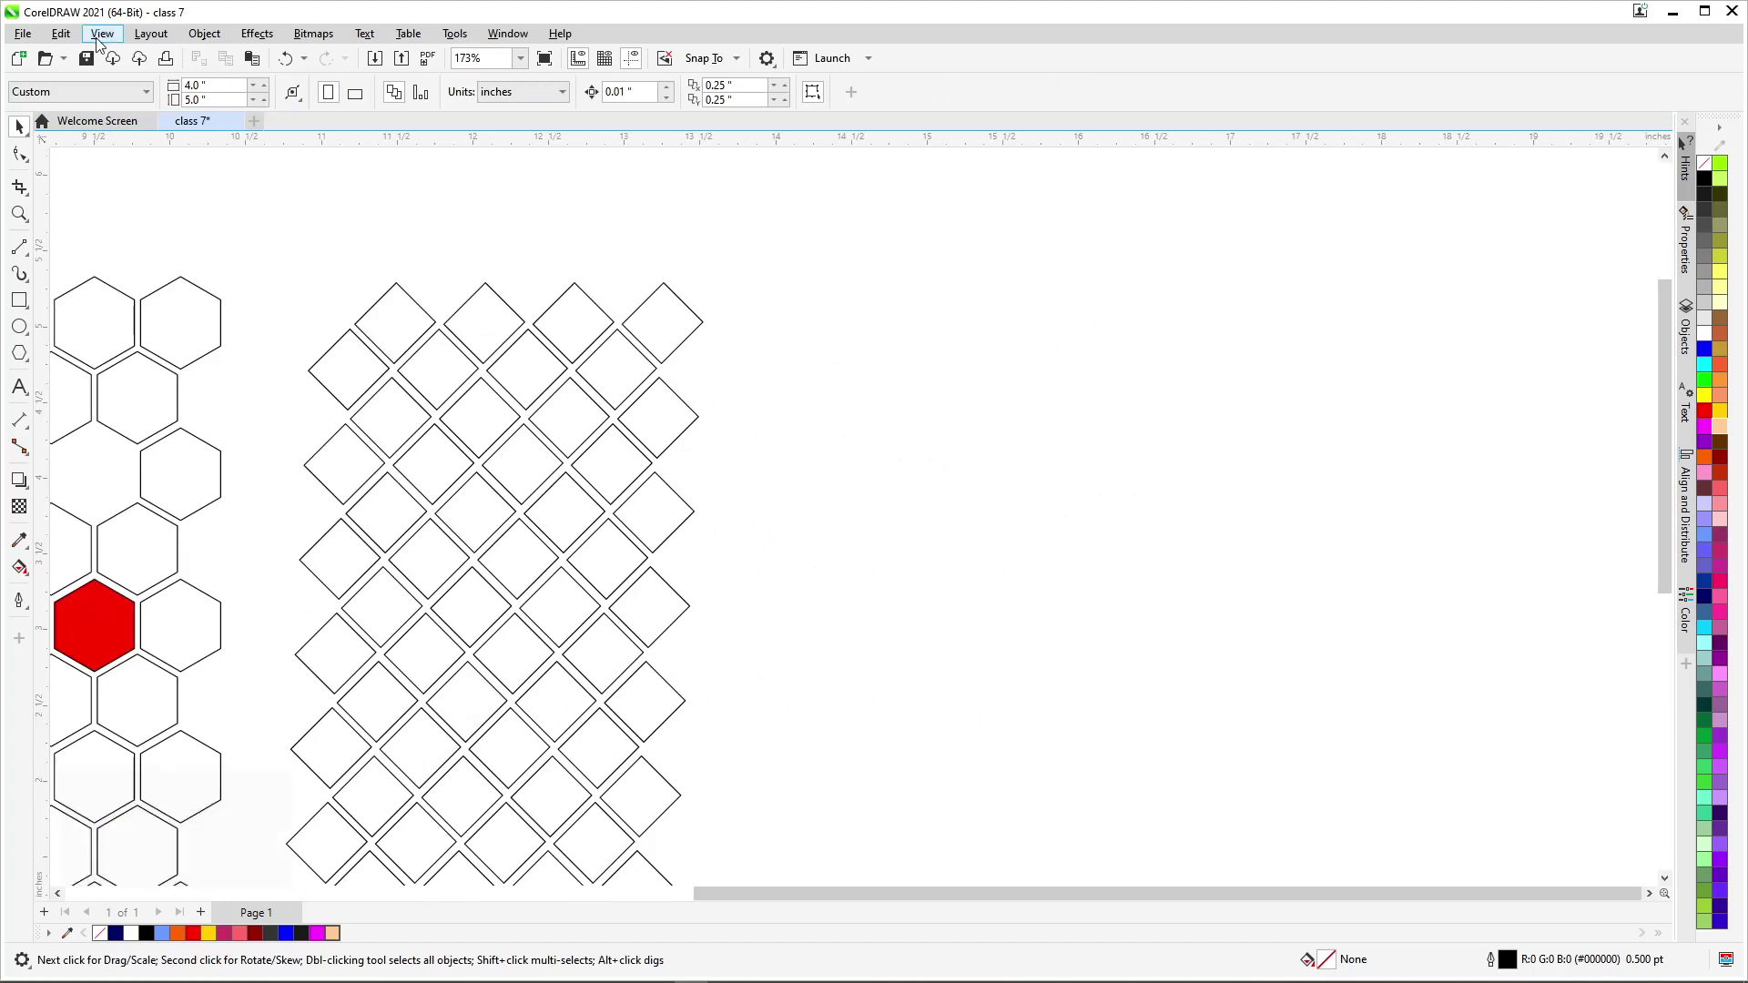
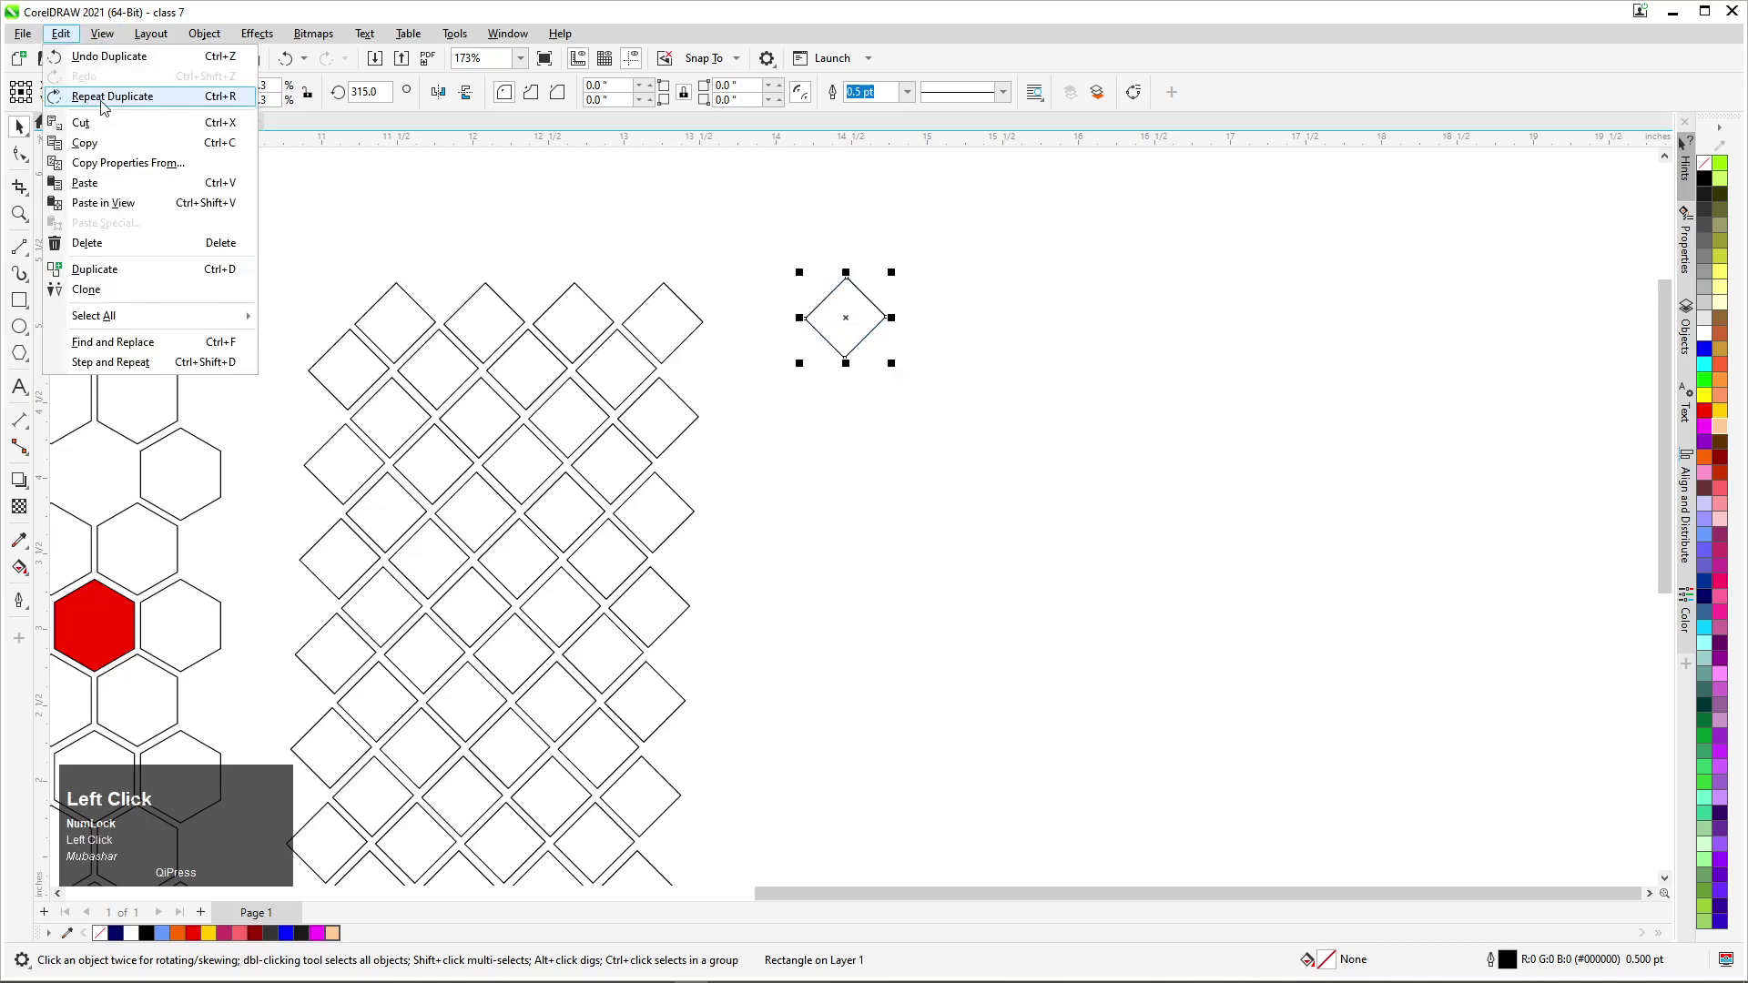
# Step: Duplicate the small diamond, then delete the unwanted diagonal trail of copies
pyautogui.click(868, 247)
pyautogui.press('ctrl+r')
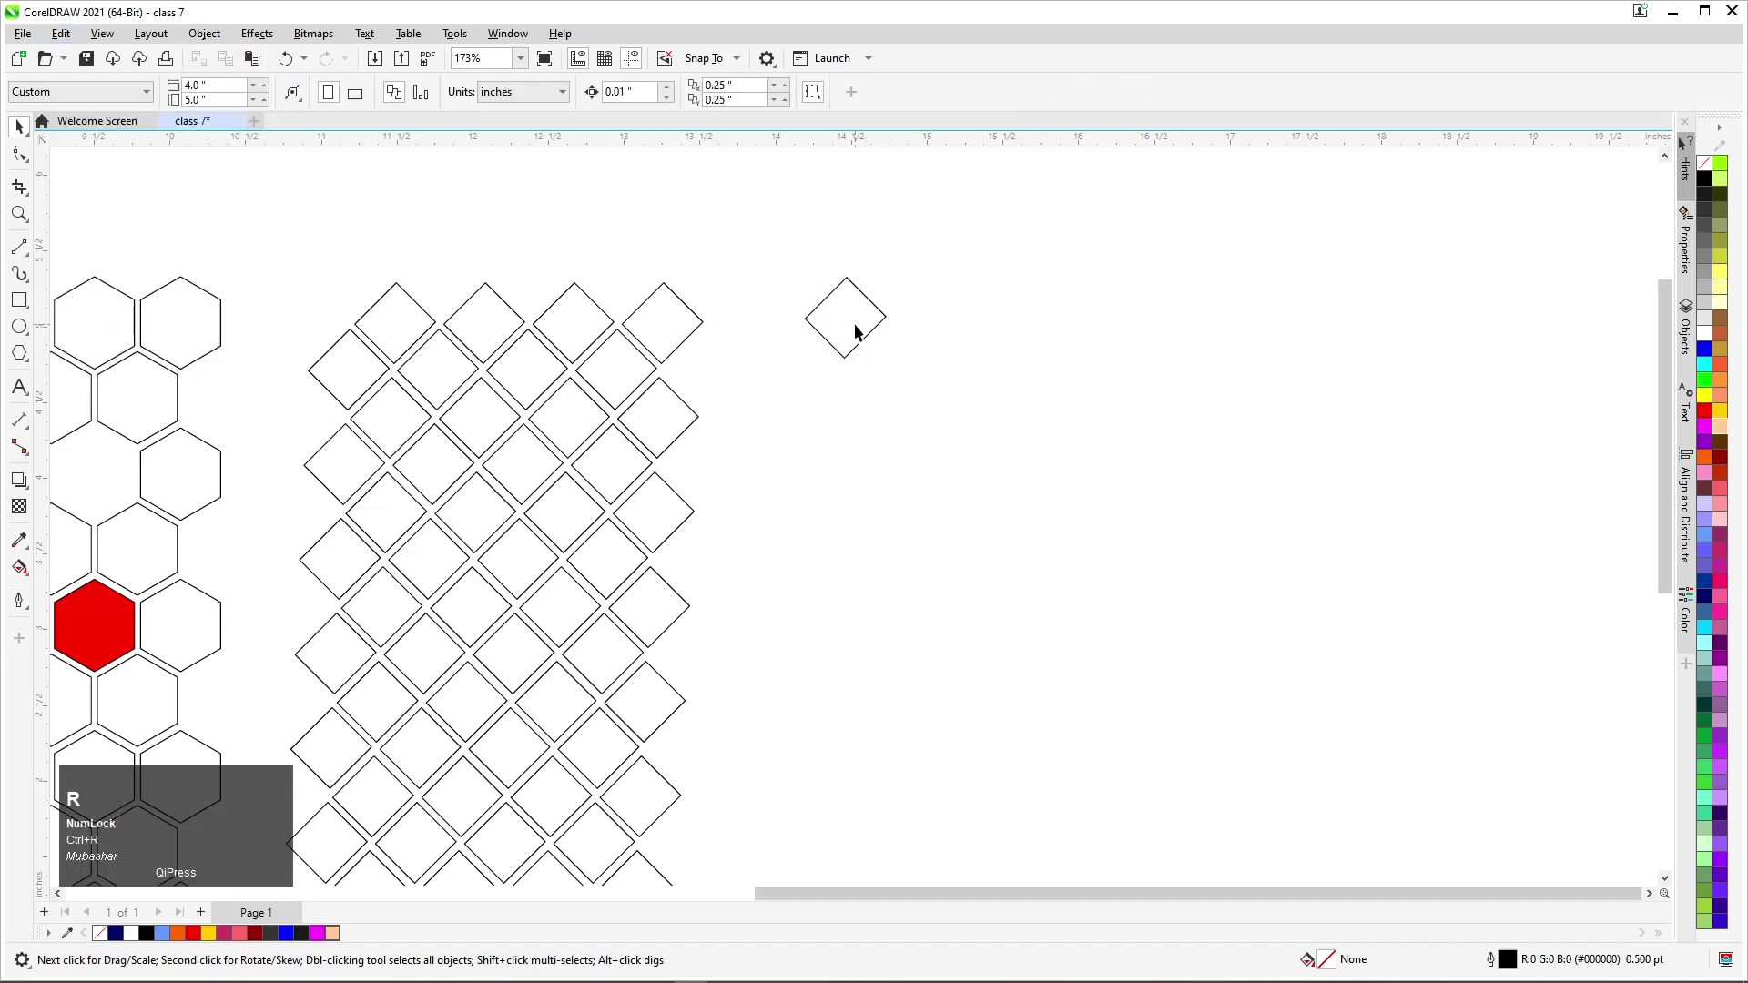
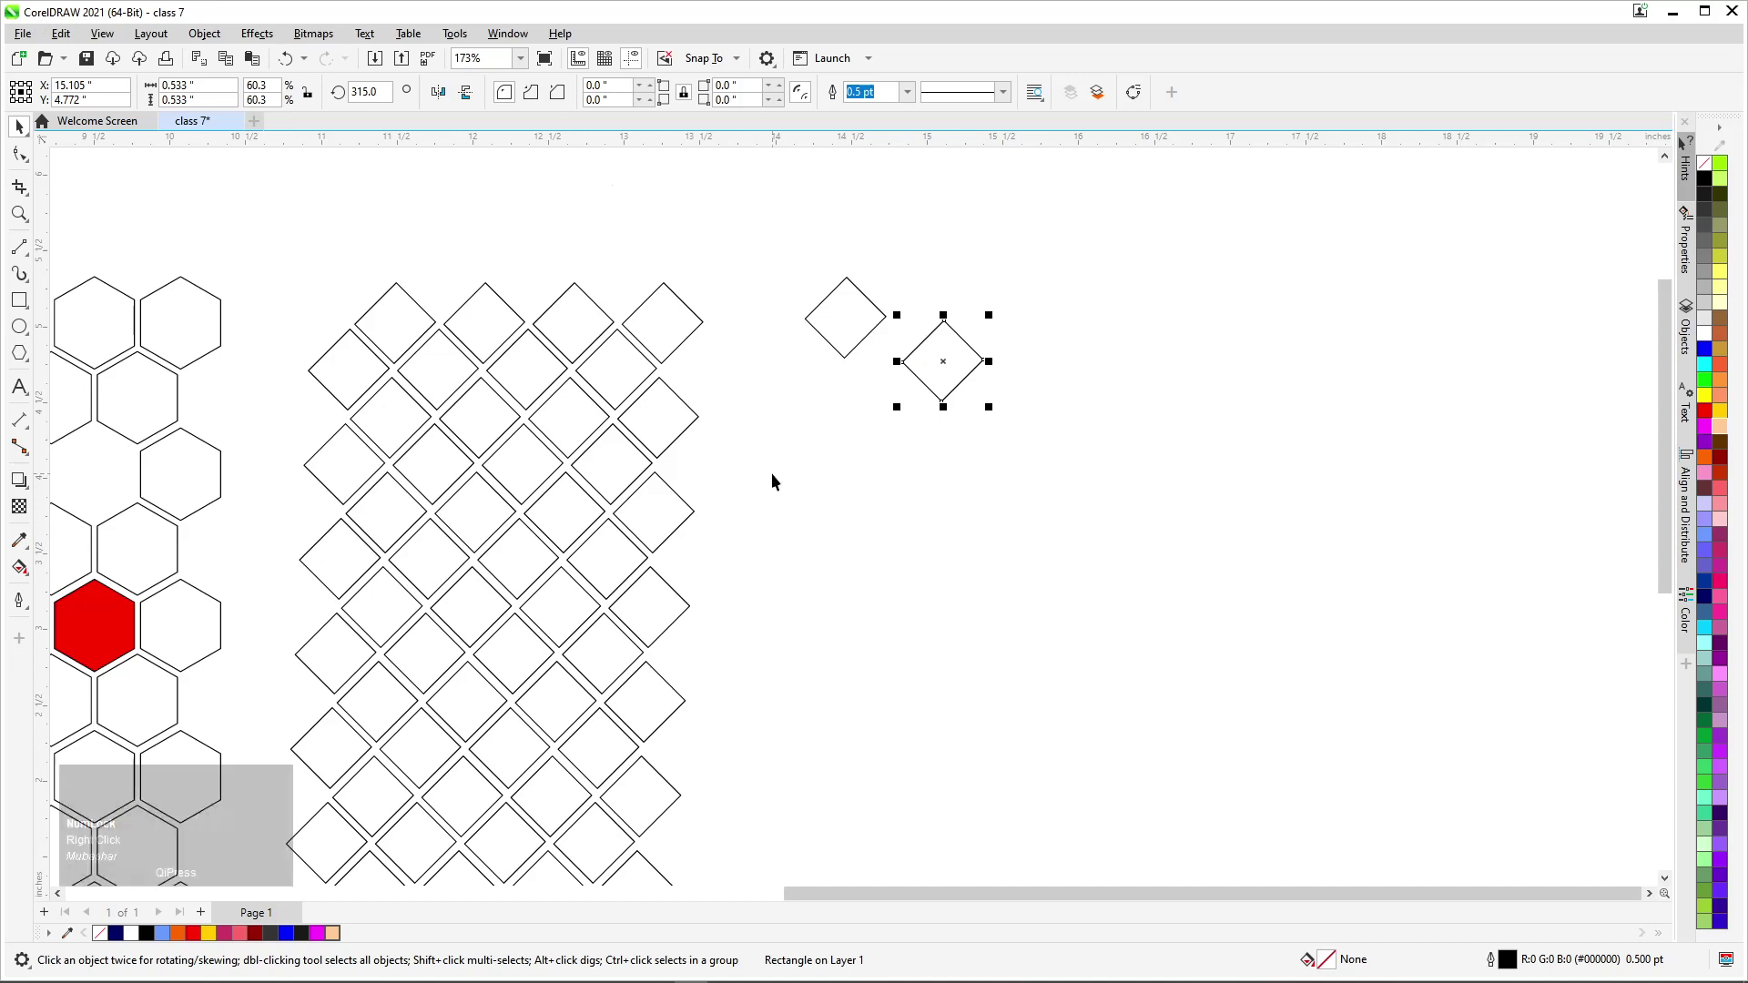
pyautogui.press('ctrl+d')
pyautogui.moveTo(791, 304); pyautogui.dragTo(1442, 562)
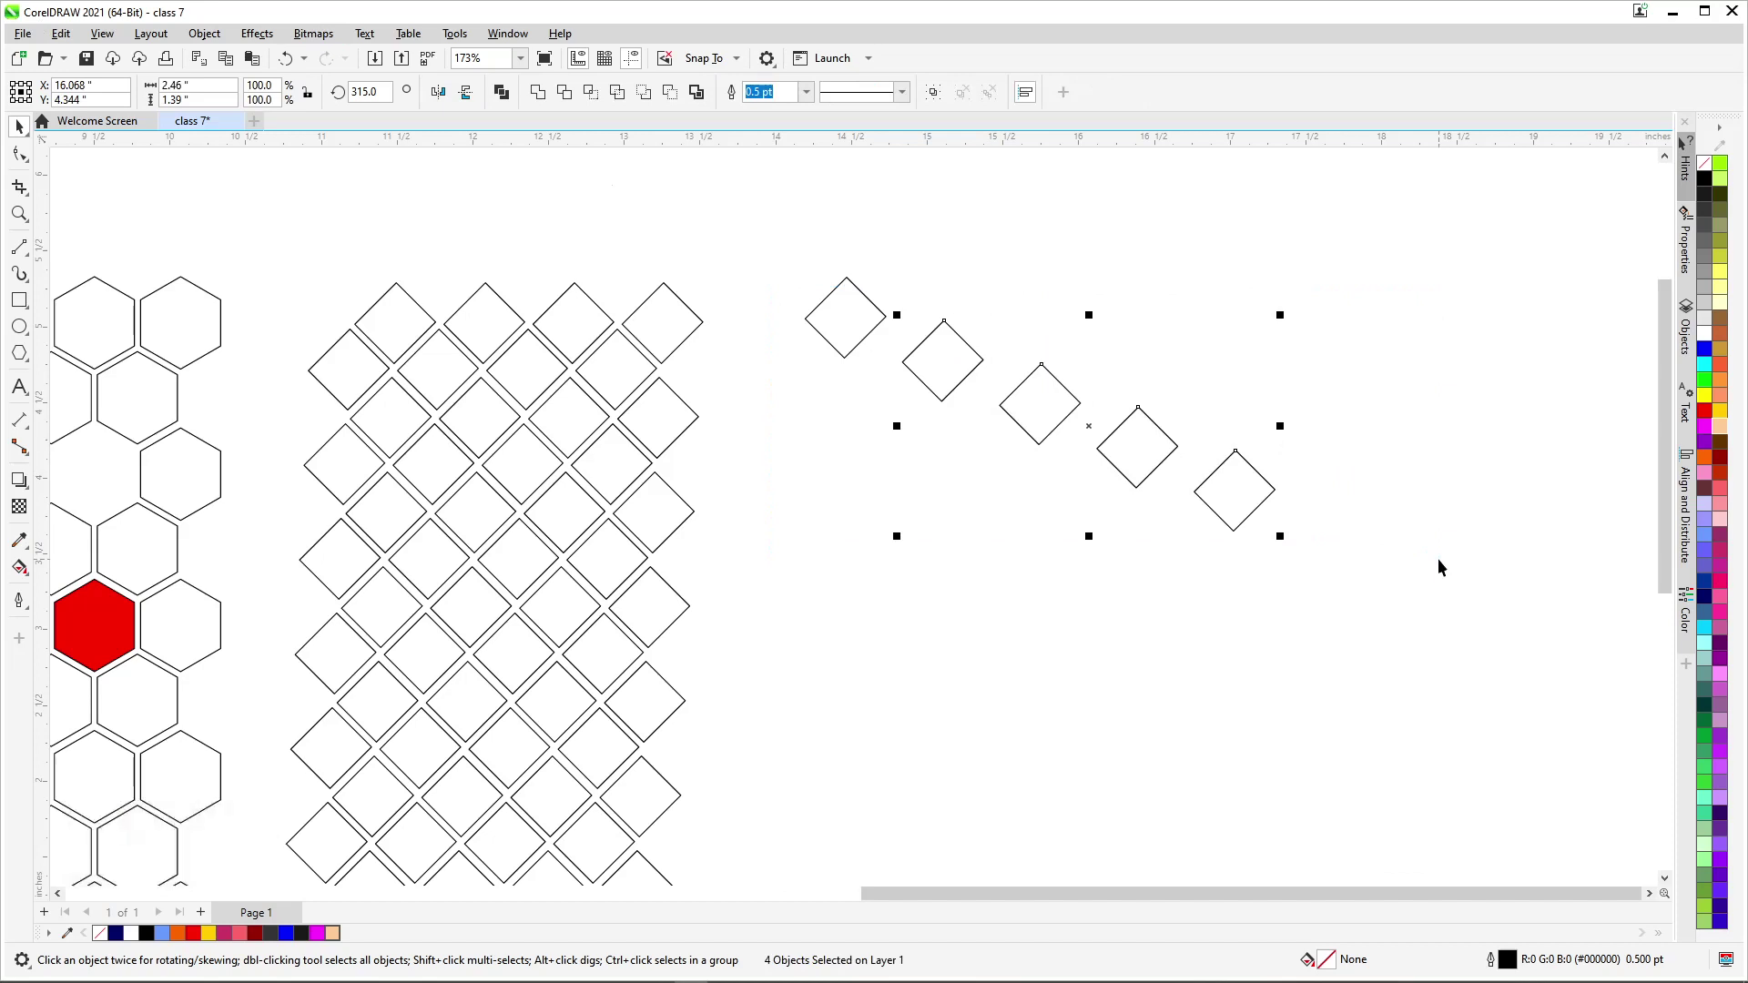
pyautogui.press('Delete')
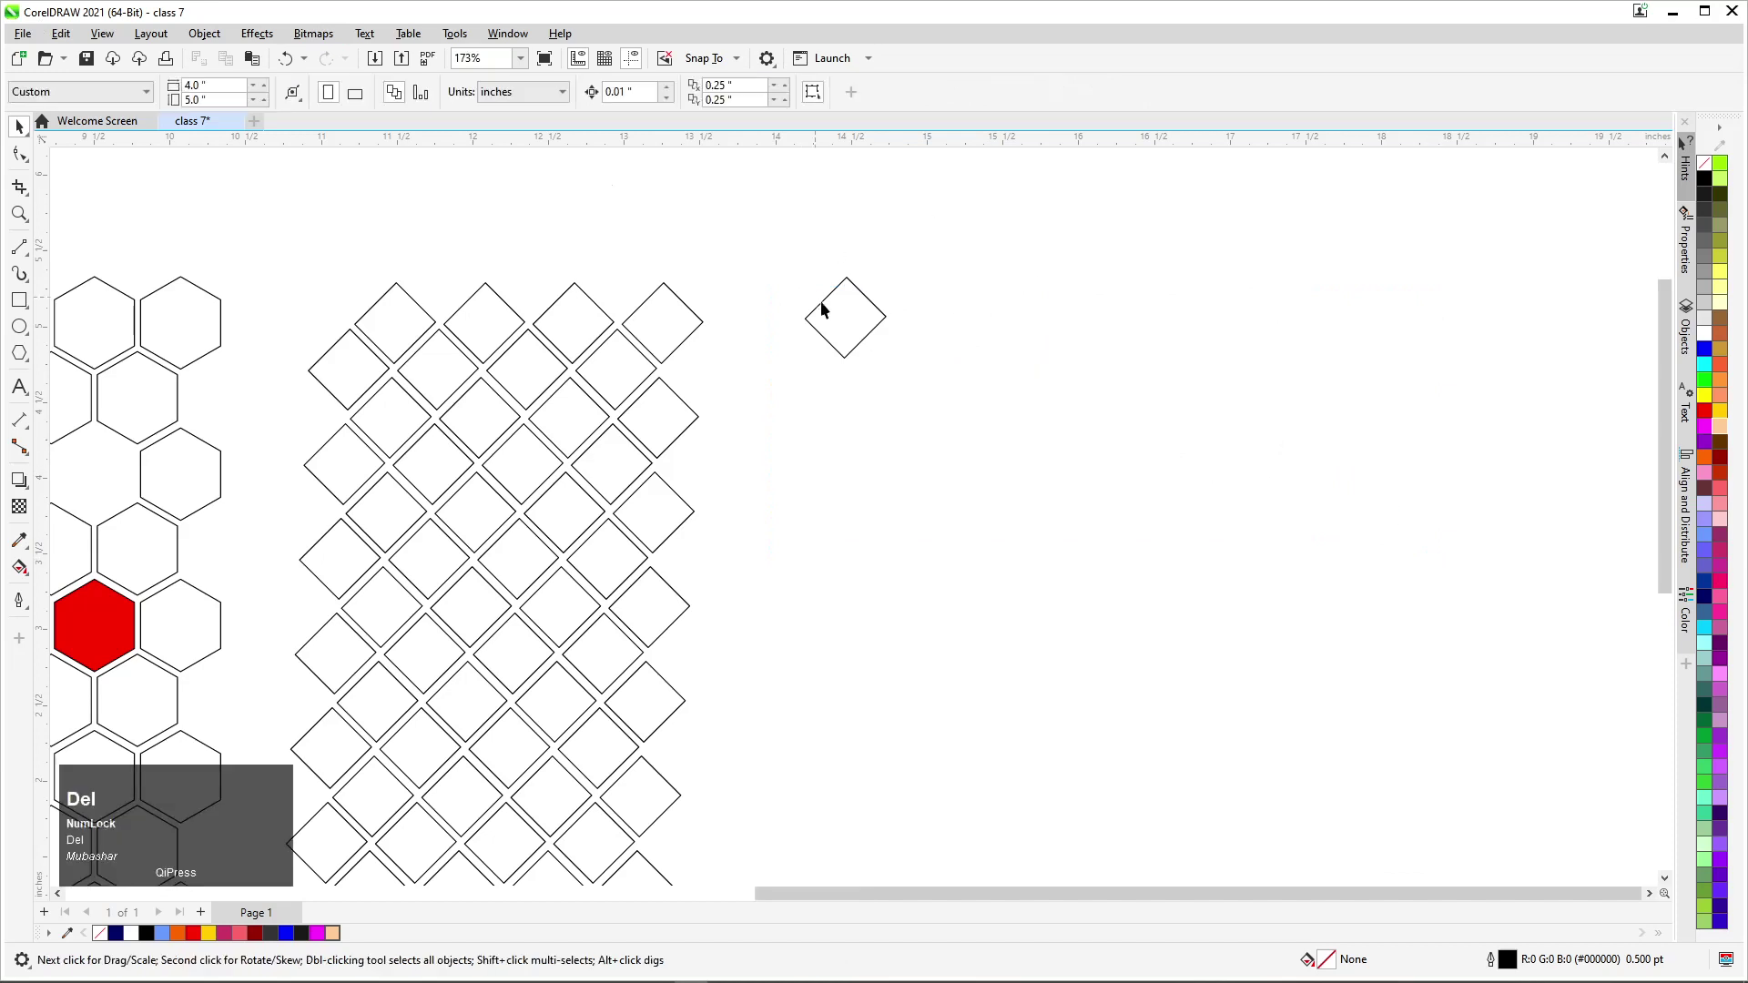
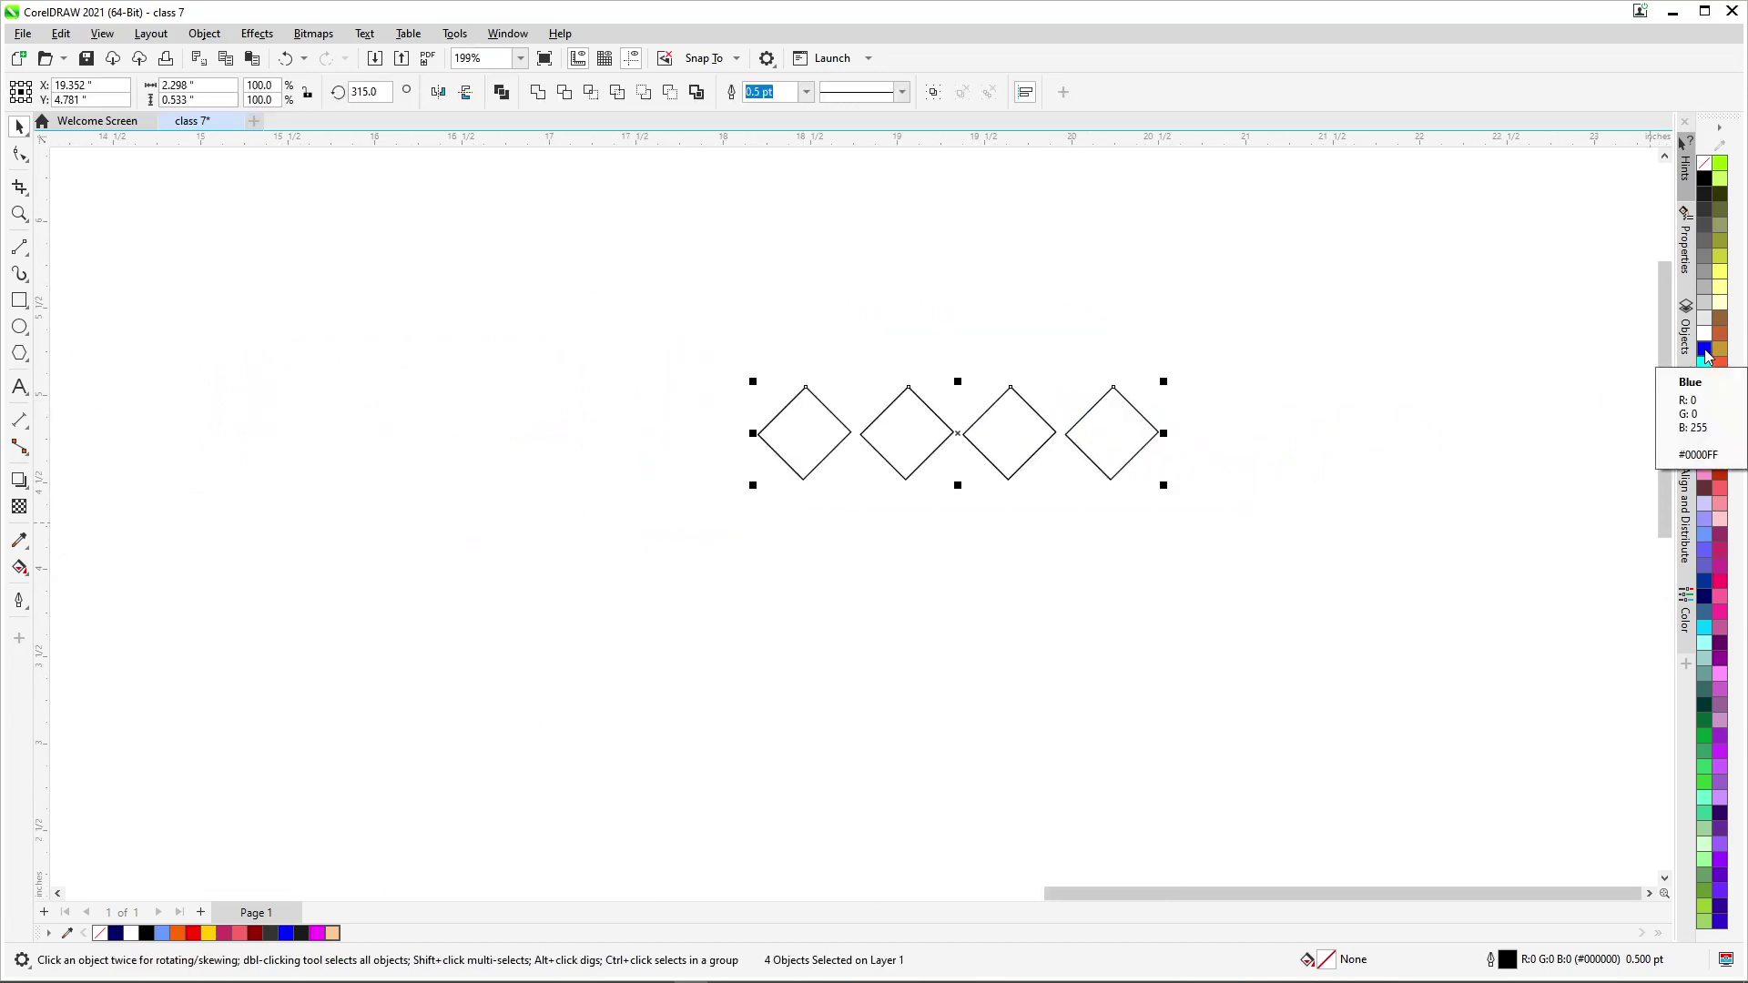
# Step: Select the four small diamonds and give them all the same blue fill
pyautogui.click(1014, 537)
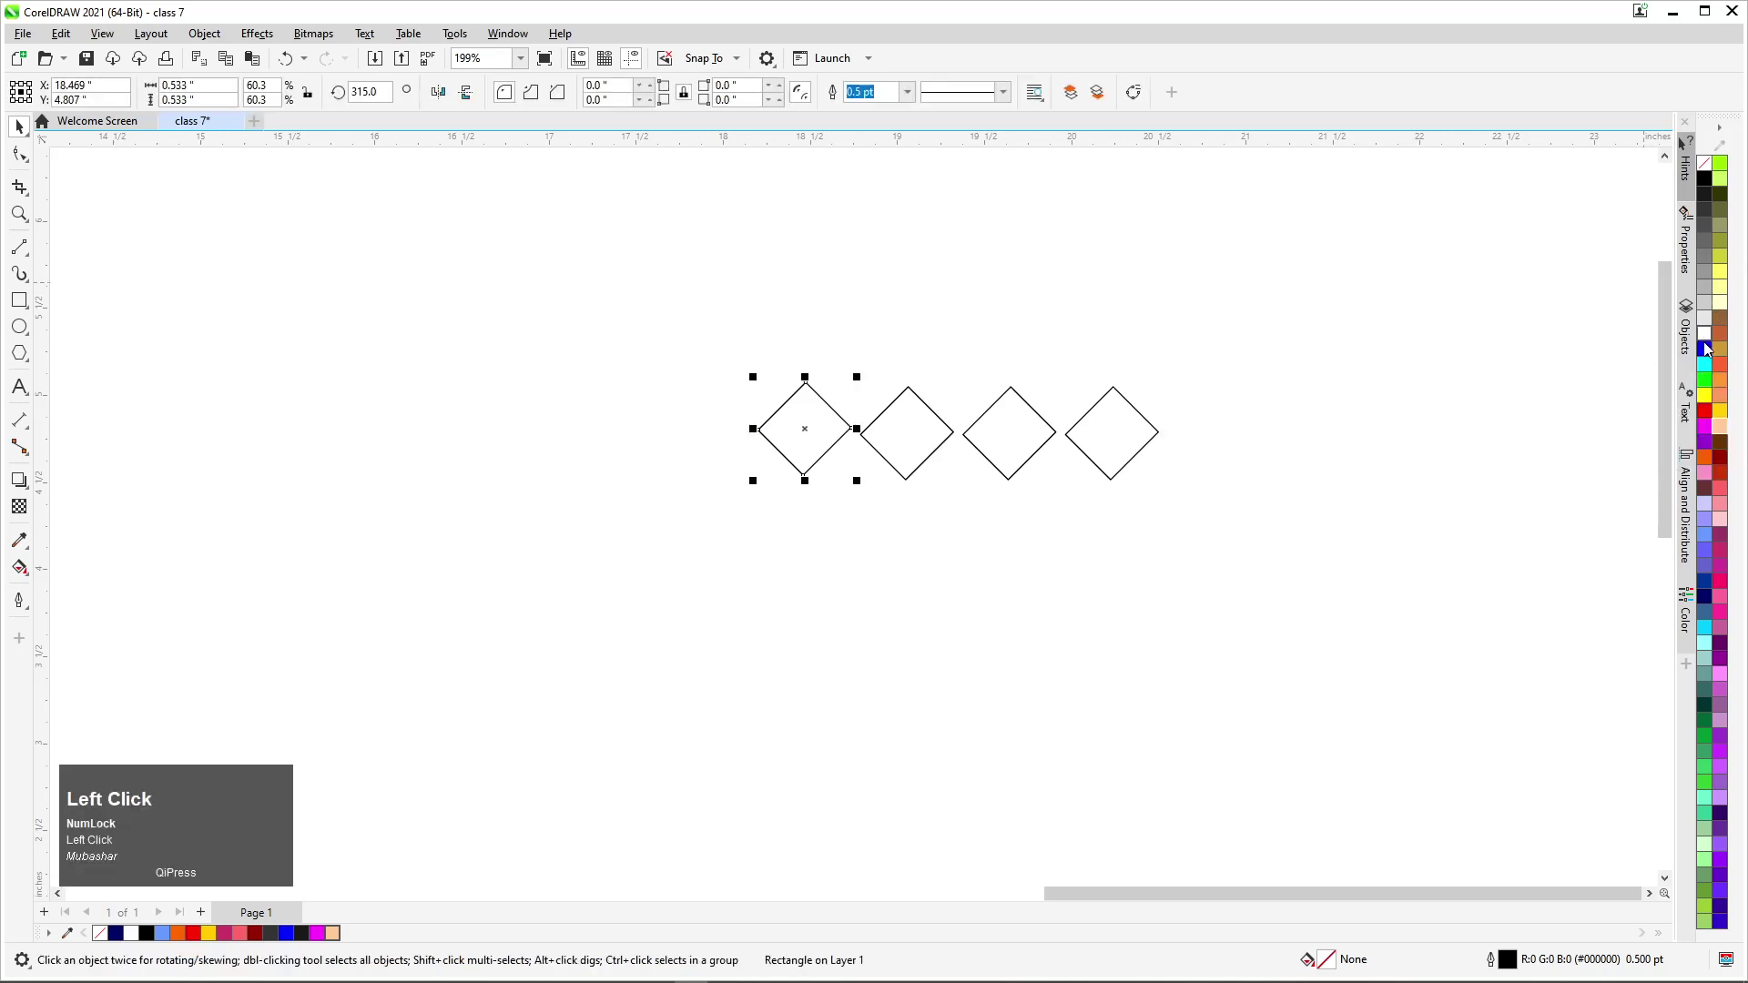
pyautogui.scroll(3)
pyautogui.scroll(-3)
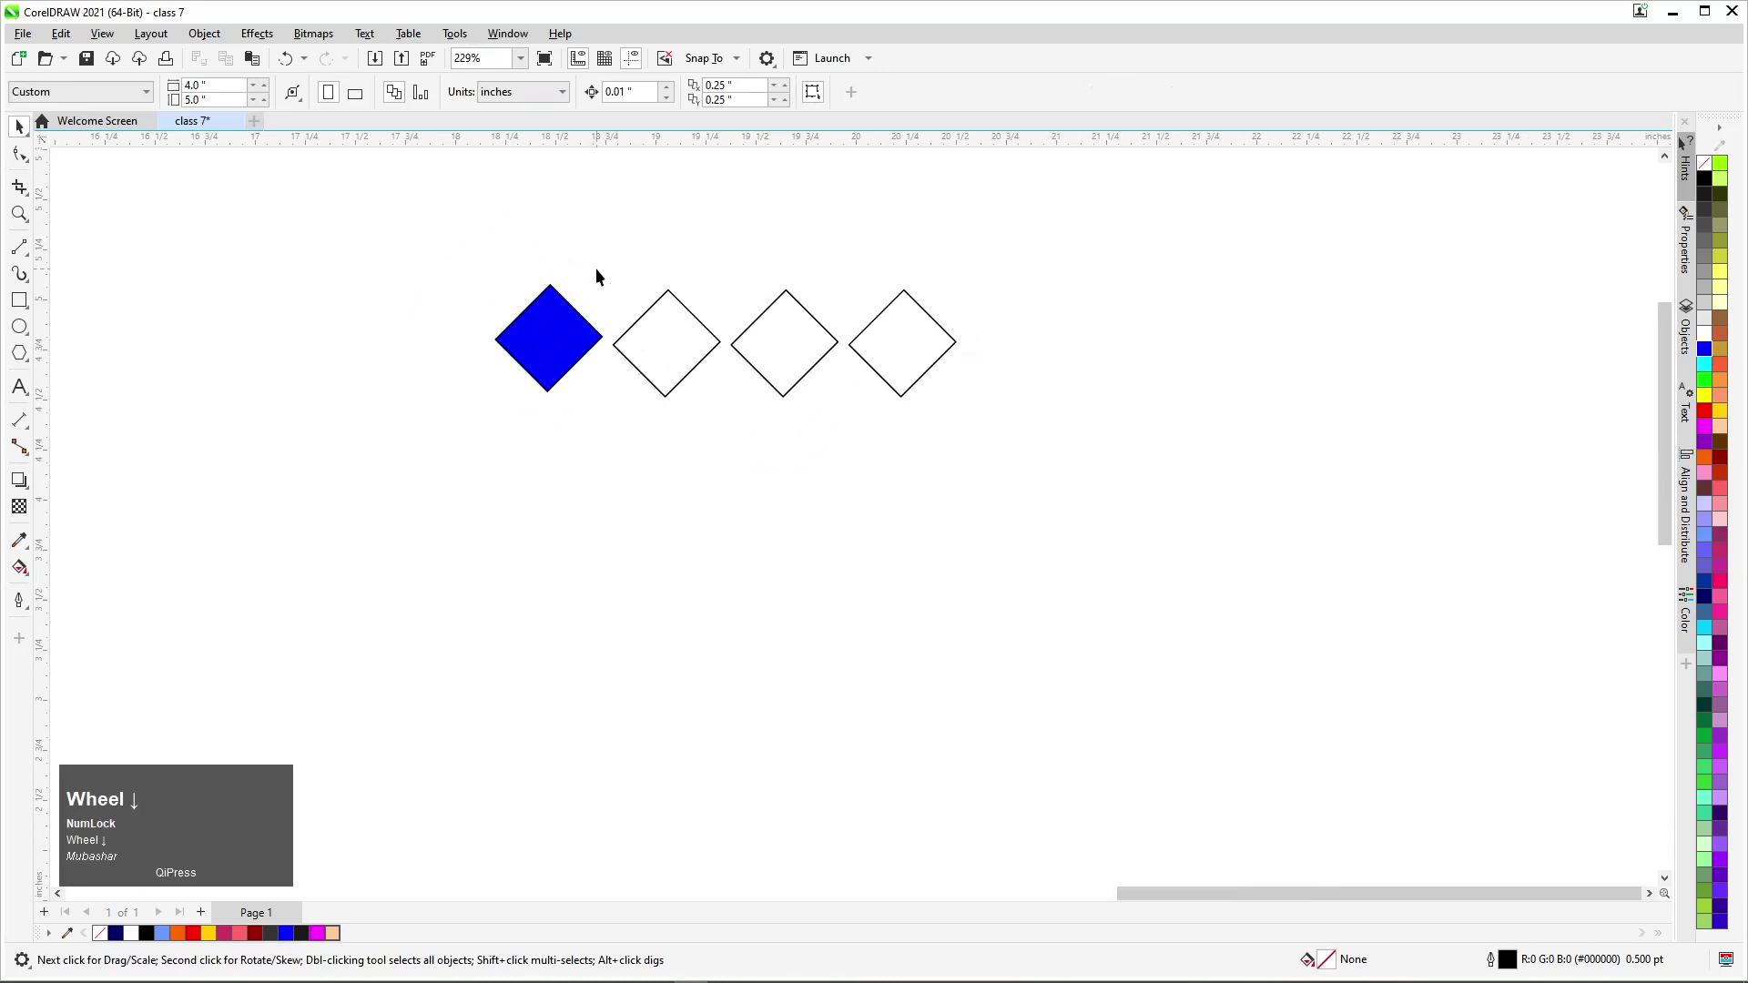
pyautogui.moveTo(582, 235); pyautogui.dragTo(1027, 435)
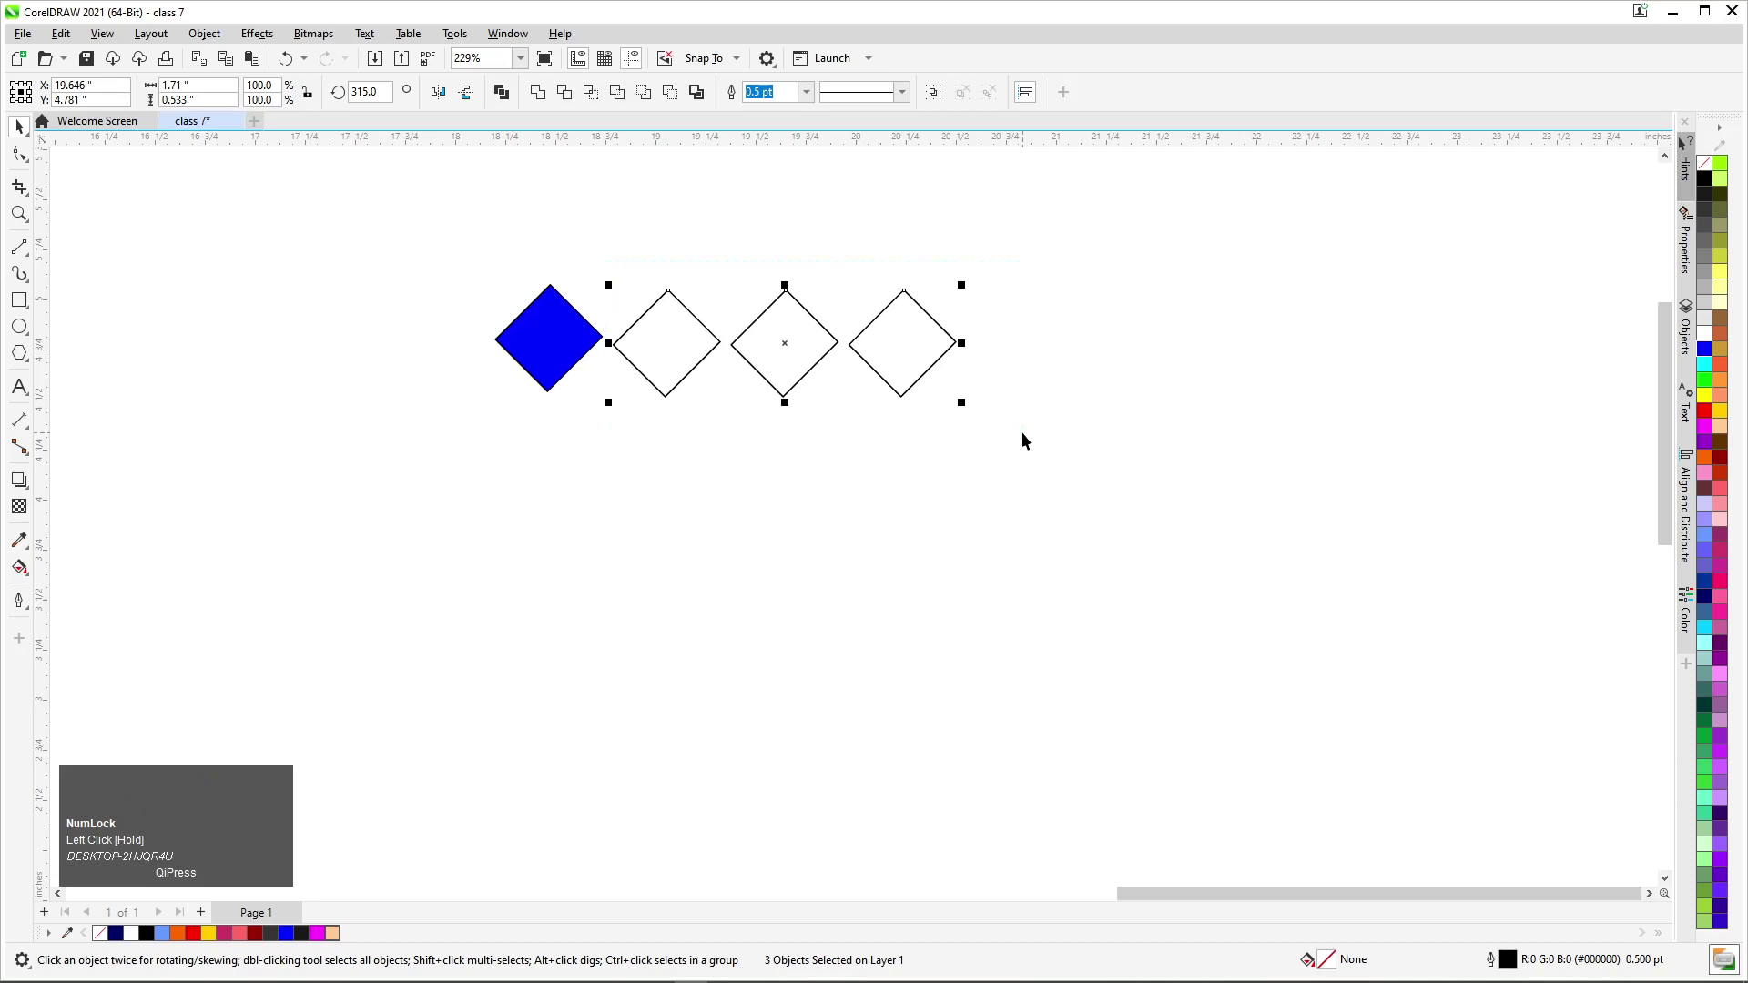
pyautogui.press('ctrl+r')
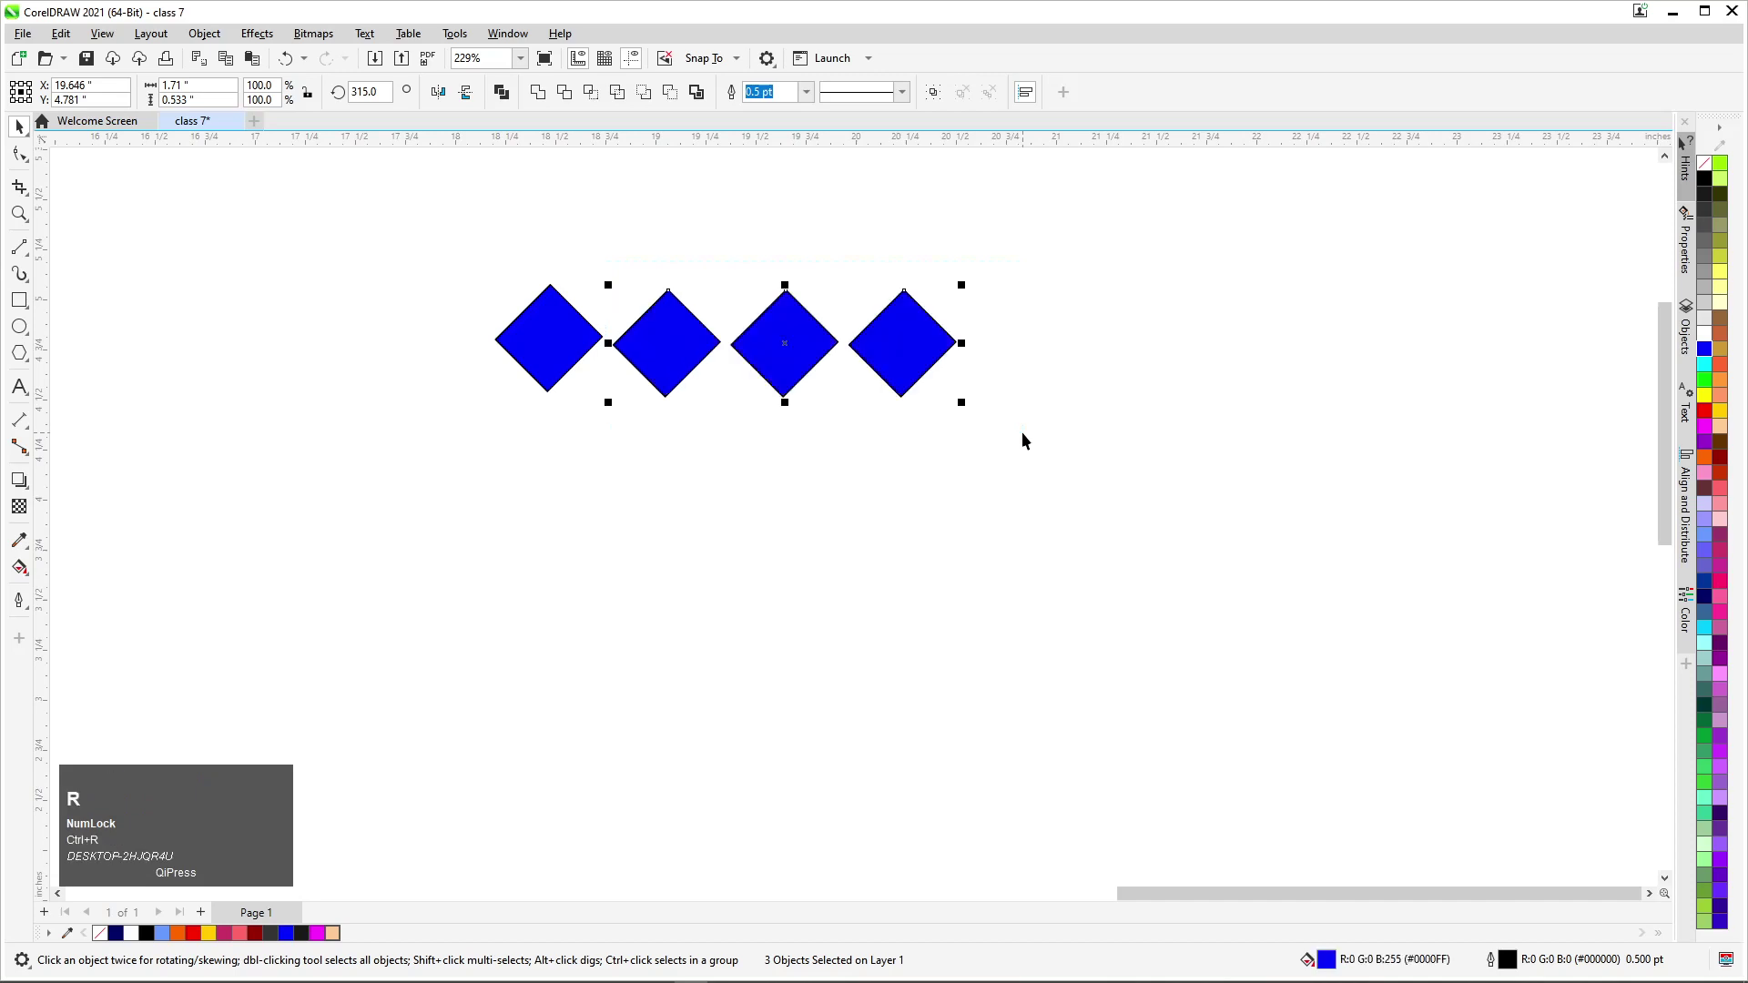
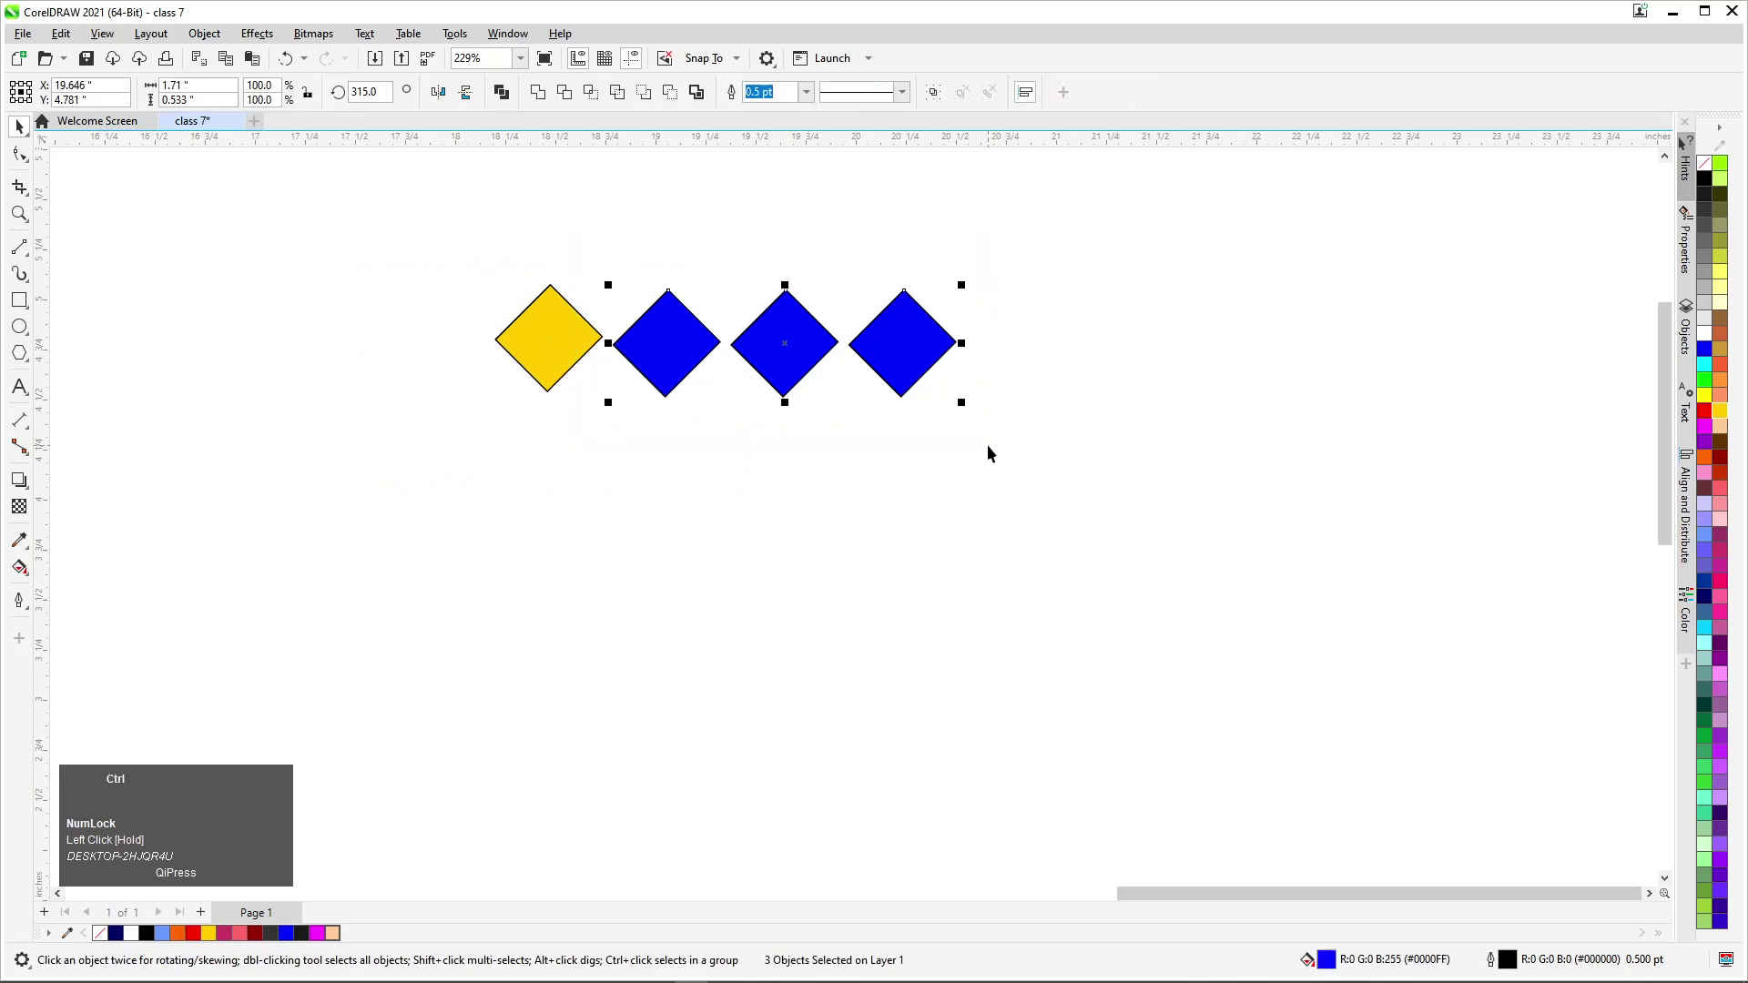
# Step: Change the four diamonds' fill to yellow and zoom out to all artwork
pyautogui.press('ctrl+r')
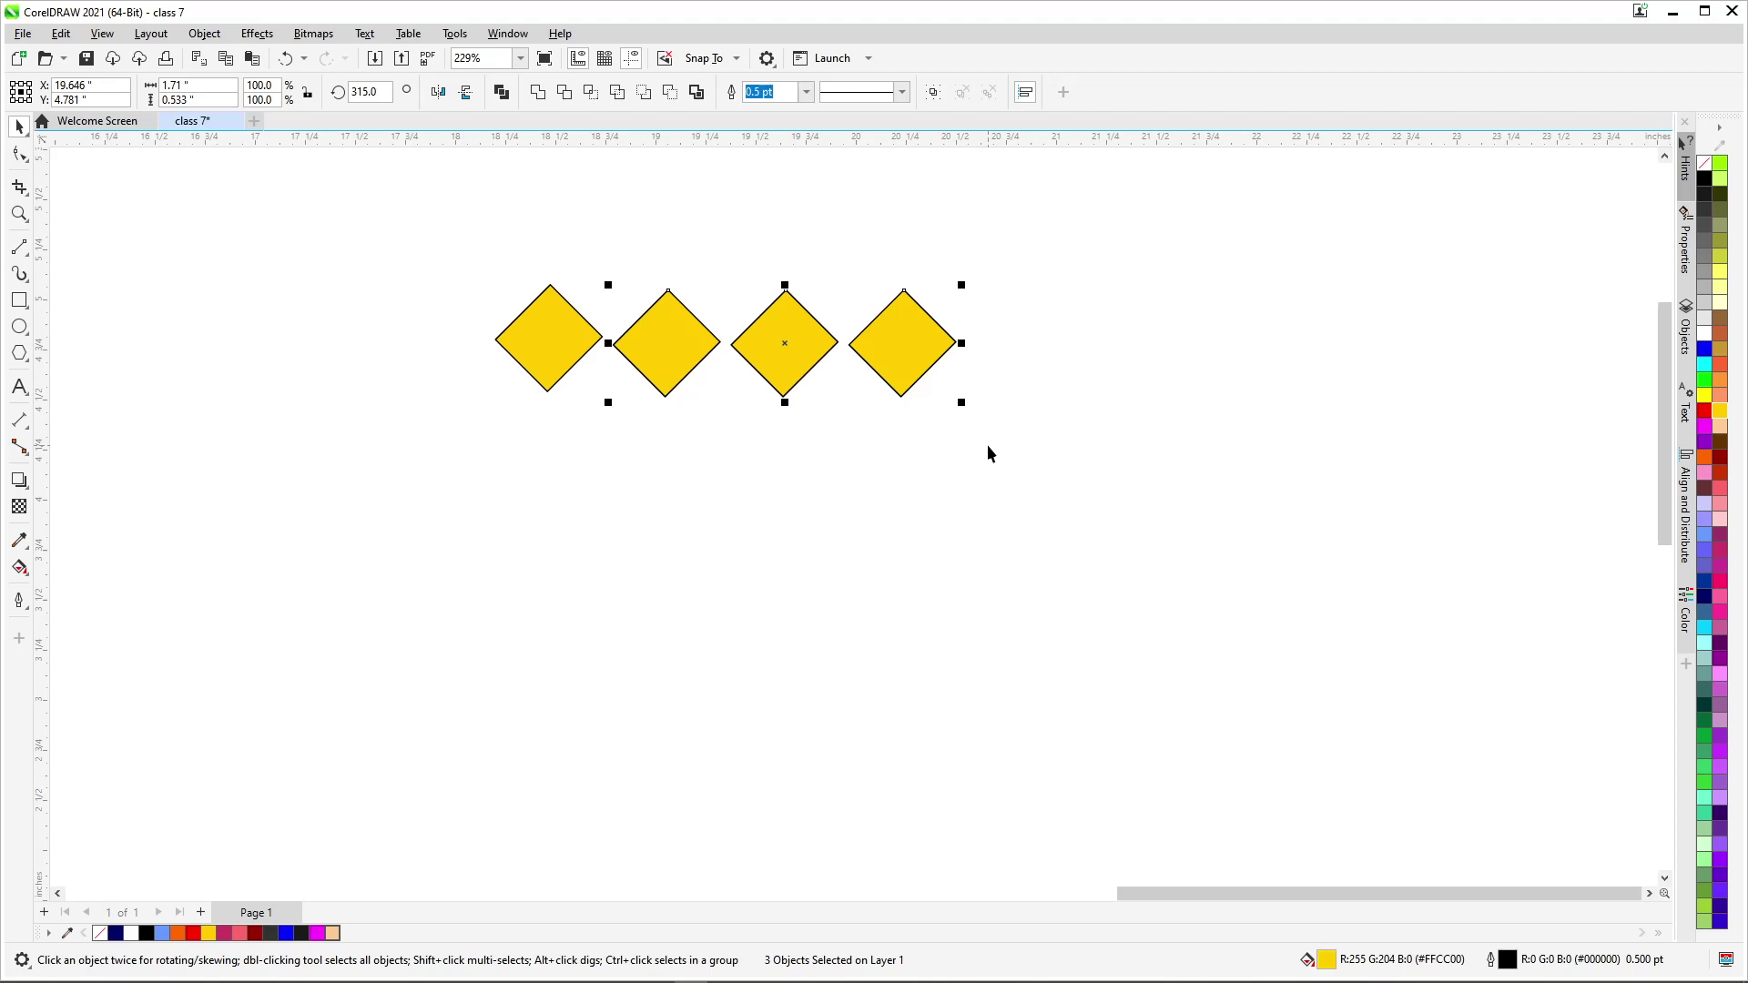
pyautogui.press('F4')
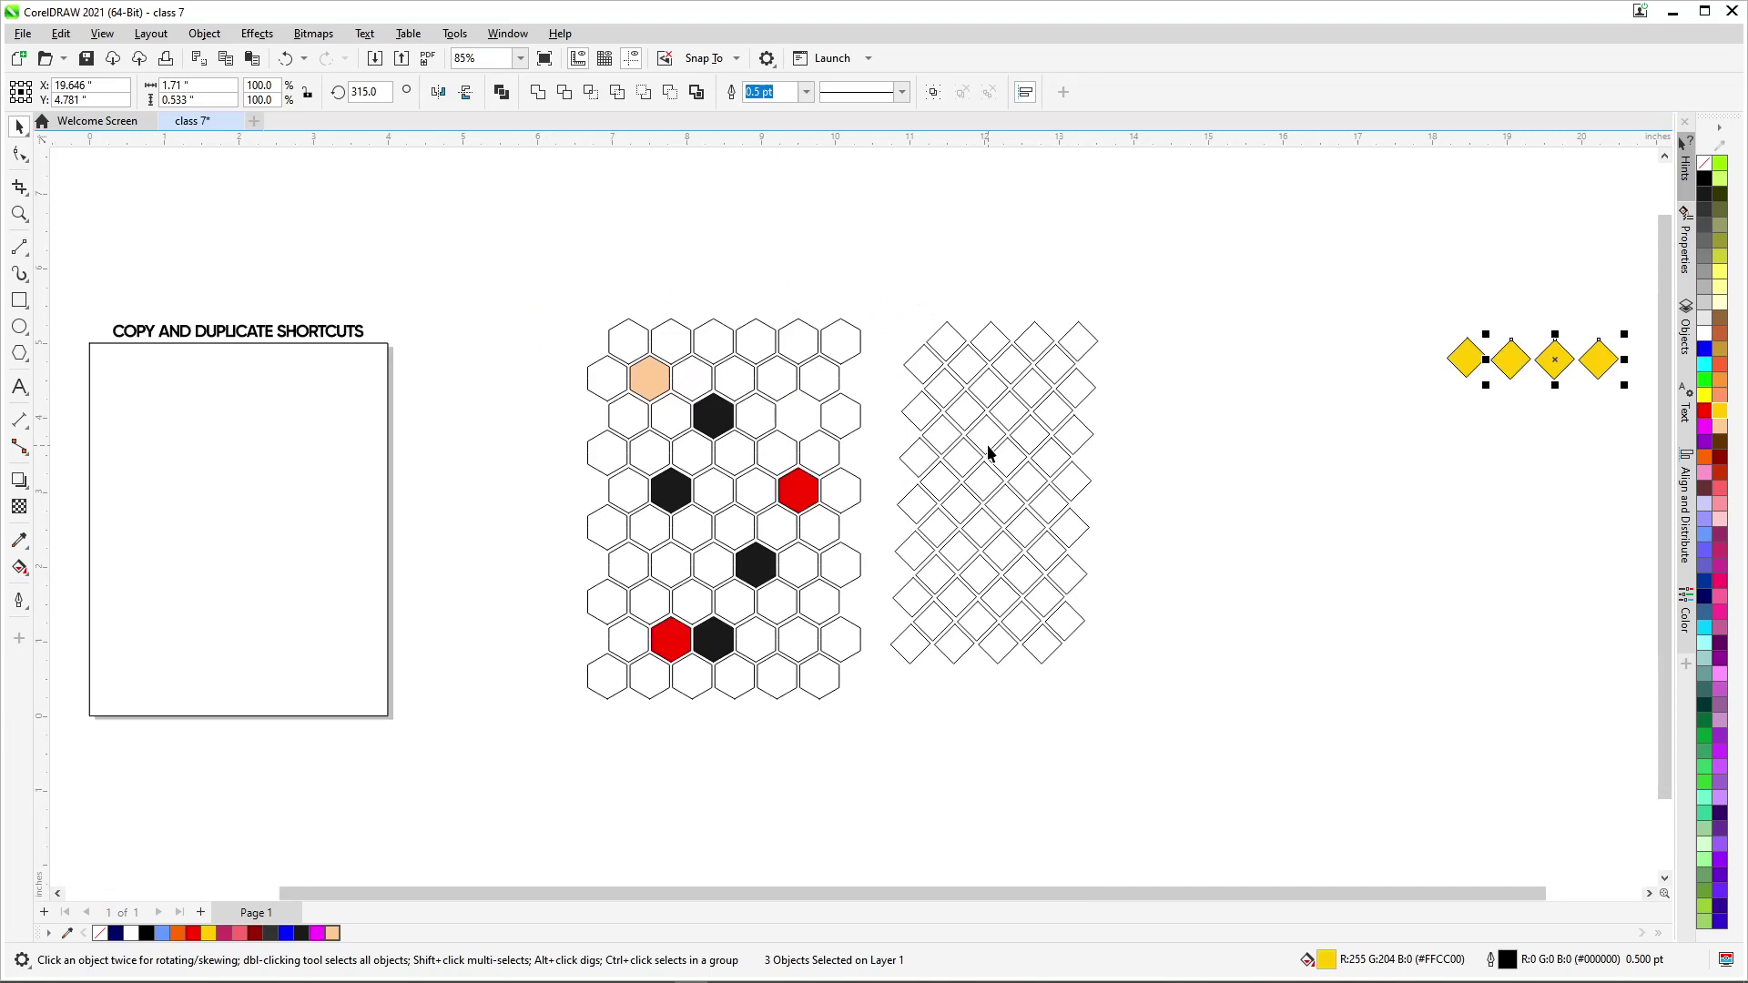